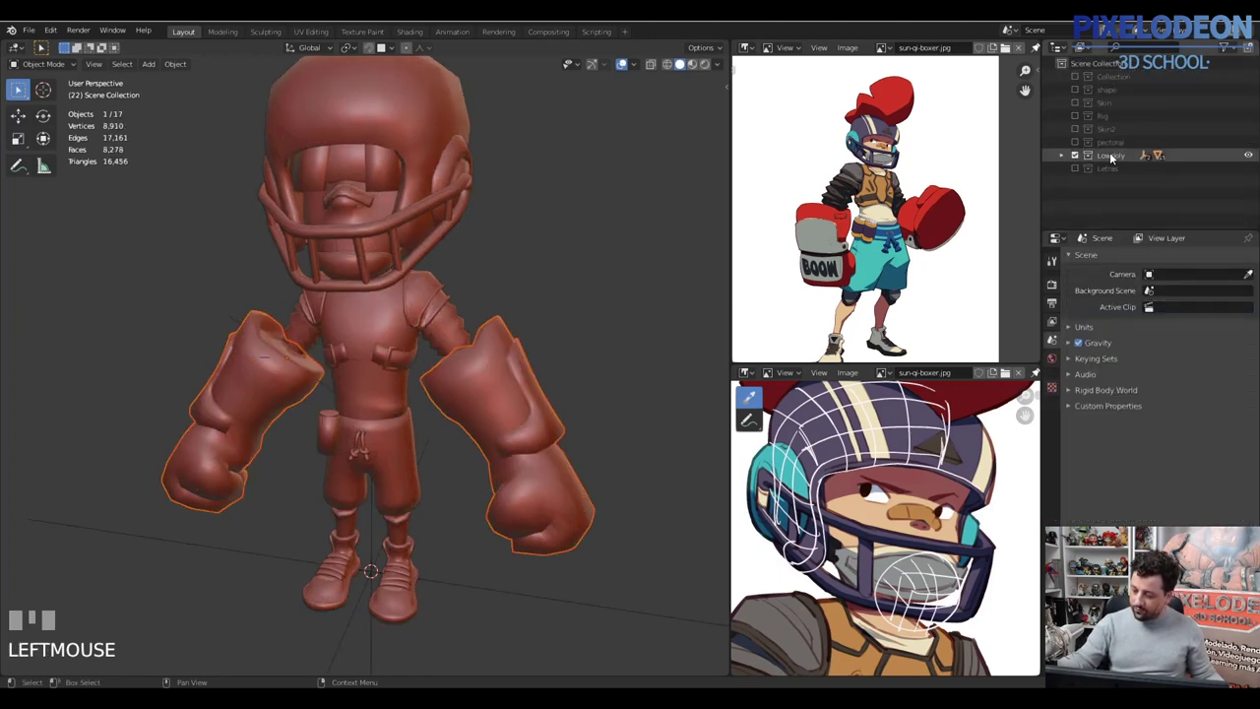
# Step: Select the shorts and other low-poly pieces while orbiting around the character to inspect them
pyautogui.rightClick(544, 428)
pyautogui.moveTo(569, 445); pyautogui.dragTo(412, 414)
pyautogui.rightClick(411, 414)
pyautogui.rightClick(459, 355)
pyautogui.rightClick(438, 336)
pyautogui.rightClick(408, 358)
# Step: Move the view to empty space beside the character and place the 3D cursor there
pyautogui.moveTo(424, 400); pyautogui.dragTo(416, 418)
pyautogui.rightClick(417, 417)
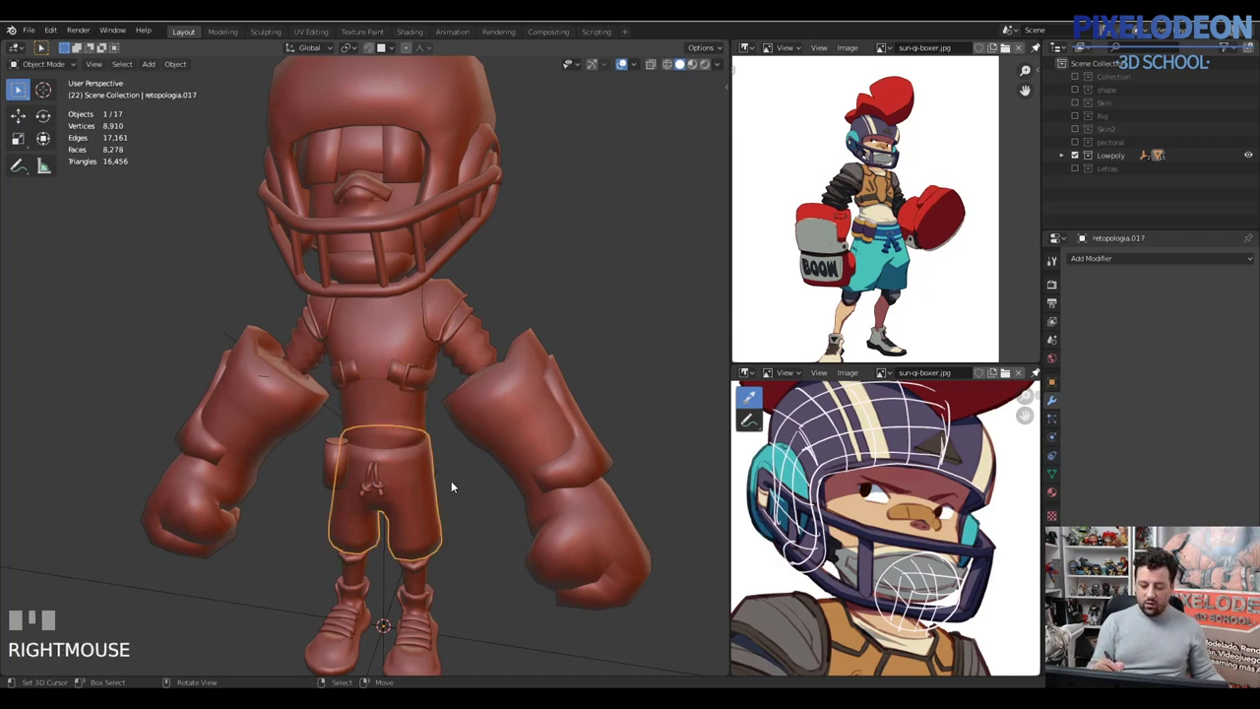
pyautogui.moveTo(455, 472); pyautogui.dragTo(516, 398)
pyautogui.click(517, 397)
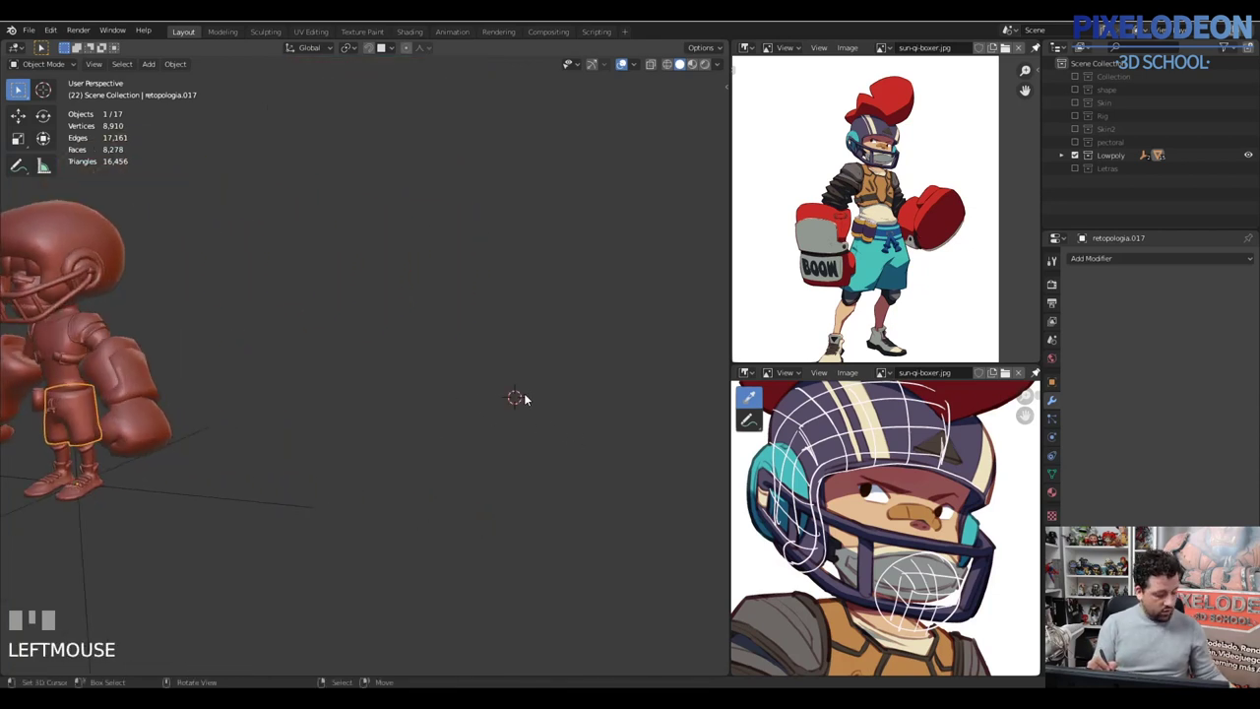
# Step: Add a UV sphere at the cursor and enter Edit Mode on its mesh
pyautogui.press('shift+a')
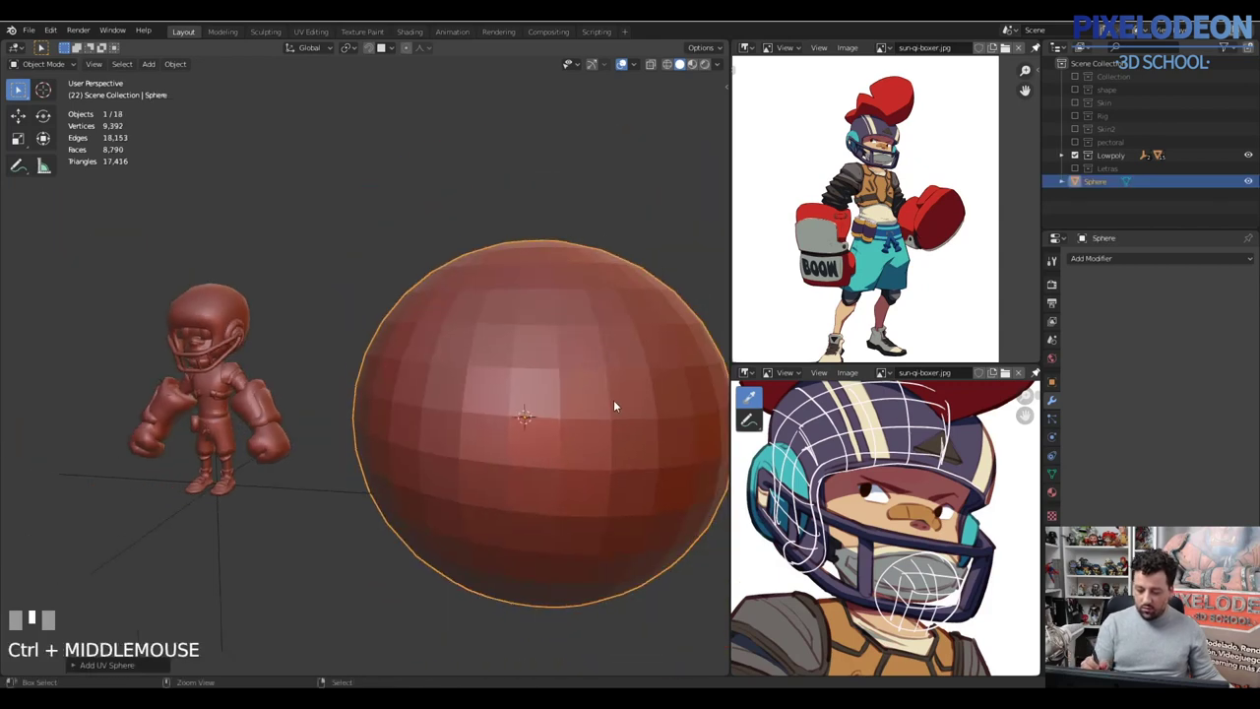
pyautogui.press('Tab')
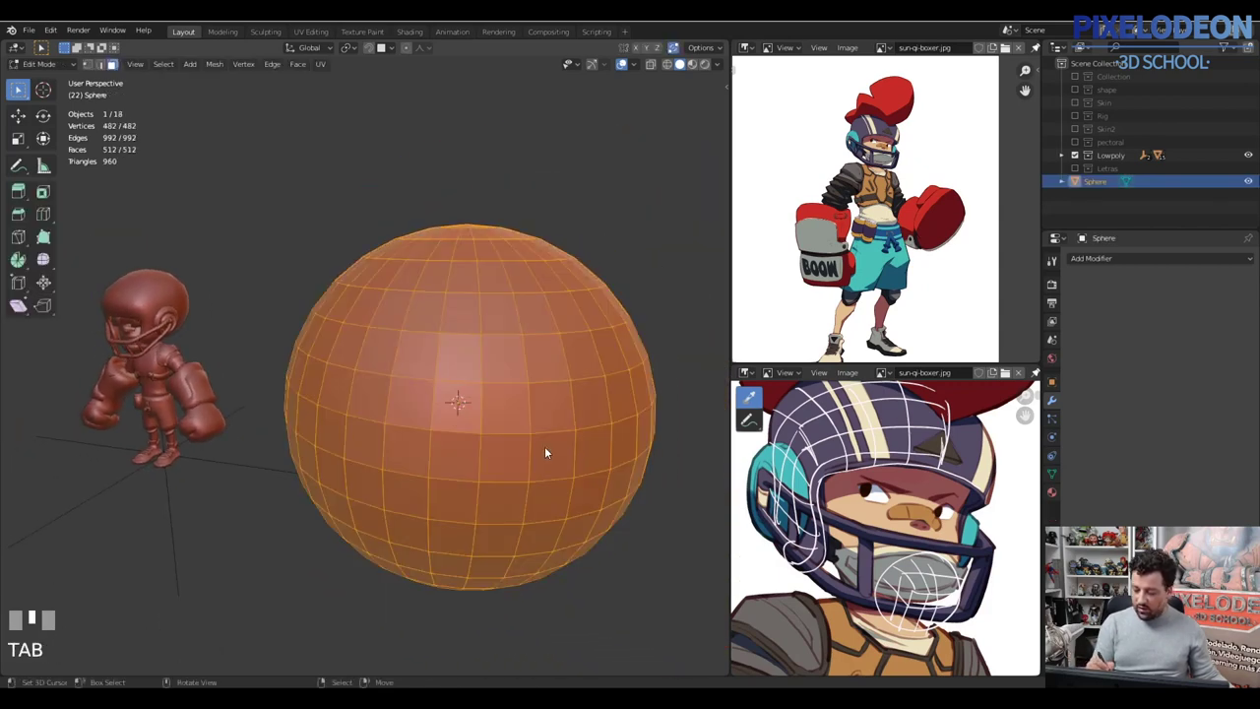
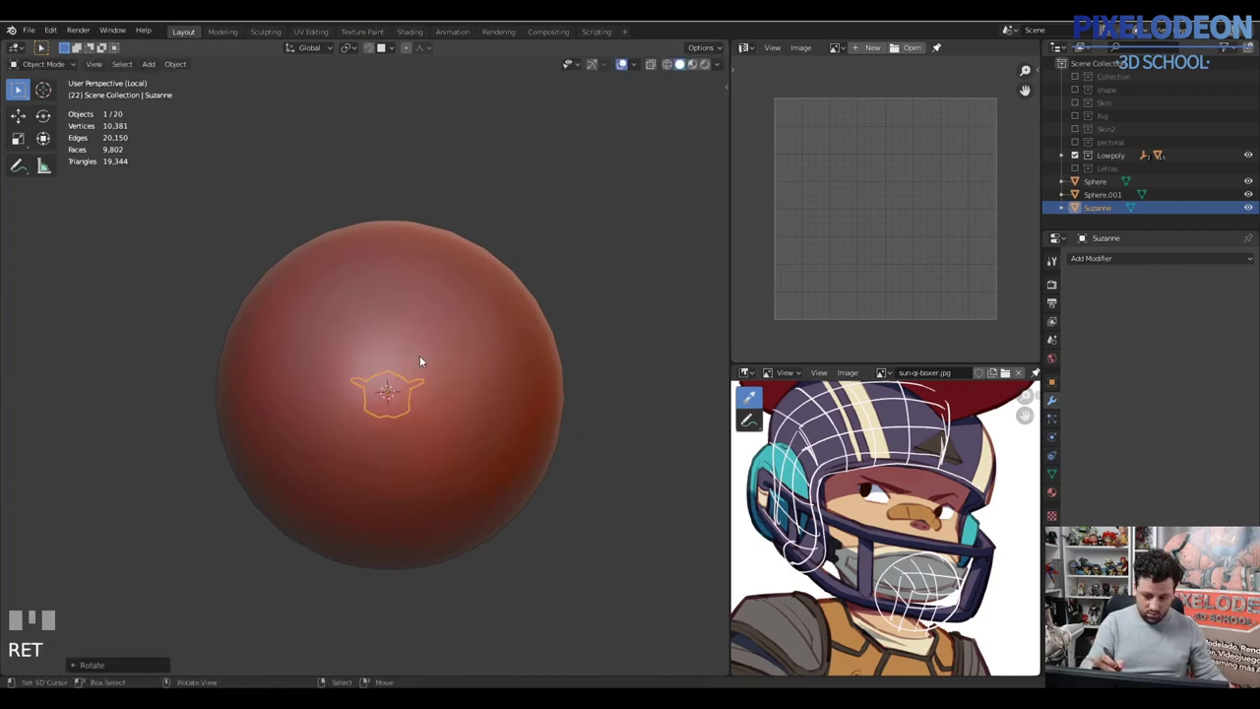
# Step: Enable surface snapping and orient the monkey head flat against the sphere
pyautogui.rightClick(445, 390)
pyautogui.press('ctrl+a')
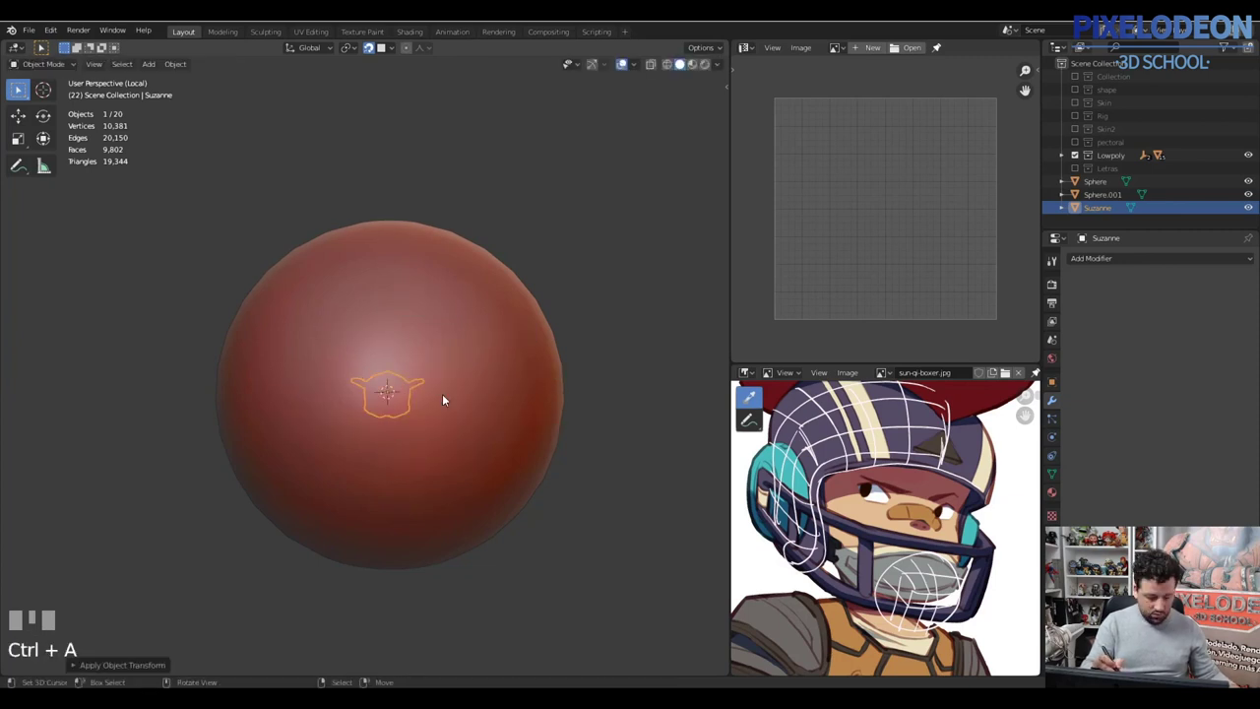
pyautogui.rightClick(450, 404)
pyautogui.press('Tab')
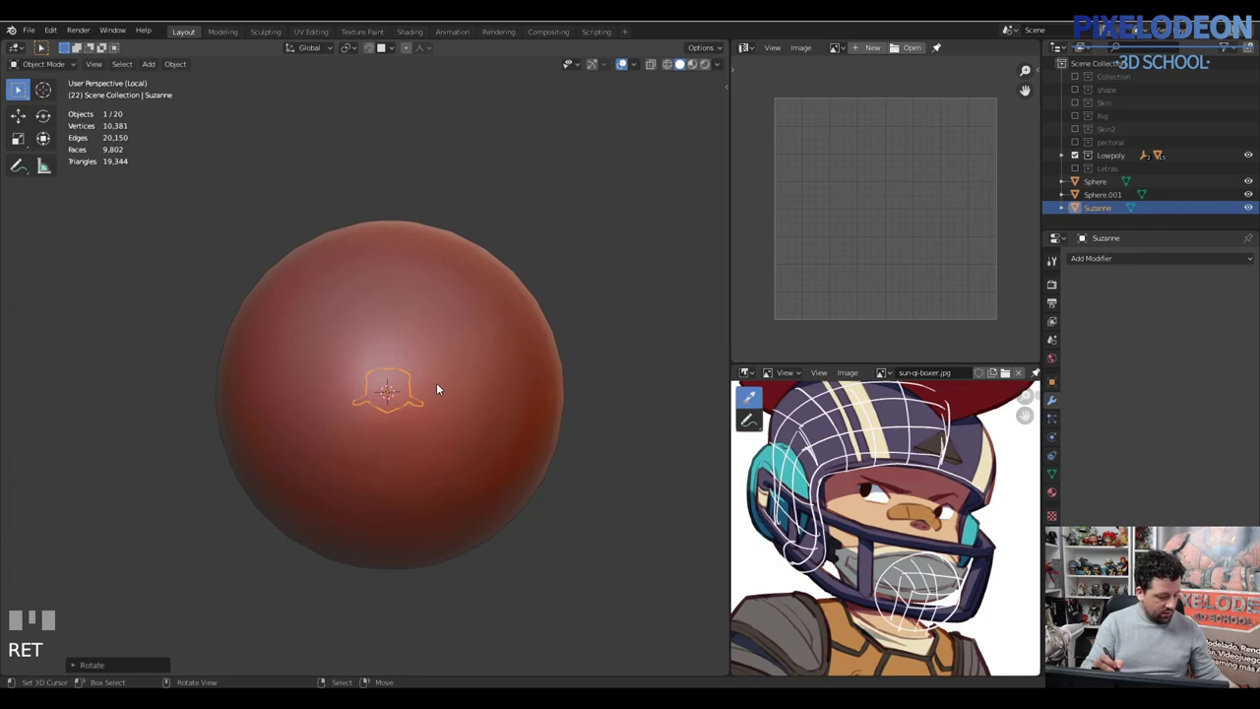
pyautogui.press('ctrl+a')
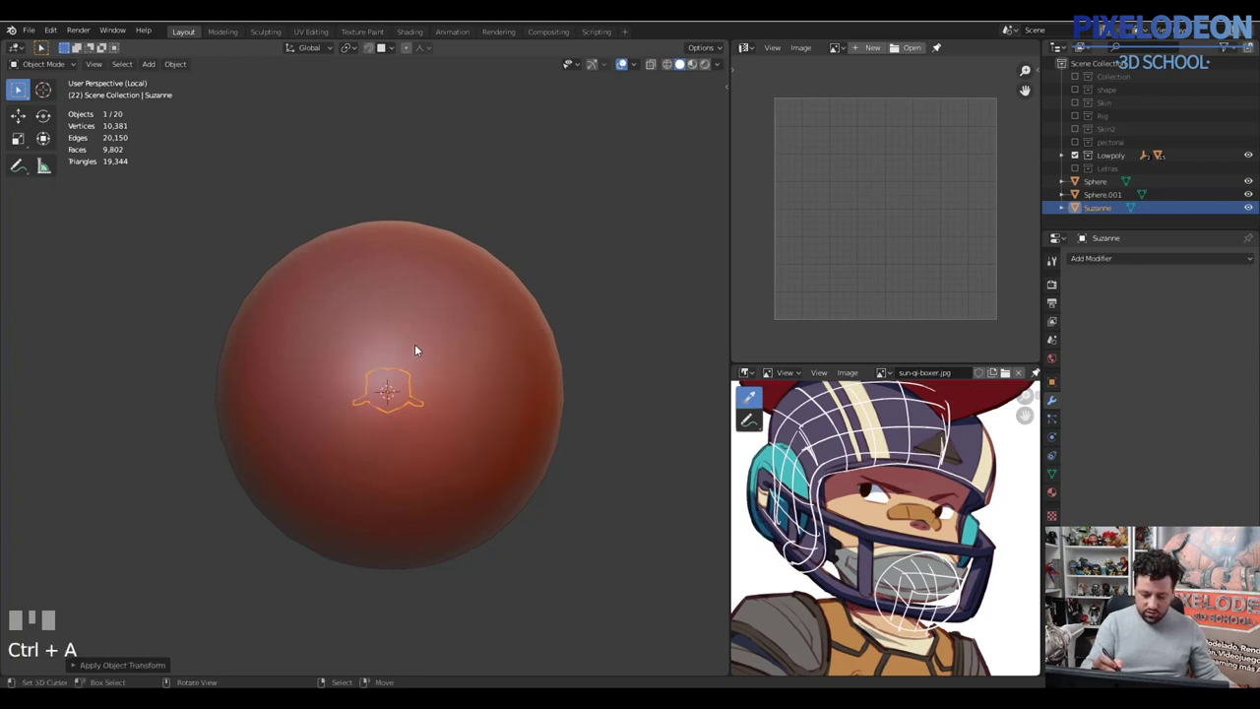
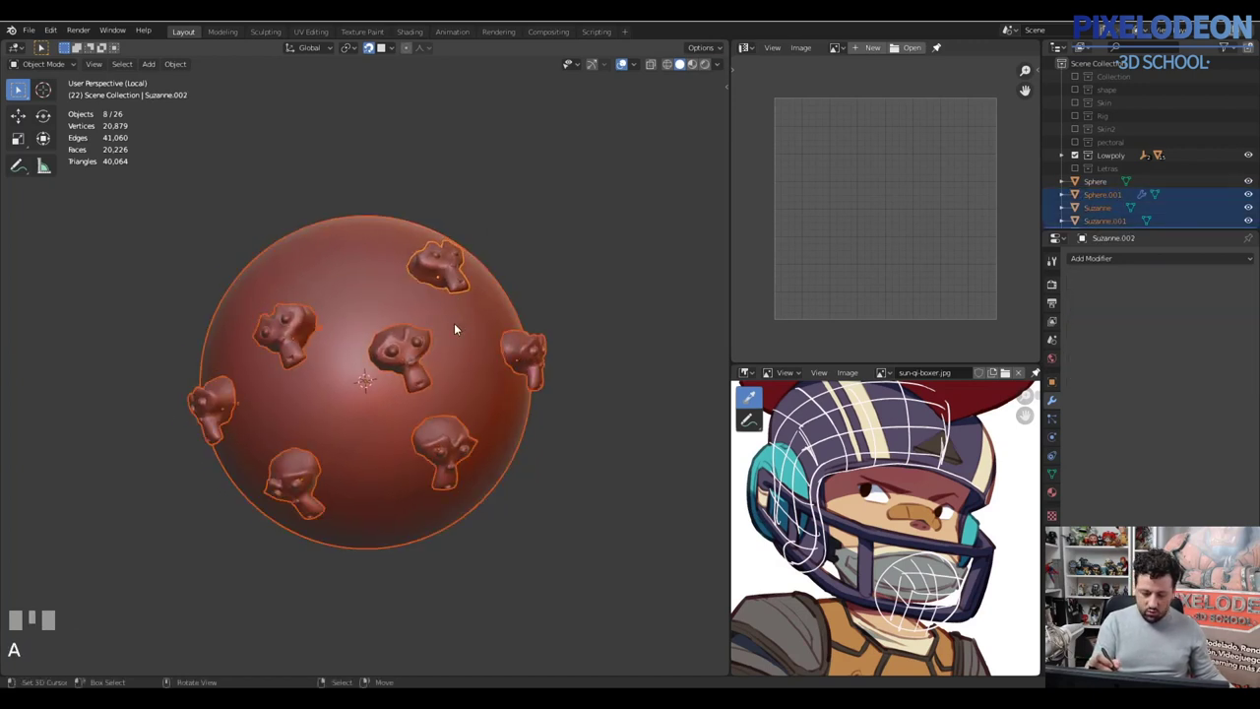
# Step: Duplicate the monkey head several times, snapping each copy onto the sphere's surface
pyautogui.rightClick(473, 321)
pyautogui.press('ctrl+j')
pyautogui.moveTo(489, 324); pyautogui.dragTo(493, 400)
pyautogui.press('a')
pyautogui.rightClick(493, 399)
pyautogui.moveTo(503, 412); pyautogui.dragTo(594, 311)
pyautogui.press('\\')
pyautogui.press('z')
pyautogui.rightClick(594, 311)
pyautogui.moveTo(562, 342); pyautogui.dragTo(459, 224)
pyautogui.press('\\')
# Step: Place the remaining heads around the sphere and combine them with it into one object
pyautogui.rightClick(459, 224)
pyautogui.rightClick(454, 192)
pyautogui.moveTo(1060, 493); pyautogui.dragTo(524, 325)
pyautogui.moveTo(523, 324); pyautogui.dragTo(1181, 453)
pyautogui.moveTo(1181, 452); pyautogui.dragTo(537, 270)
pyautogui.rightClick(536, 269)
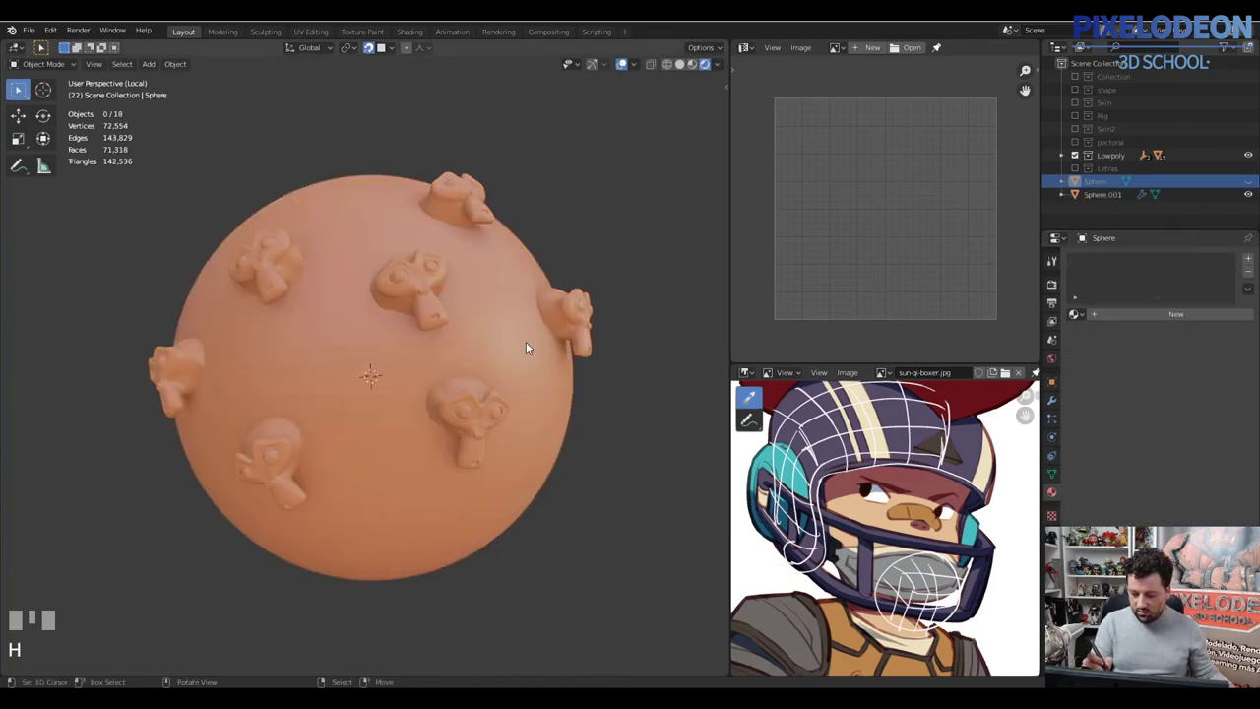
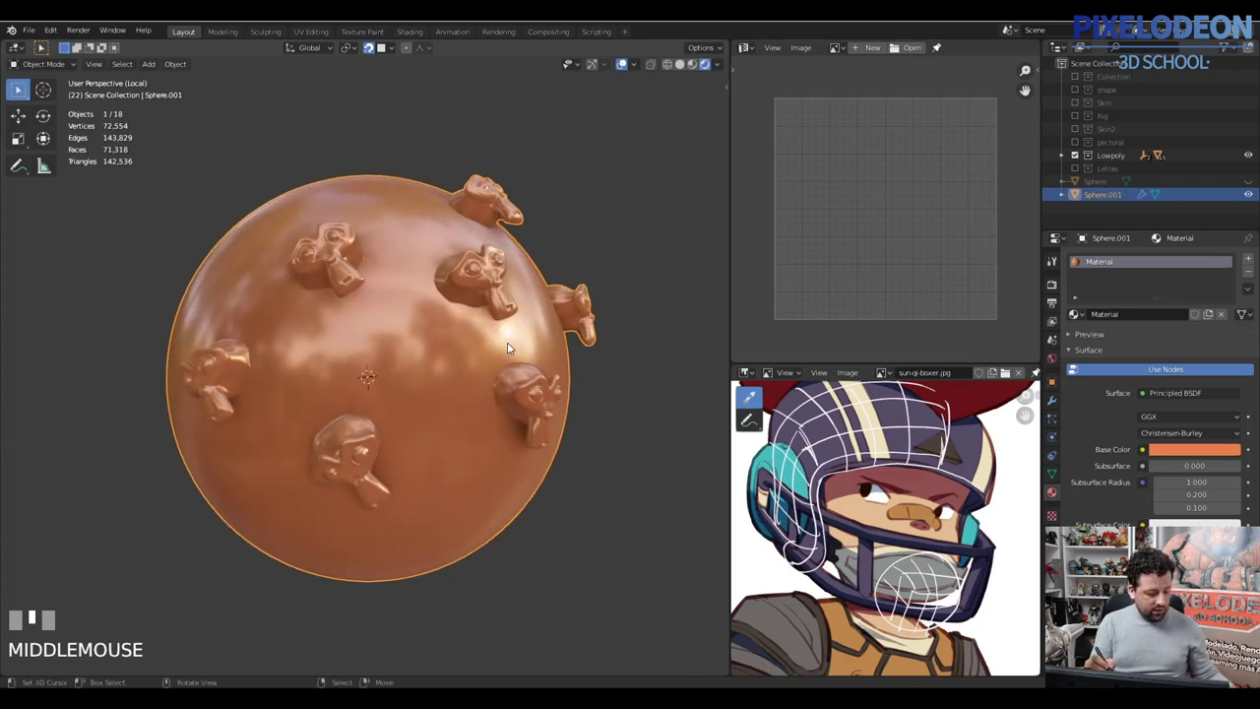
# Step: Unhide the plain smooth sphere and select it around the monkey-head sphere
pyautogui.press('alt+h')
pyautogui.rightClick(548, 309)
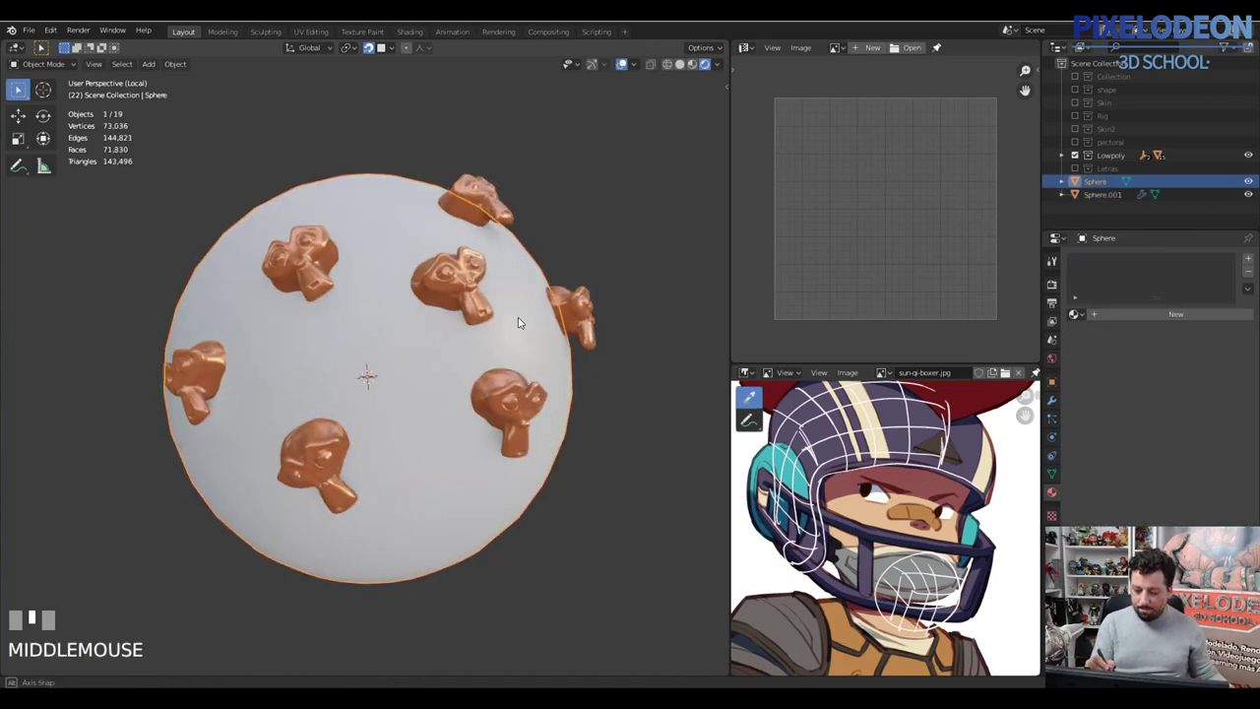
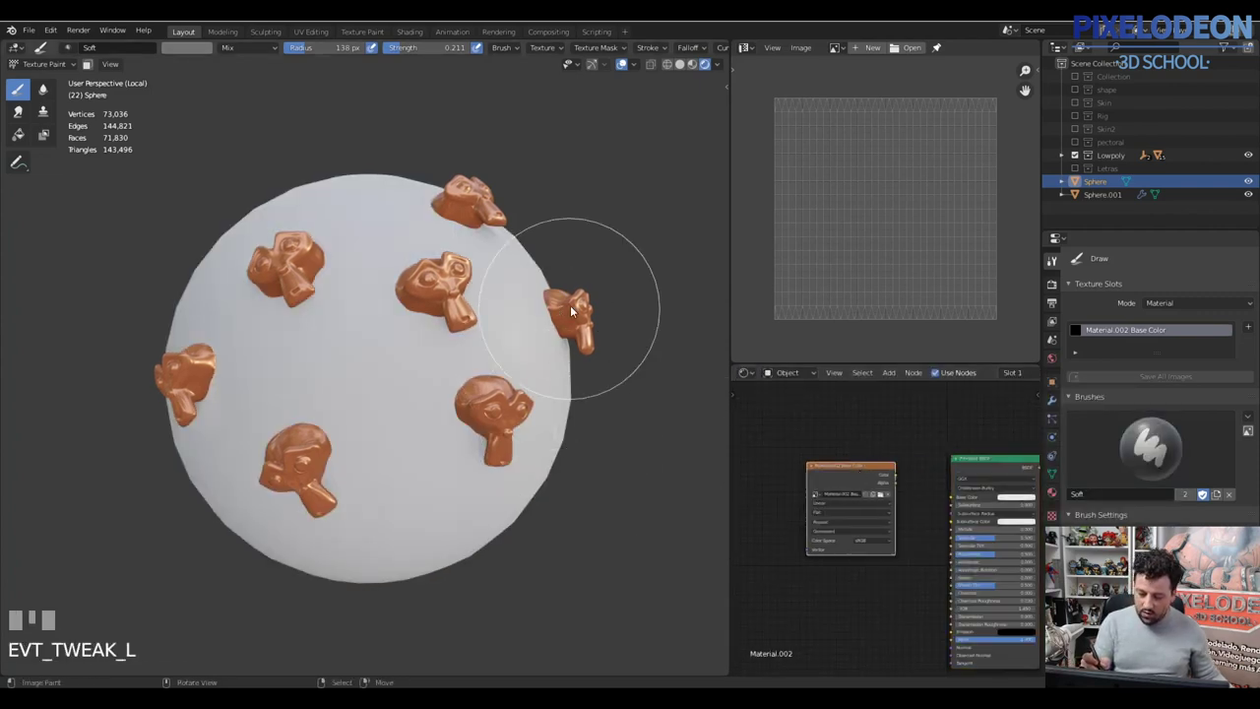
# Step: Leave Texture Paint and return the sphere to Object Mode
pyautogui.press('Tab')
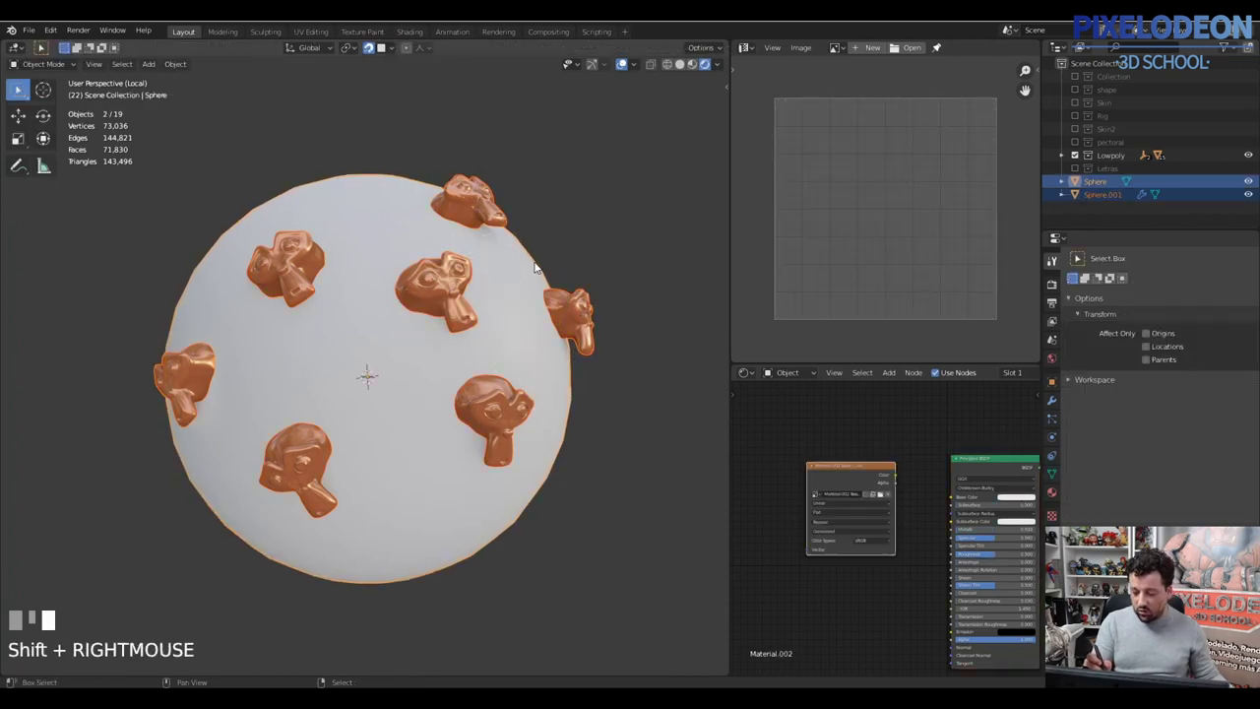
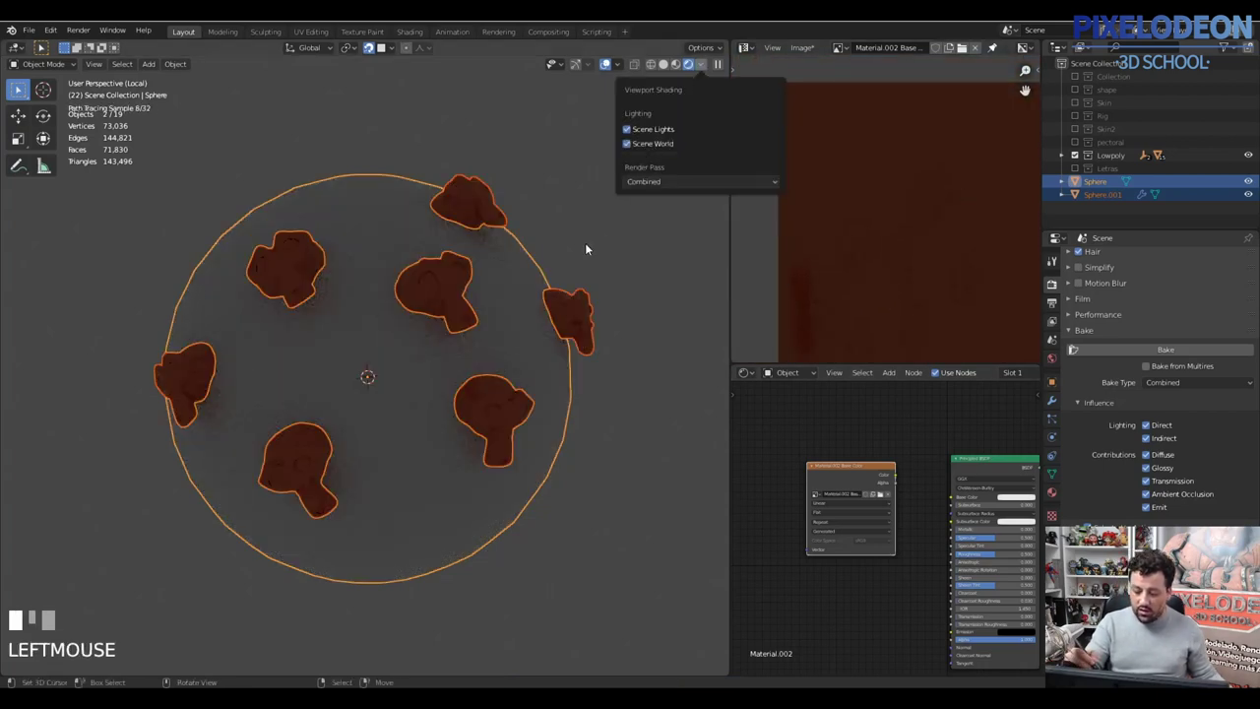
# Step: Bring up the Add menu to choose an Area light for the scene
pyautogui.moveTo(566, 341); pyautogui.dragTo(549, 476)
pyautogui.press('shift+a')
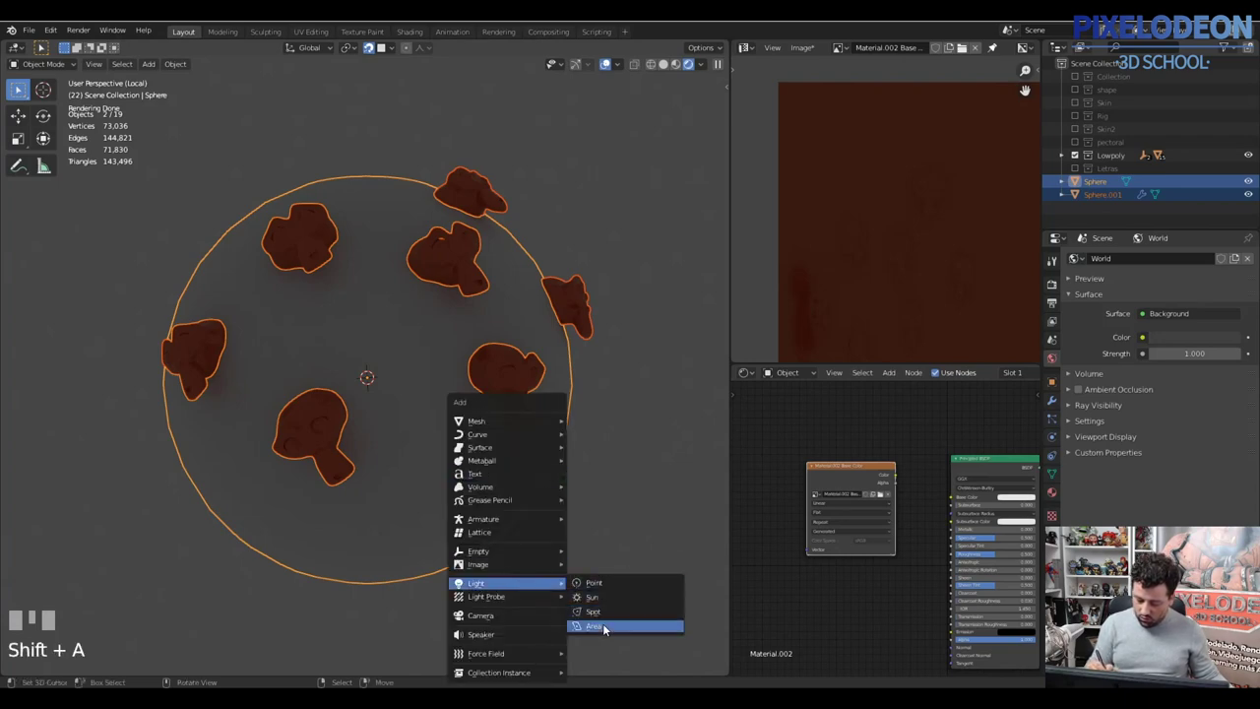
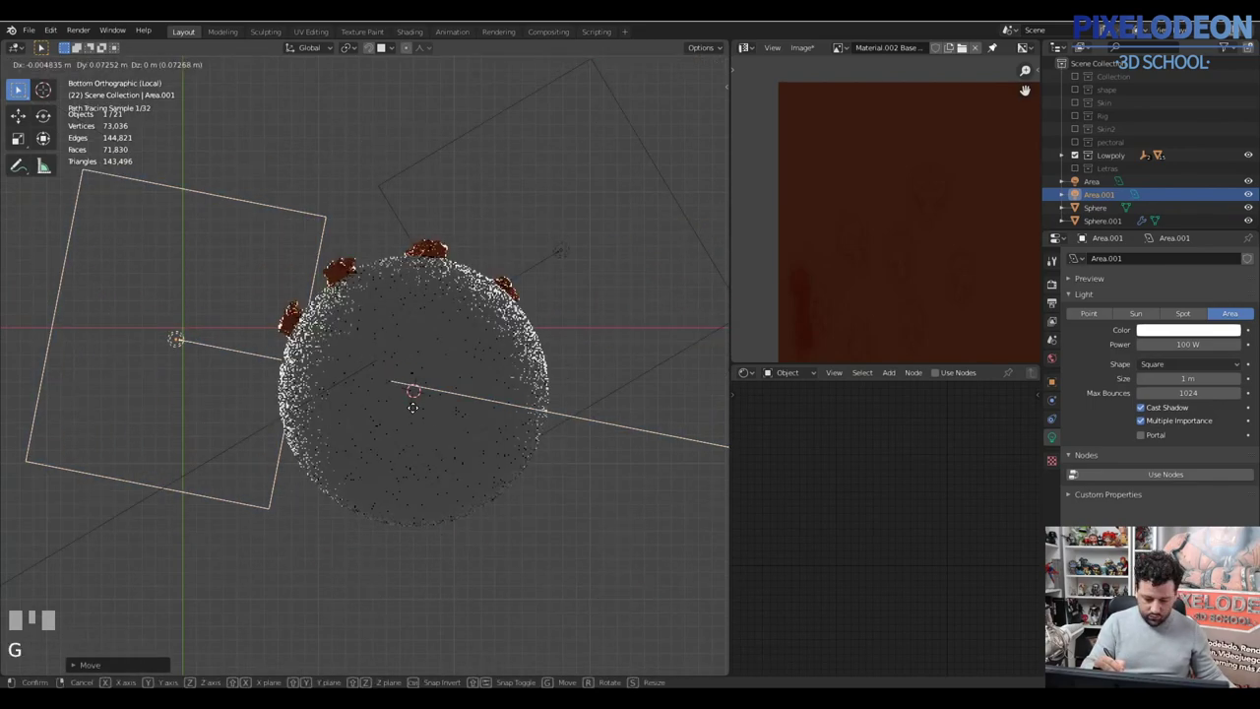
# Step: Position and rotate the first area light toward the sphere and check the rendered preview
pyautogui.click(471, 437)
pyautogui.press('r')
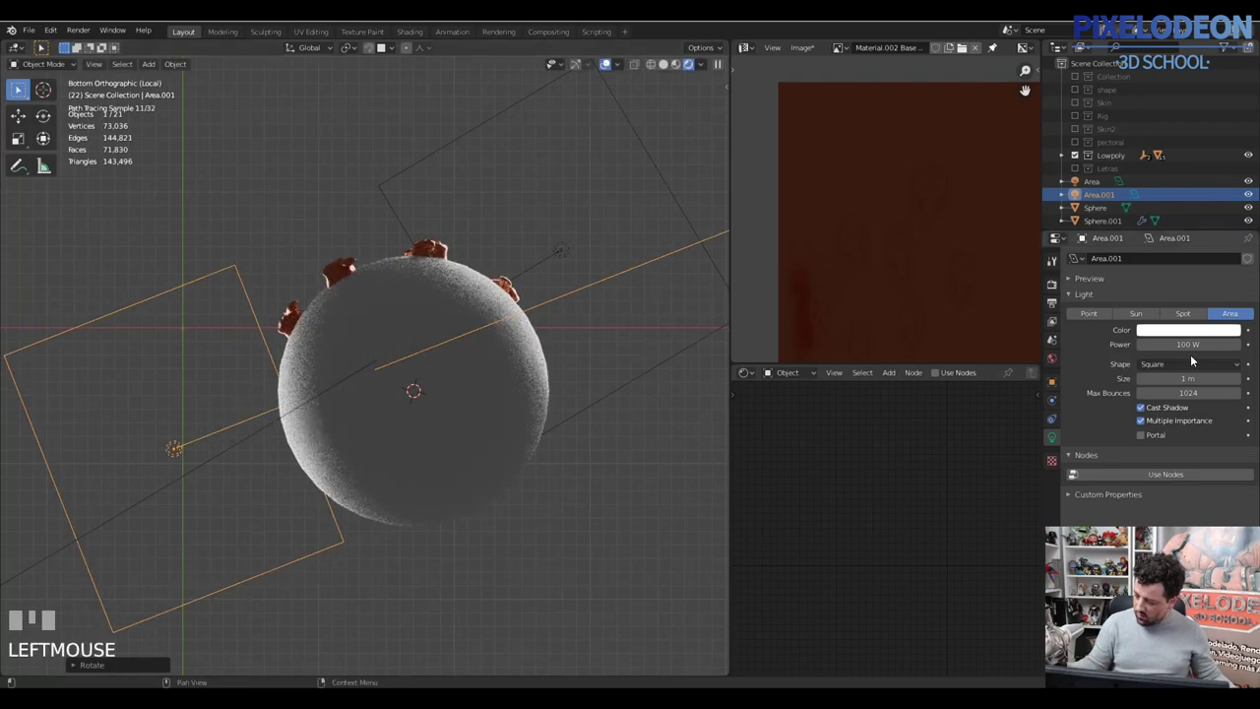
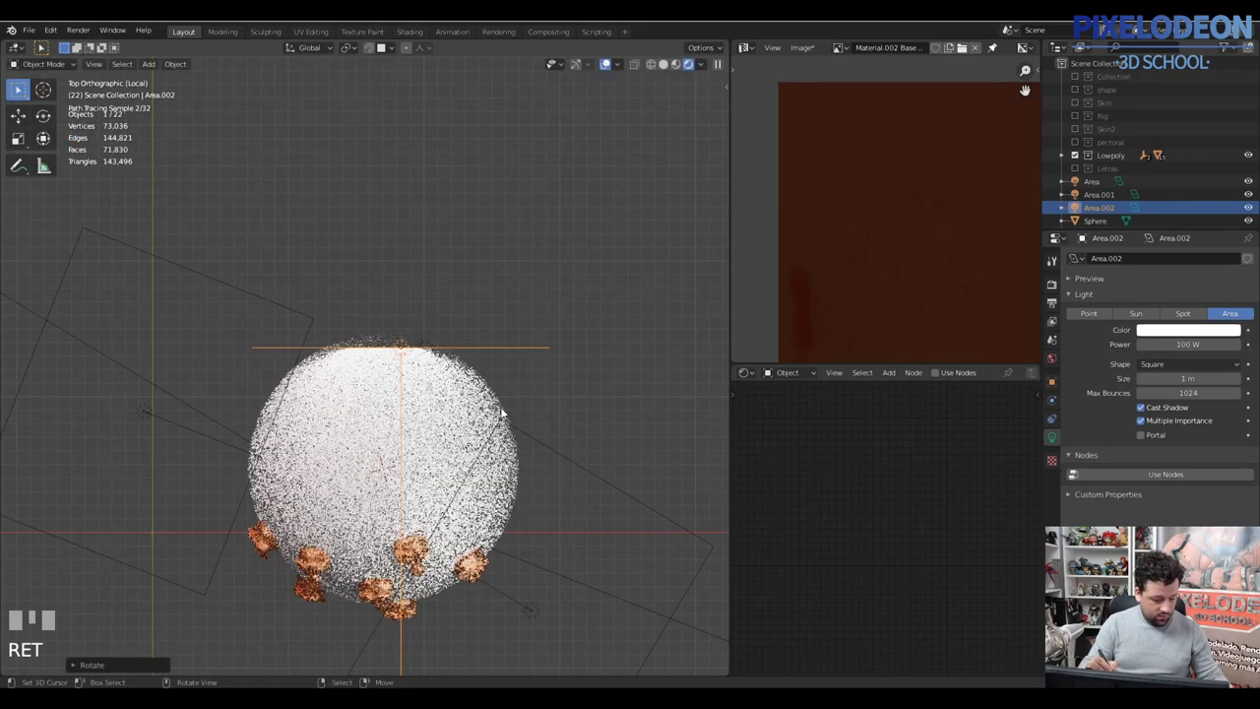
pyautogui.click(521, 368)
pyautogui.moveTo(522, 346); pyautogui.dragTo(594, 407)
pyautogui.press('alt+q')
pyautogui.press('alt+q')
# Step: Grab and rotate the other area lights so they surround the sphere, then select the sphere
pyautogui.rightClick(595, 407)
pyautogui.press('g')
pyautogui.click(593, 419)
pyautogui.press('r')
pyautogui.click(583, 463)
pyautogui.press('g')
pyautogui.moveTo(587, 396); pyautogui.dragTo(489, 478)
pyautogui.rightClick(489, 478)
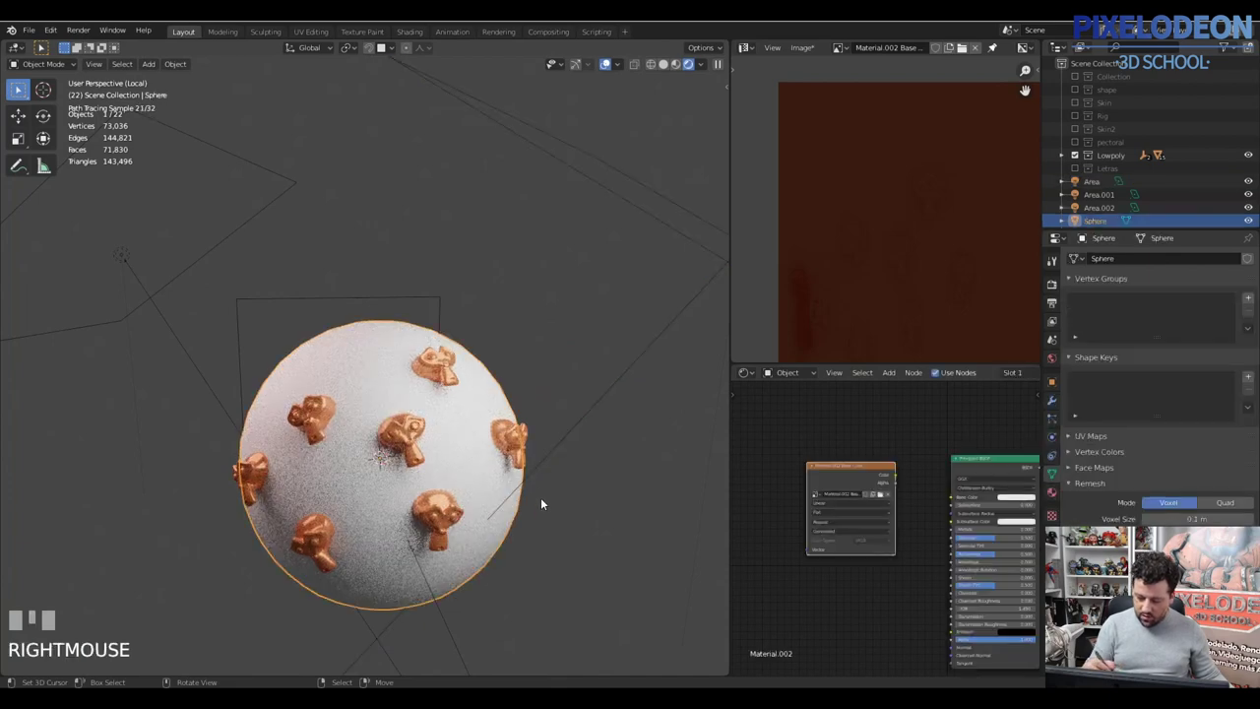
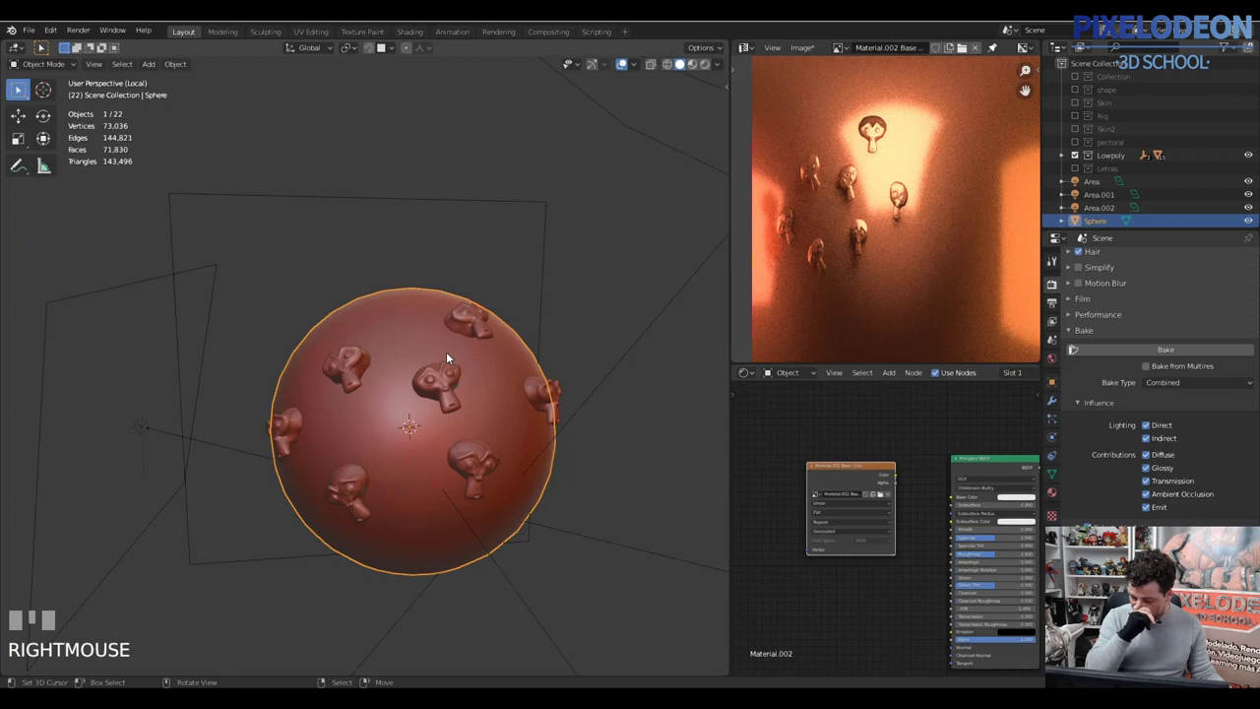
# Step: Add a cylinder and move it onto the top of the sphere
pyautogui.moveTo(484, 343); pyautogui.dragTo(597, 406)
pyautogui.press('shift+a')
pyautogui.press('alt+q')
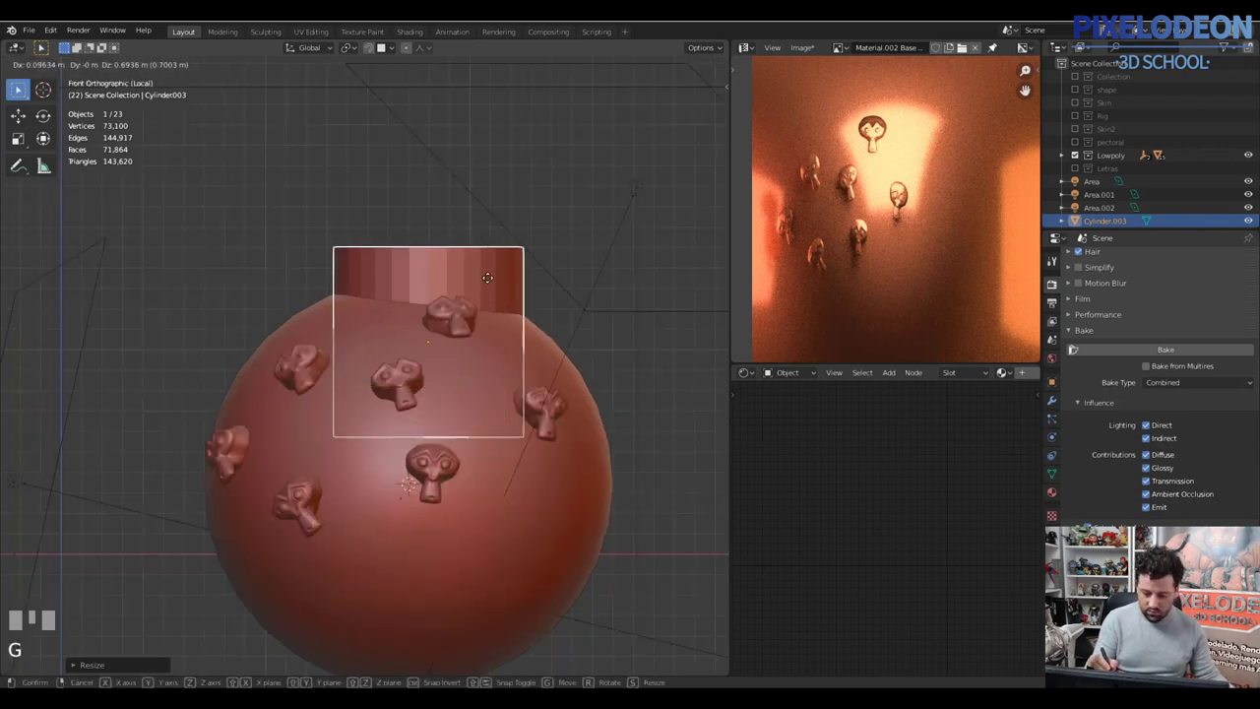
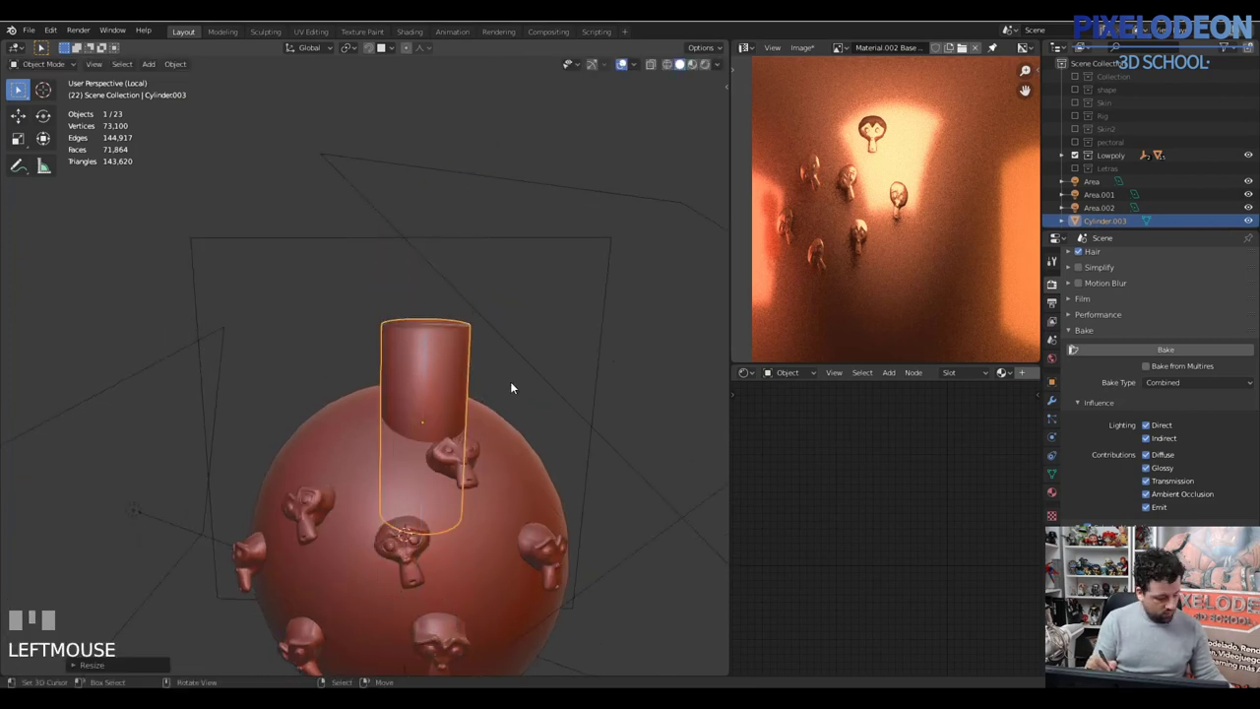
pyautogui.press('g')
pyautogui.moveTo(501, 393); pyautogui.dragTo(493, 444)
pyautogui.rightClick(493, 444)
# Step: Edit the cylinder into a tall open tube standing partly sunk into the sphere
pyautogui.rightClick(426, 368)
pyautogui.press('Tab')
pyautogui.rightClick(426, 255)
pyautogui.press('z')
pyautogui.rightClick(391, 500)
pyautogui.middleClick(401, 489)
pyautogui.press('x')
pyautogui.rightClick(487, 416)
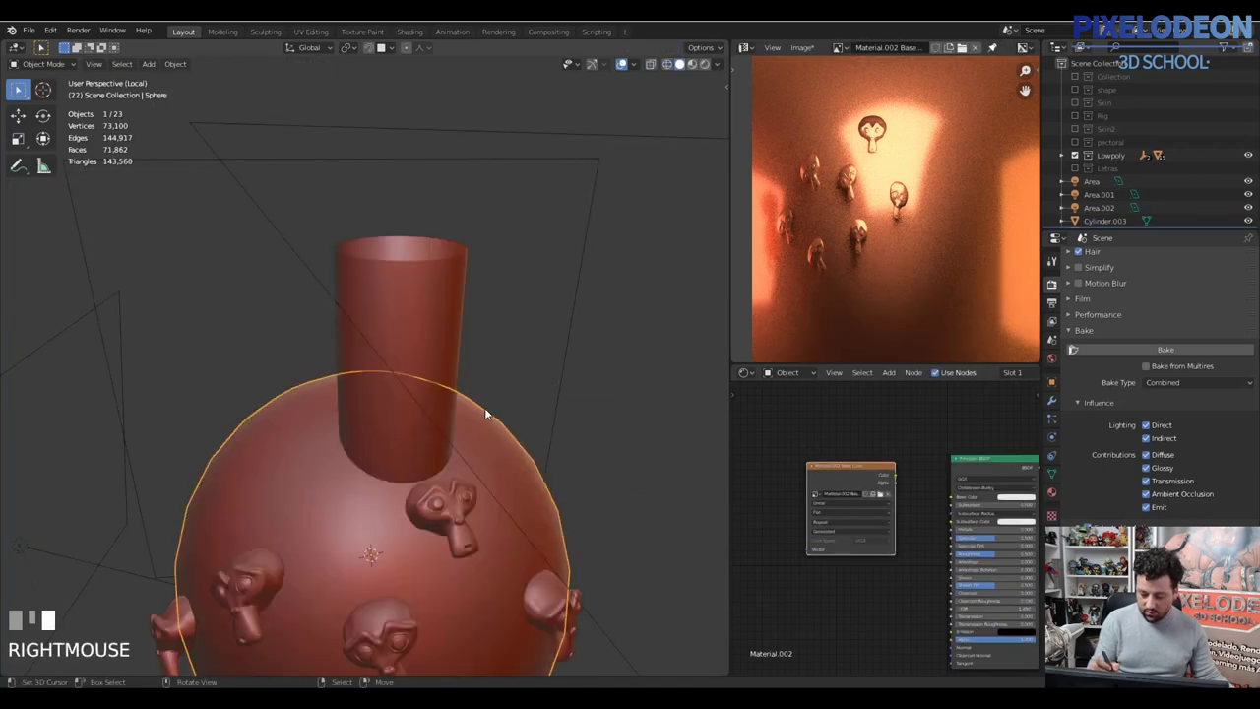
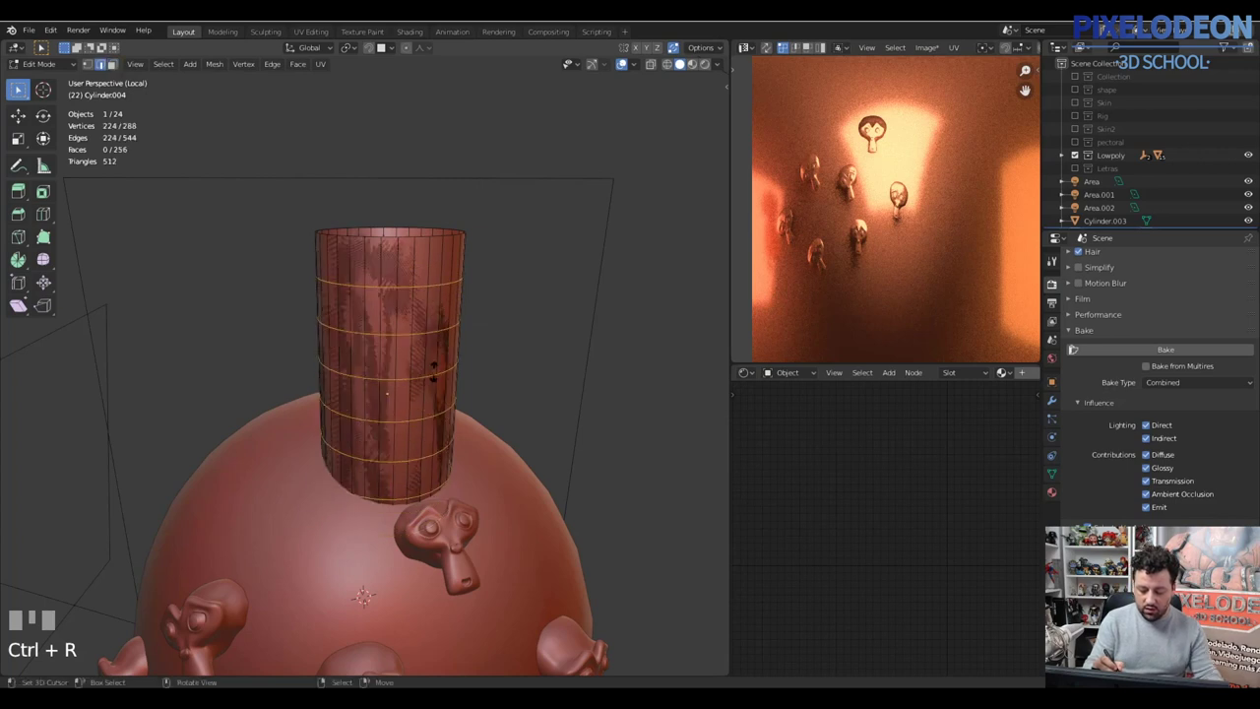
# Step: Select two face rings on the cylinder copy and extrude them outward along normals as raised bands
pyautogui.rightClick(442, 371)
pyautogui.middleClick(444, 360)
pyautogui.press('3')
pyautogui.rightClick(441, 384)
pyautogui.rightClick(442, 317)
pyautogui.press('alt+e')
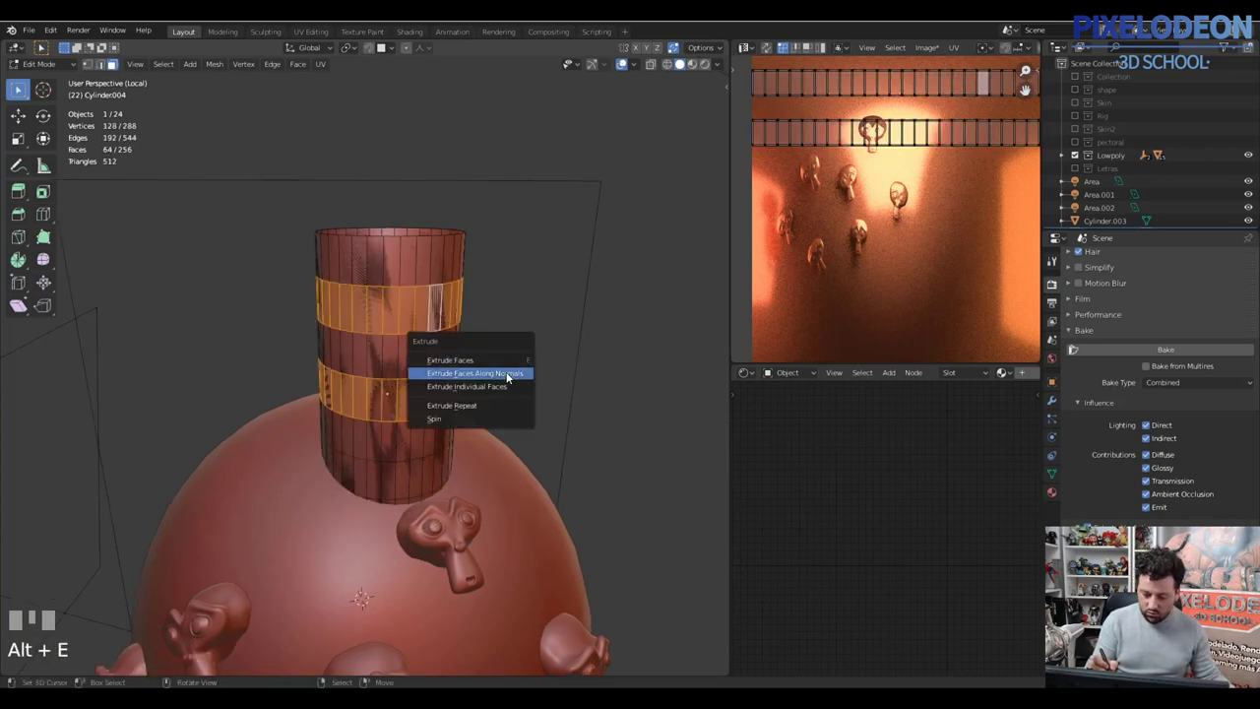
pyautogui.click(477, 415)
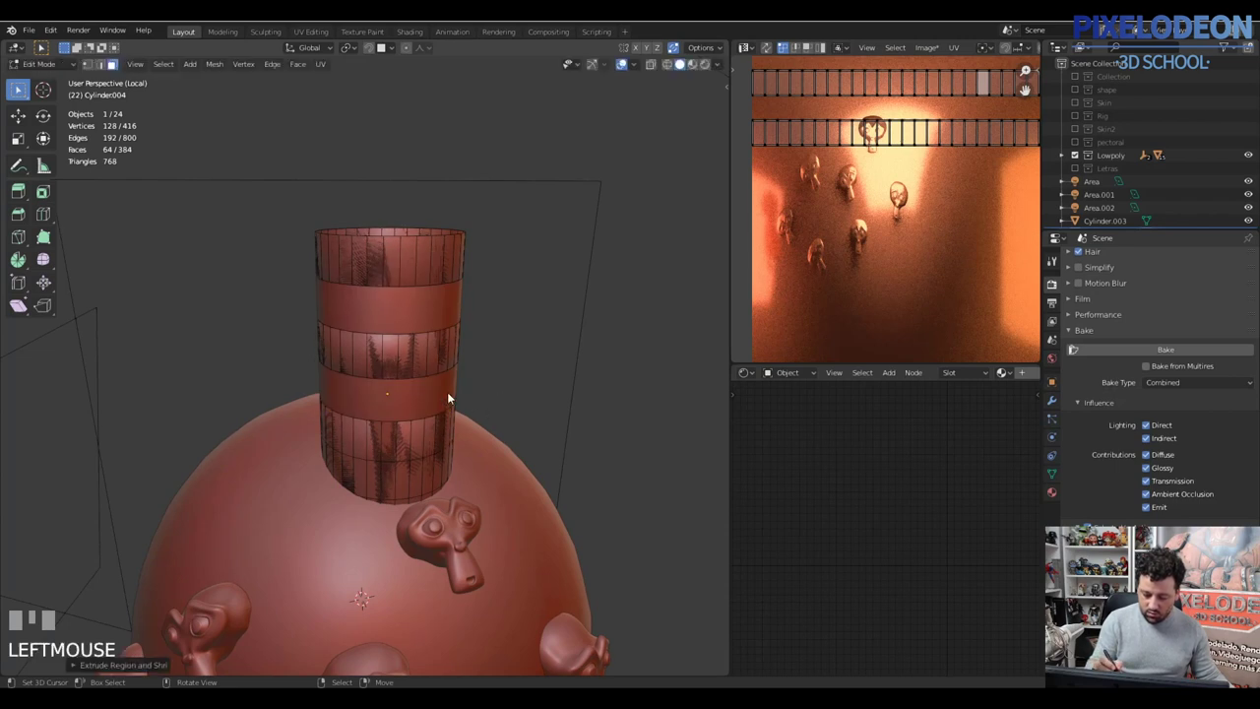
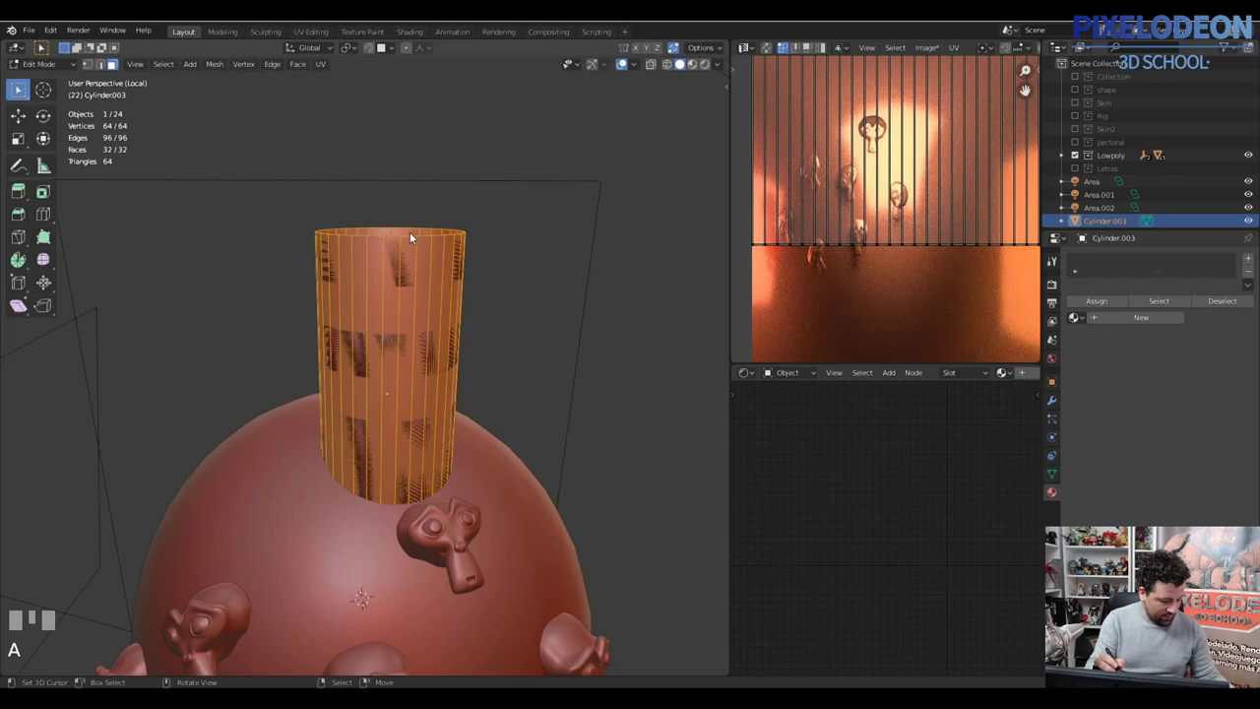
# Step: Select all faces of the plain cylinder and UV unwrap it
pyautogui.moveTo(415, 246); pyautogui.dragTo(398, 236)
pyautogui.press('2')
pyautogui.rightClick(398, 236)
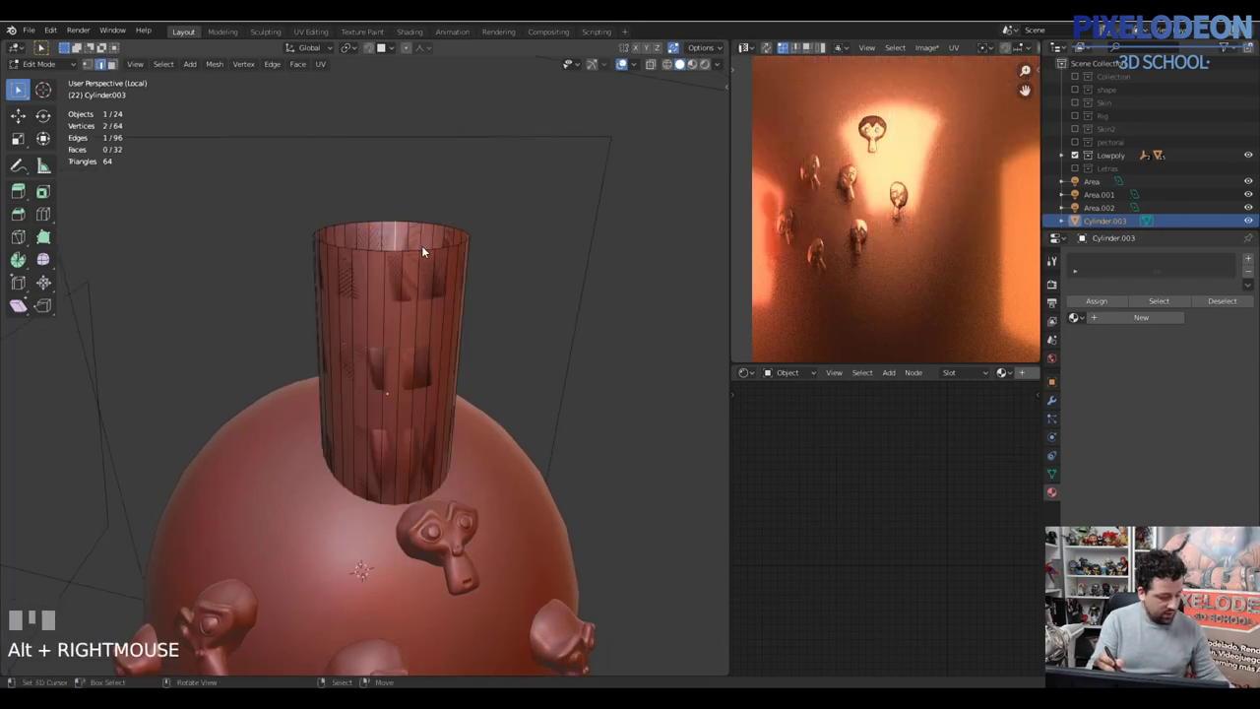
pyautogui.press('v')
pyautogui.rightClick(425, 251)
pyautogui.moveTo(446, 255); pyautogui.dragTo(481, 299)
pyautogui.press('a')
pyautogui.press('a')
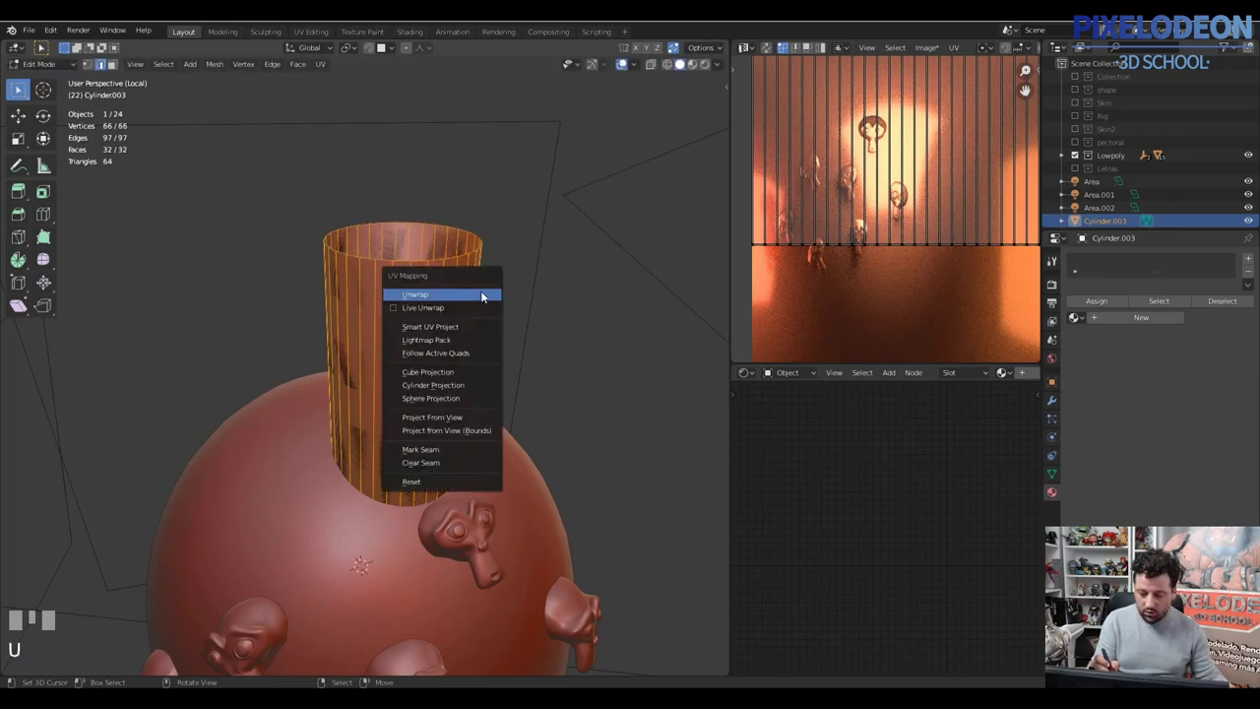
# Step: Switch into the sphere's Edit Mode to show its UV grid over the baked texture image
pyautogui.moveTo(486, 287); pyautogui.dragTo(305, 376)
pyautogui.press('Tab')
pyautogui.rightClick(305, 376)
pyautogui.press('ctrl+j')
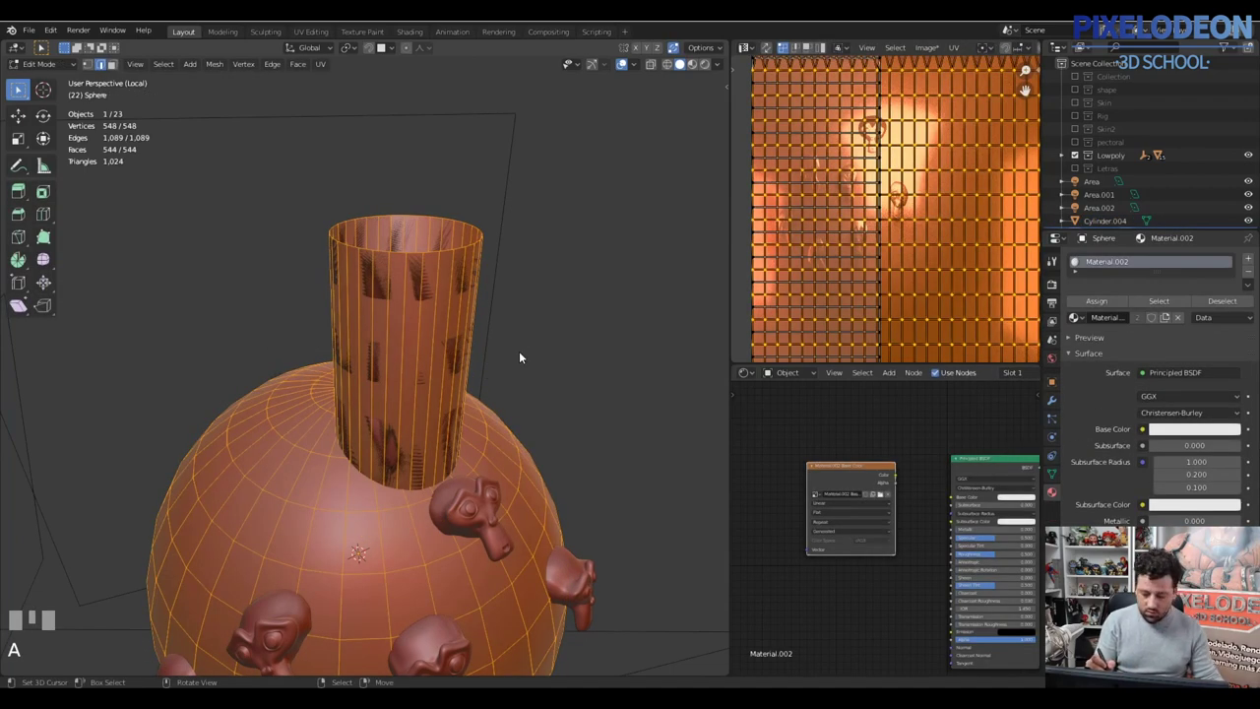
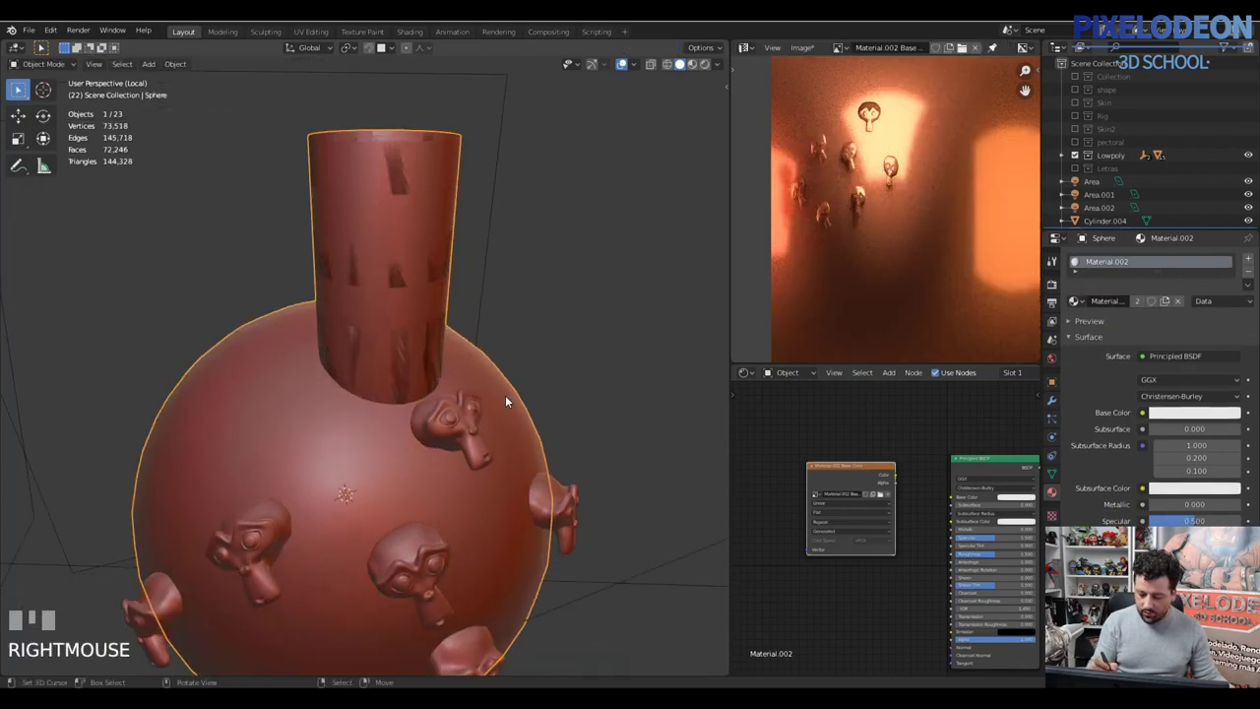
# Step: Join the banded tube copy into the high-detail sphere object with Ctrl+J
pyautogui.rightClick(470, 347)
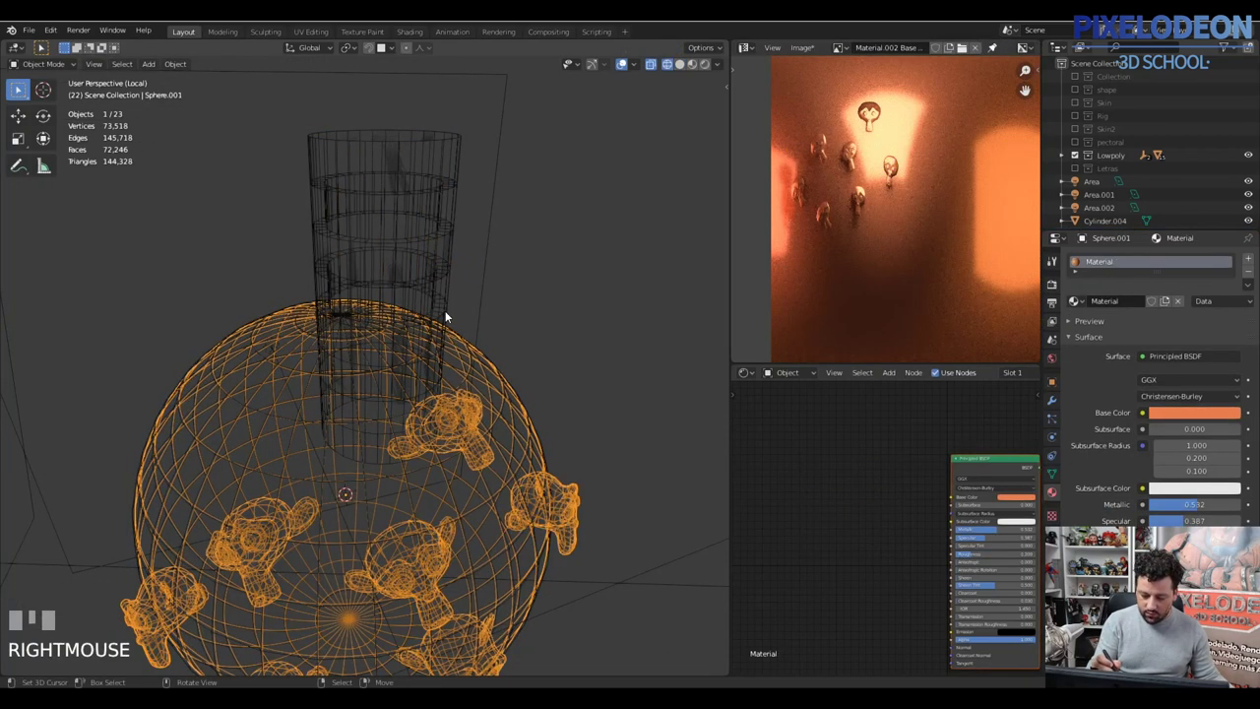
pyautogui.rightClick(448, 280)
pyautogui.rightClick(576, 497)
pyautogui.press('ctrl+j')
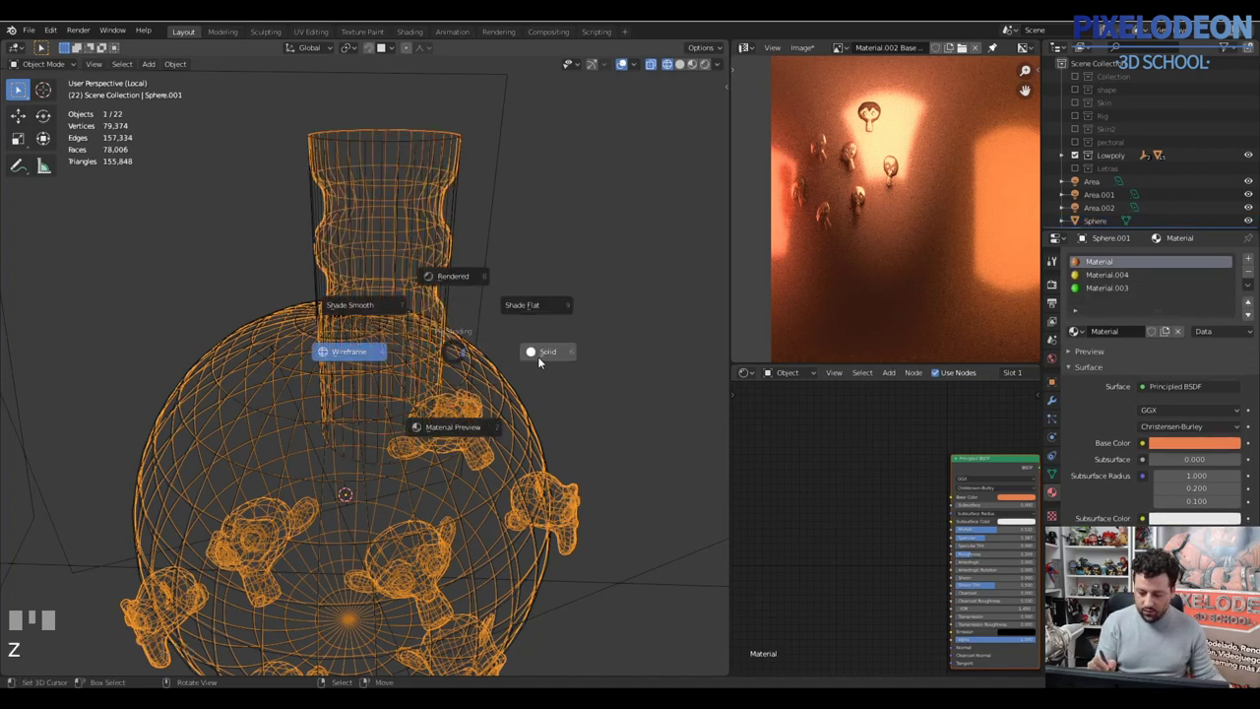
pyautogui.moveTo(511, 335); pyautogui.dragTo(455, 232)
pyautogui.rightClick(454, 232)
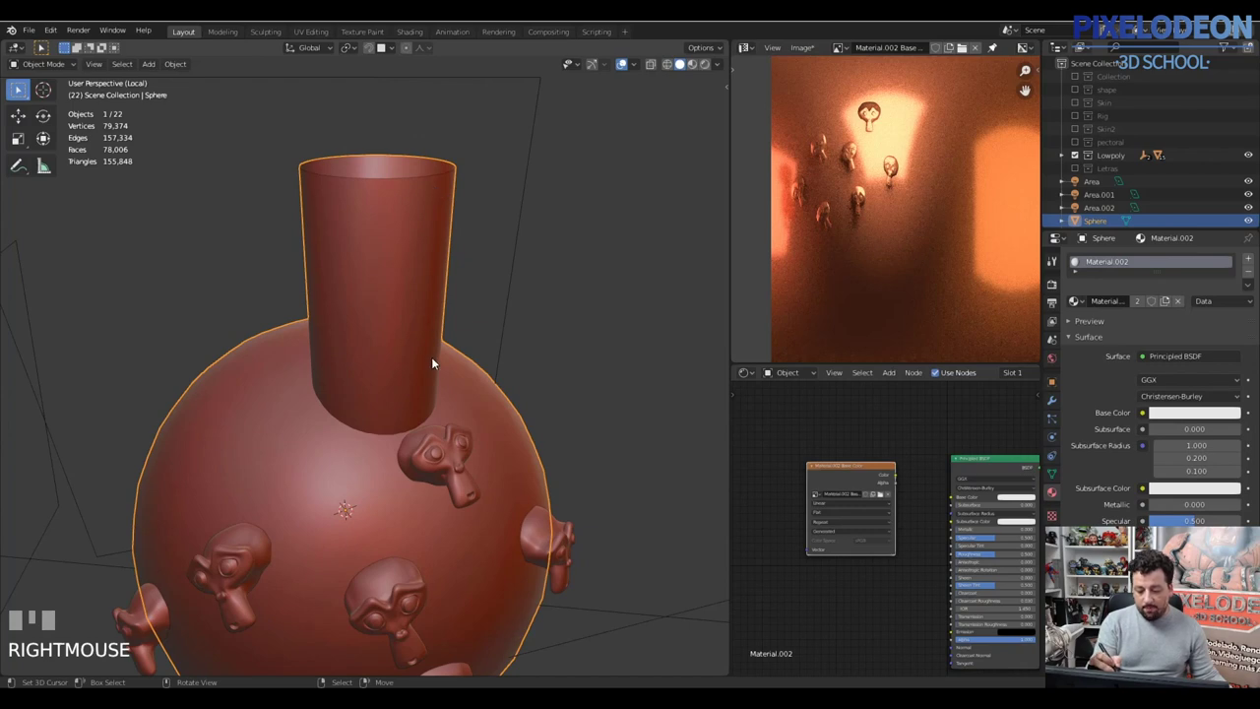
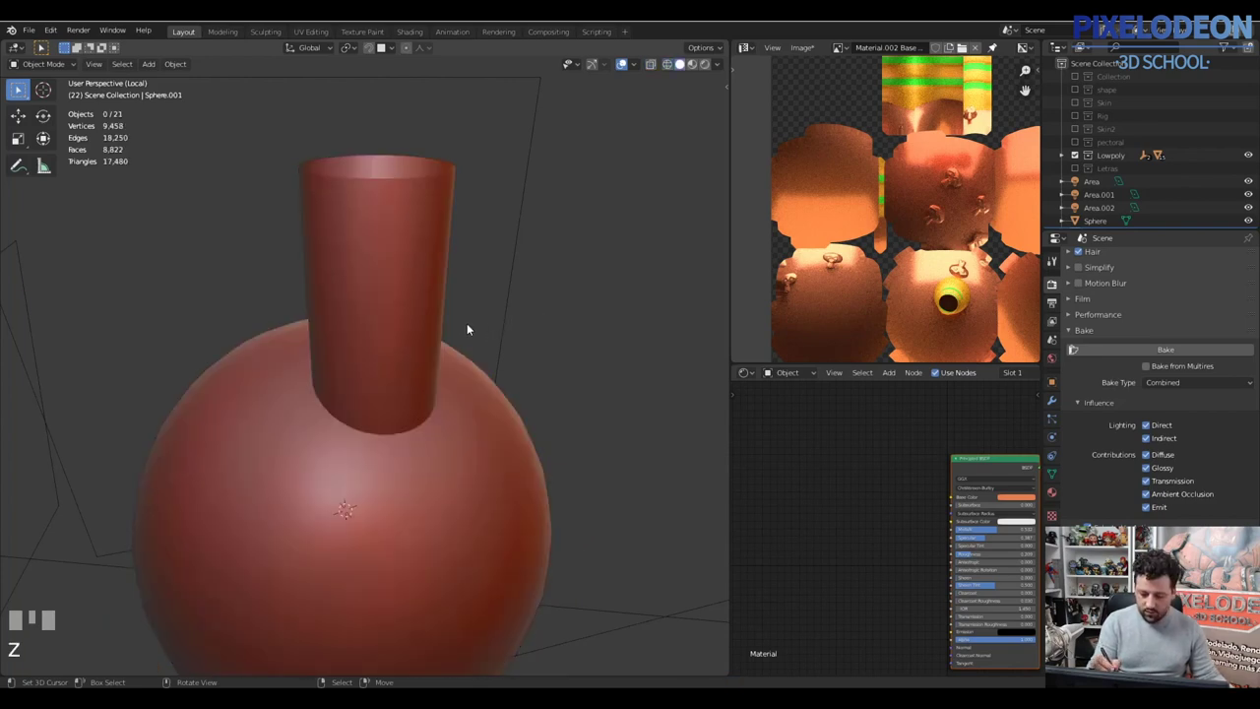
# Step: Inspect the baked texture on the sphere, then return to Object Mode
pyautogui.moveTo(468, 314); pyautogui.dragTo(435, 320)
pyautogui.rightClick(435, 320)
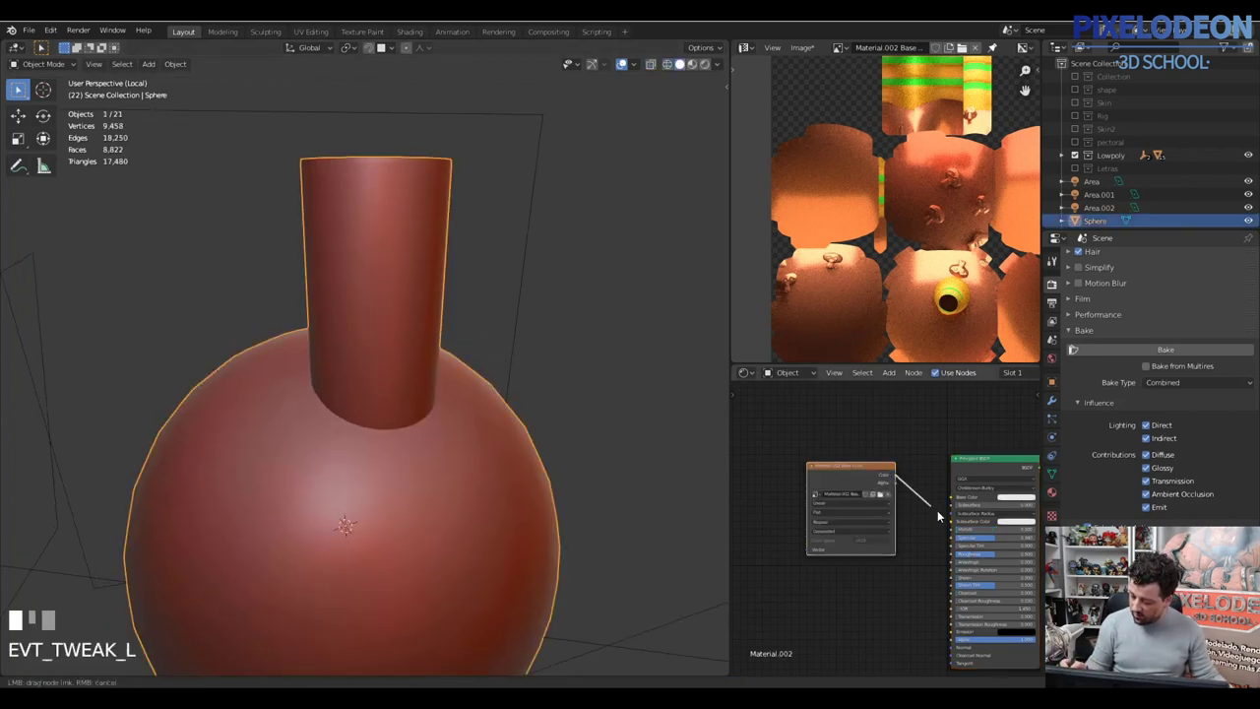
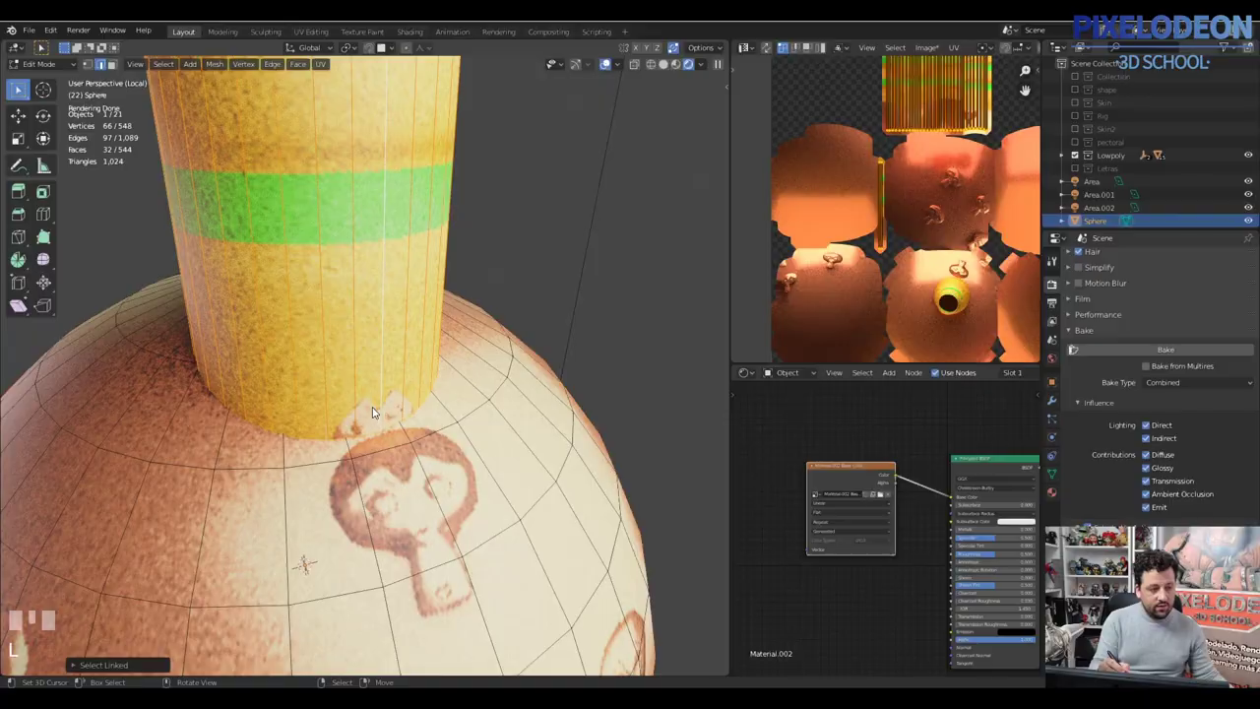
pyautogui.moveTo(413, 393); pyautogui.dragTo(428, 378)
pyautogui.press('Tab')
pyautogui.moveTo(524, 287); pyautogui.dragTo(515, 305)
# Step: Unhide the full scene and delete the baked sphere and tube with X
pyautogui.press('alt+h')
pyautogui.moveTo(514, 304); pyautogui.dragTo(513, 316)
pyautogui.rightClick(509, 280)
pyautogui.press('x')
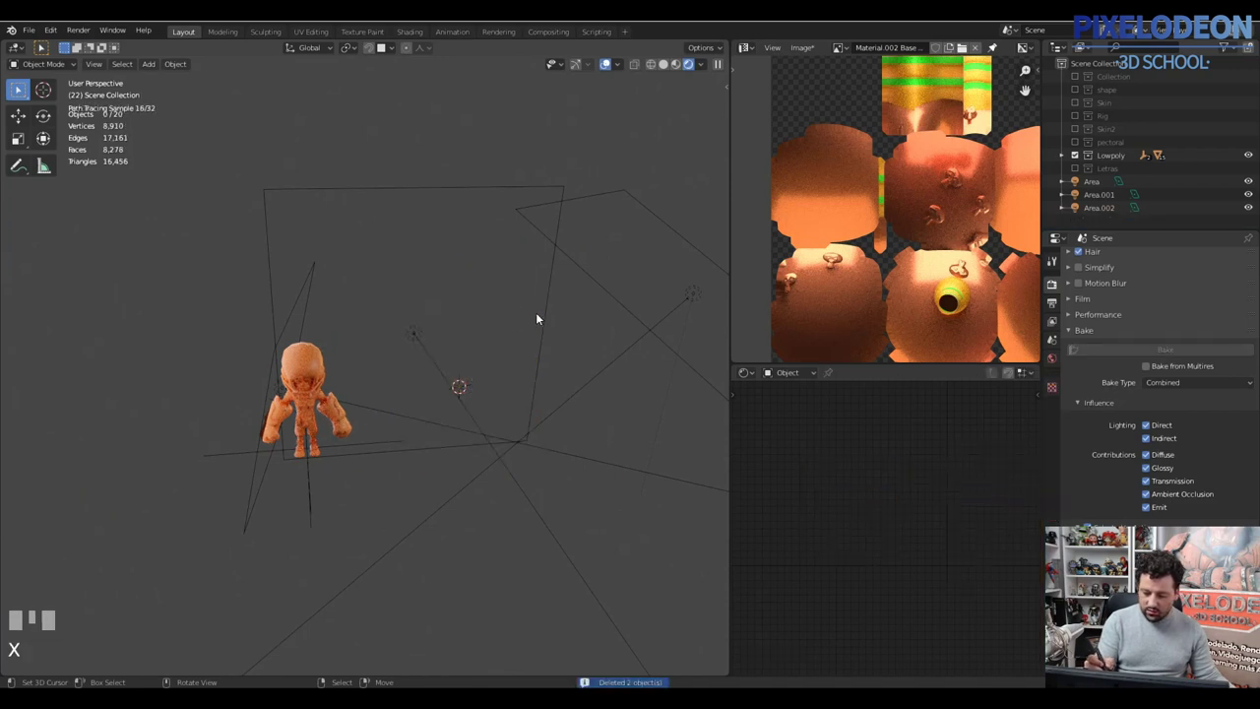
# Step: Reframe the viewport on the armored player and adjust its placement
pyautogui.moveTo(414, 330); pyautogui.dragTo(591, 248)
pyautogui.press('alt+q')
pyautogui.moveTo(569, 332); pyautogui.dragTo(411, 427)
pyautogui.press('g')
pyautogui.rightClick(411, 426)
# Step: Settle the view so the rendered preview shows the whole player in warm orange lighting
pyautogui.moveTo(480, 384); pyautogui.dragTo(391, 405)
pyautogui.click(541, 443)
pyautogui.rightClick(391, 405)
pyautogui.moveTo(378, 423); pyautogui.dragTo(594, 506)
pyautogui.rightClick(595, 506)
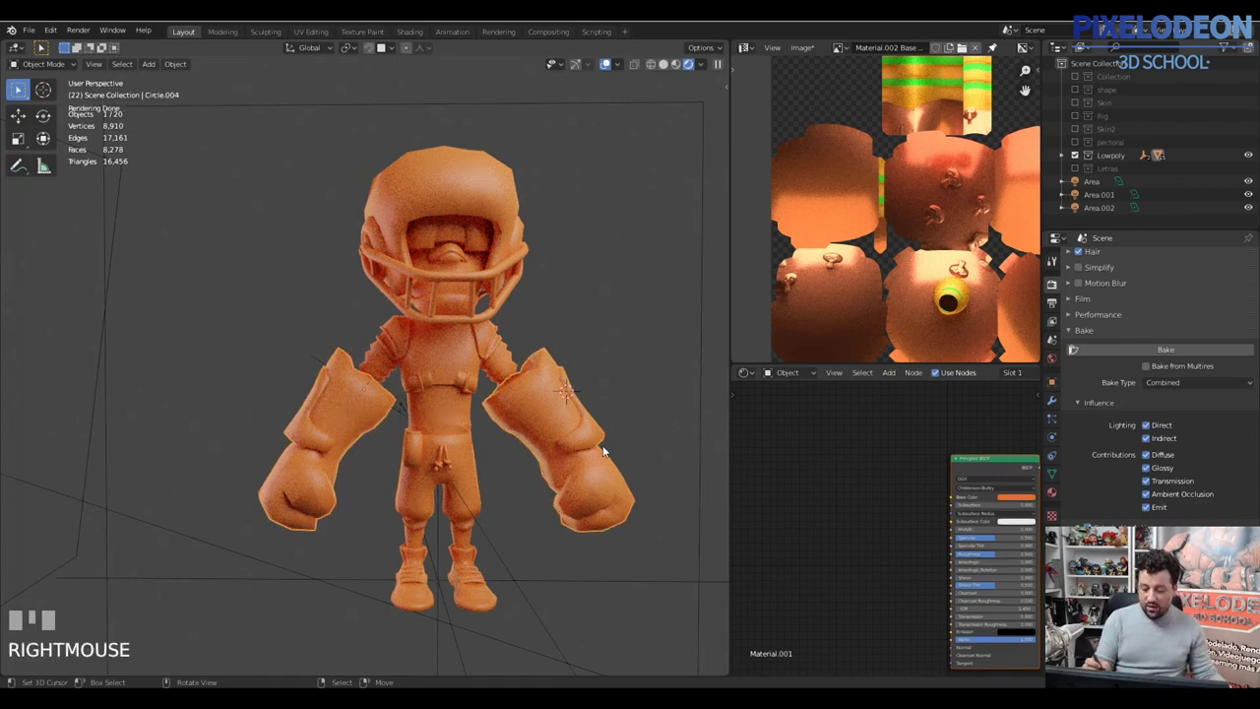
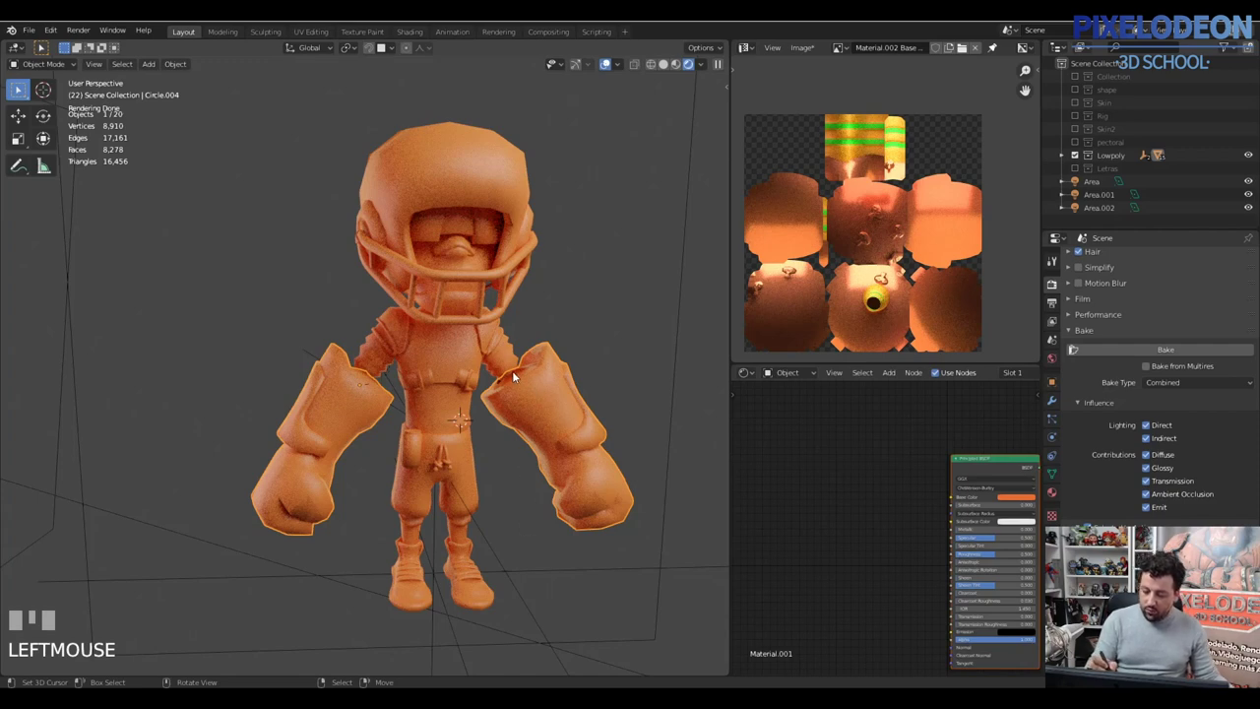
# Step: Add the torso to the selected gloves and enter Edit Mode on all three
pyautogui.rightClick(515, 364)
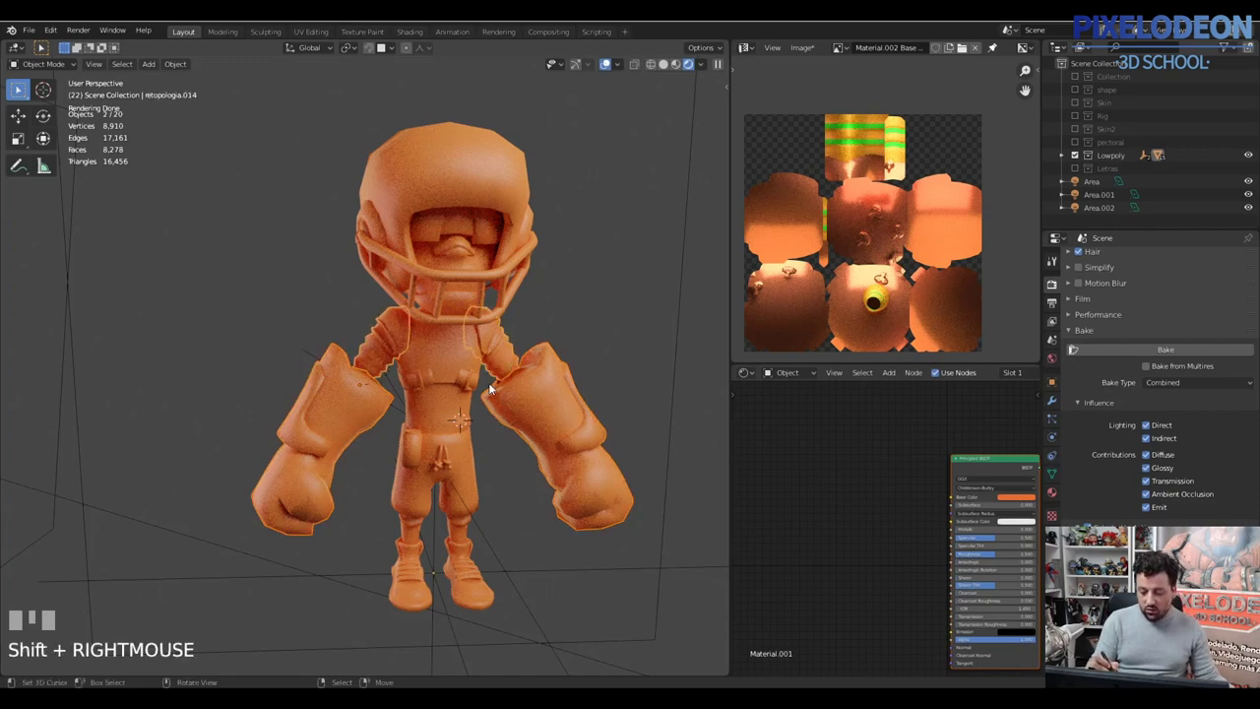
pyautogui.press('Tab')
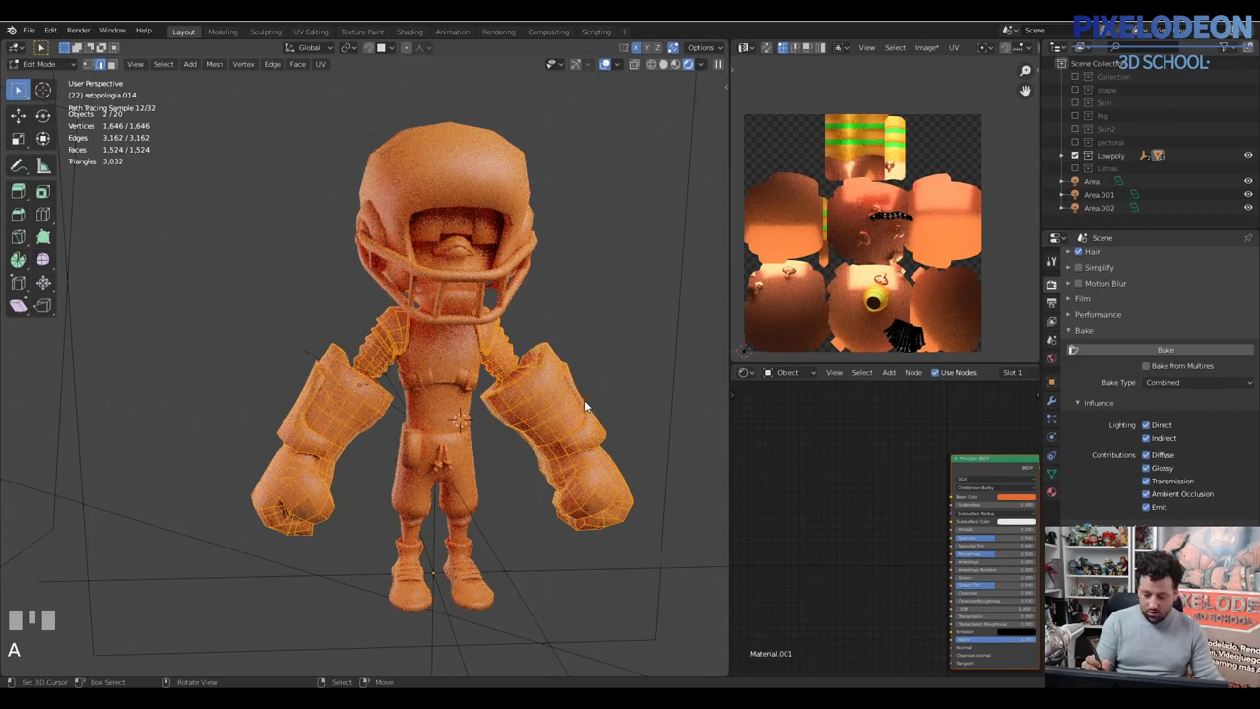
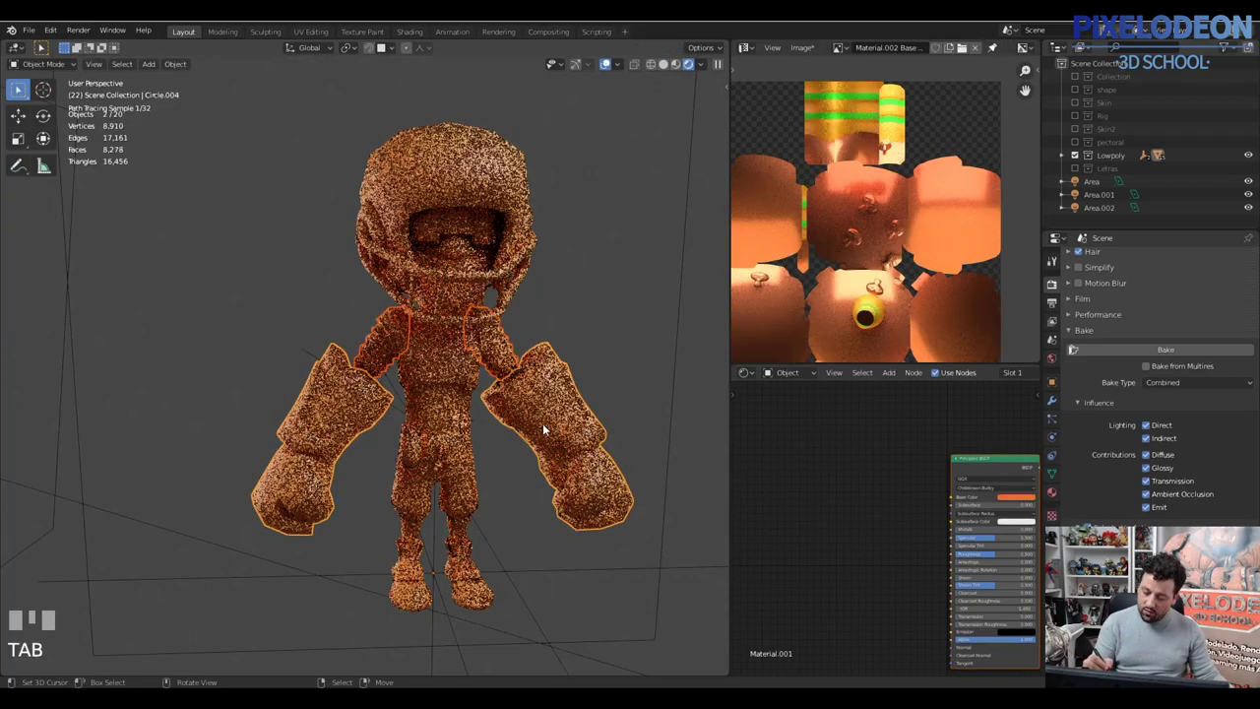
# Step: Close the combined mesh edit and return the player to Object Mode
pyautogui.moveTo(537, 426); pyautogui.dragTo(541, 427)
pyautogui.press('b')
pyautogui.press('Tab')
pyautogui.press('u')
pyautogui.rightClick(542, 427)
# Step: Select through the gloves, torso and legs to check each piece
pyautogui.rightClick(498, 351)
pyautogui.moveTo(477, 326); pyautogui.dragTo(453, 354)
pyautogui.rightClick(444, 361)
pyautogui.rightClick(455, 533)
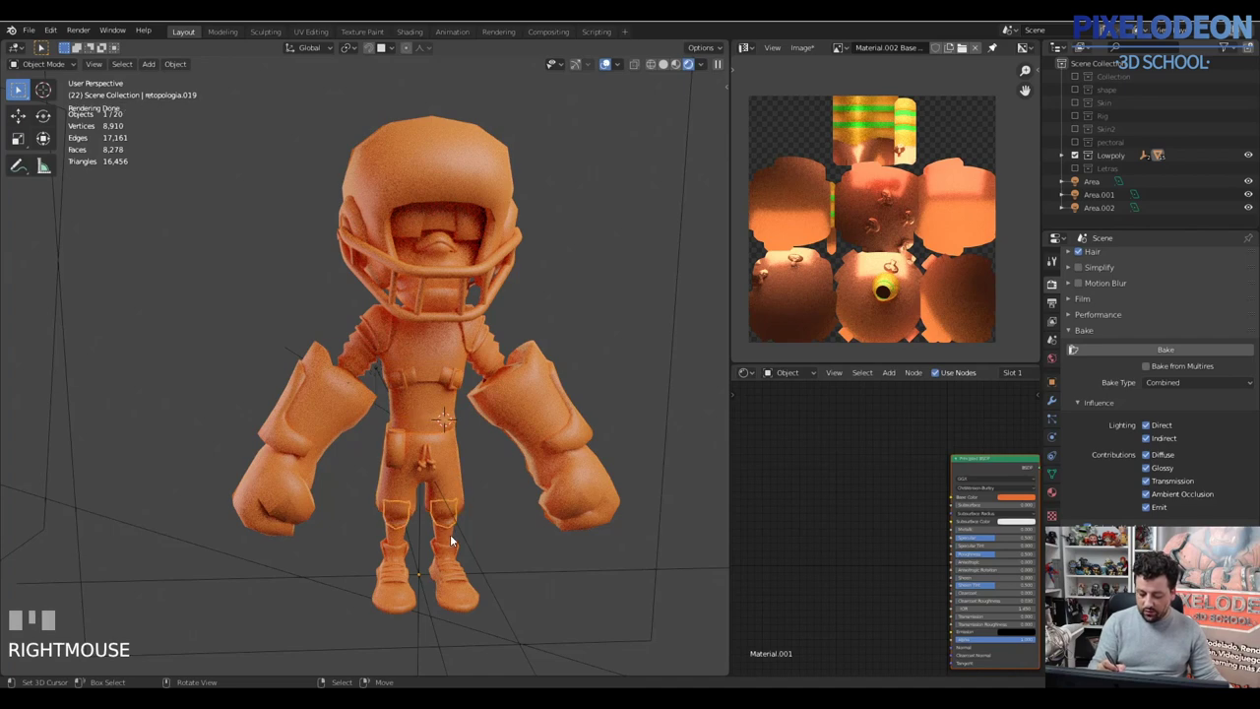
pyautogui.moveTo(490, 508); pyautogui.dragTo(577, 493)
pyautogui.rightClick(577, 493)
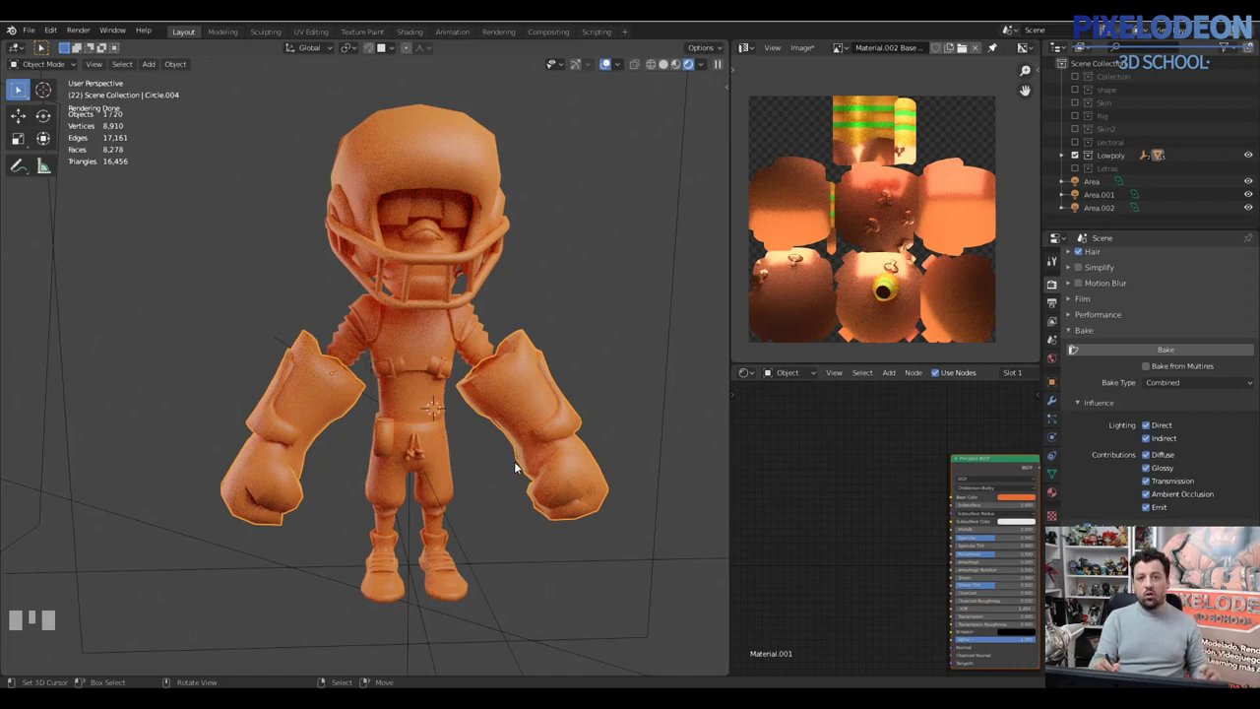
# Step: Isolate and frame the glove, entering Edit Mode in edge select
pyautogui.moveTo(519, 481); pyautogui.dragTo(631, 71)
pyautogui.press('z')
pyautogui.moveTo(630, 71); pyautogui.dragTo(517, 498)
pyautogui.moveTo(517, 498); pyautogui.dragTo(454, 319)
pyautogui.press('KP_Decimal')
pyautogui.press('Tab')
pyautogui.press('2')
# Step: Select the edge loop around the glove's wrist and mark it as a seam (Ctrl+E)
pyautogui.moveTo(455, 320); pyautogui.dragTo(498, 323)
pyautogui.moveTo(498, 323); pyautogui.dragTo(322, 437)
pyautogui.rightClick(322, 437)
pyautogui.moveTo(373, 437); pyautogui.dragTo(445, 315)
pyautogui.rightClick(445, 315)
pyautogui.moveTo(467, 370); pyautogui.dragTo(453, 322)
pyautogui.moveTo(453, 322); pyautogui.dragTo(464, 336)
pyautogui.press('ctrl+e')
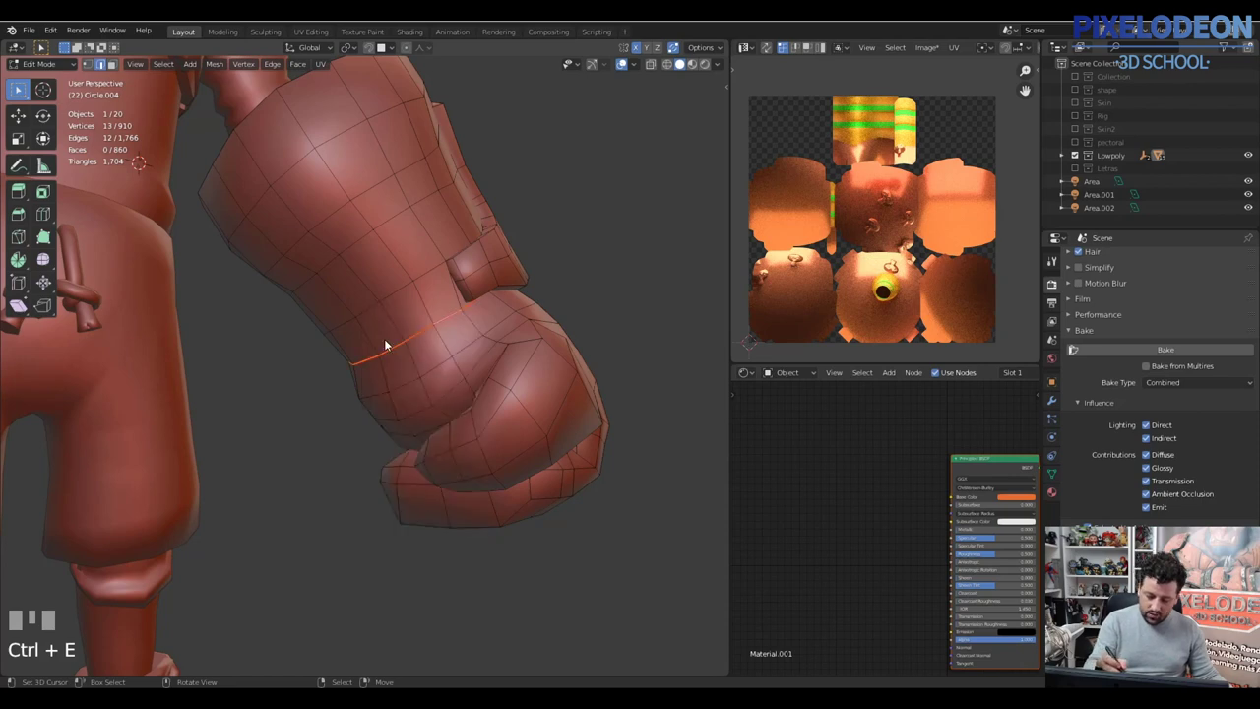
# Step: Select the edge run down the glove's side, toggling wireframe to reach hidden edges
pyautogui.moveTo(381, 341); pyautogui.dragTo(434, 341)
pyautogui.moveTo(434, 341); pyautogui.dragTo(250, 141)
pyautogui.rightClick(250, 141)
pyautogui.press('z')
pyautogui.moveTo(260, 158); pyautogui.dragTo(364, 356)
pyautogui.press('z')
pyautogui.press('\\')
pyautogui.press('z')
pyautogui.rightClick(364, 355)
# Step: Correct the side-edge selection and mark it as a seam with Ctrl+E
pyautogui.moveTo(373, 378); pyautogui.dragTo(364, 343)
pyautogui.press('ctrl+z')
pyautogui.rightClick(364, 343)
pyautogui.moveTo(409, 332); pyautogui.dragTo(1057, 382)
pyautogui.moveTo(1057, 382); pyautogui.dragTo(534, 353)
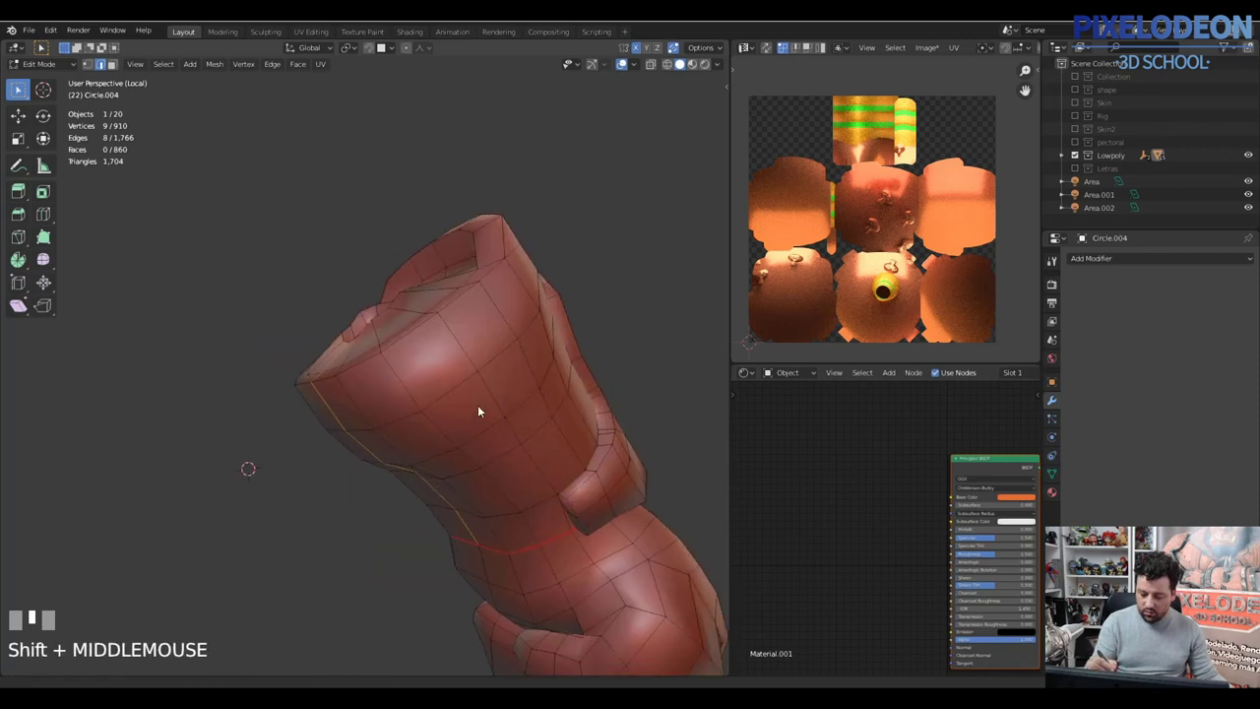
pyautogui.press('ctrl+e')
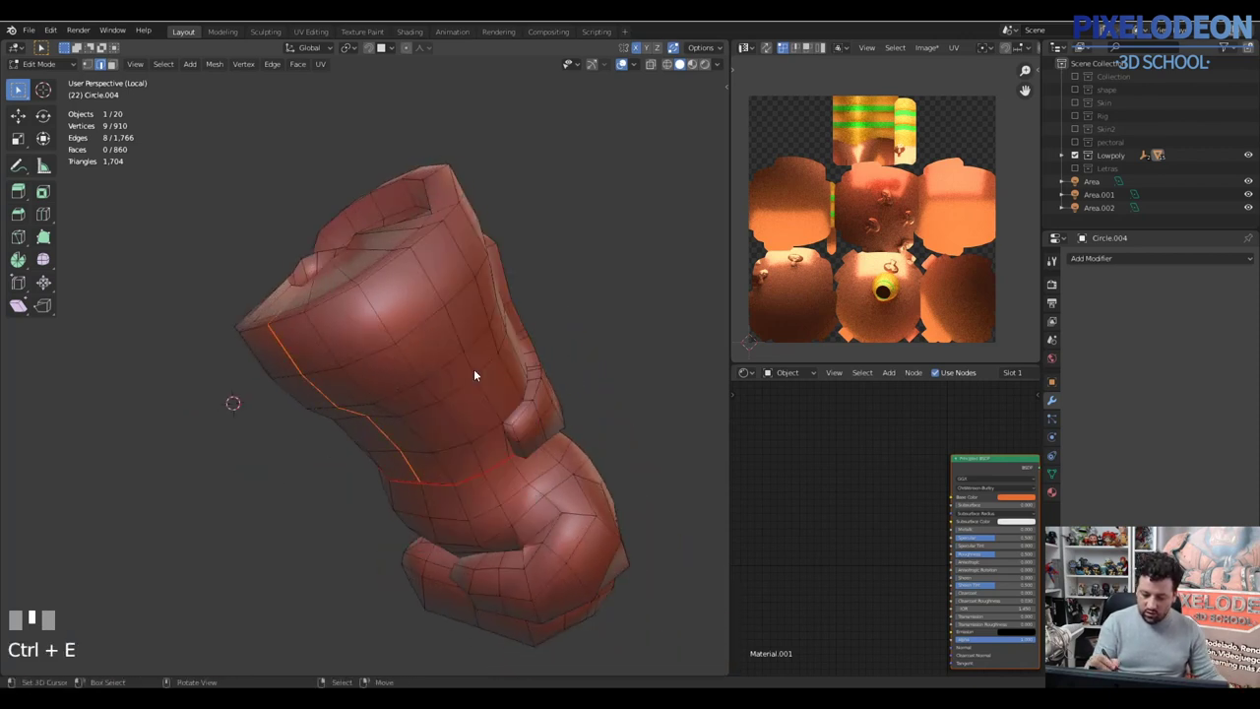
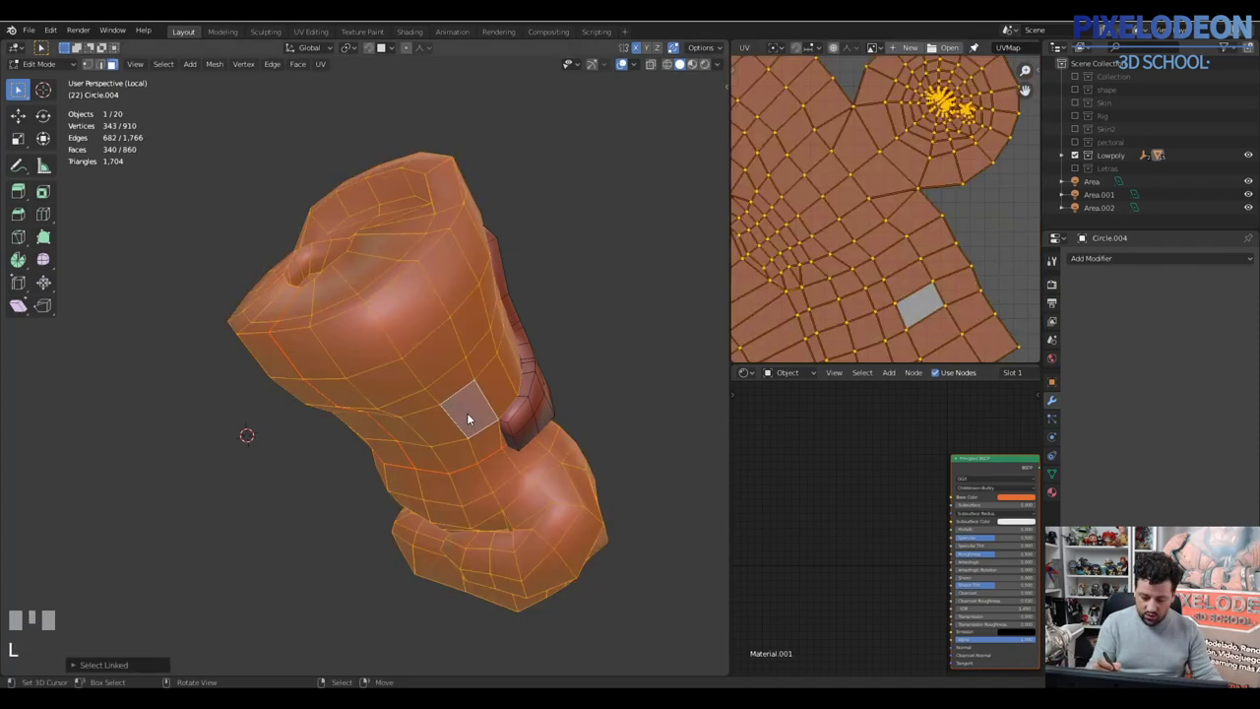
# Step: Select the first edge loop around the arm and mark it as a seam with Ctrl+E
pyautogui.moveTo(496, 381); pyautogui.dragTo(428, 438)
pyautogui.moveTo(429, 439); pyautogui.dragTo(464, 407)
pyautogui.moveTo(463, 407); pyautogui.dragTo(499, 379)
pyautogui.rightClick(499, 379)
pyautogui.moveTo(492, 385); pyautogui.dragTo(415, 397)
pyautogui.press('u')
pyautogui.press('h')
pyautogui.rightClick(415, 397)
pyautogui.press('2')
pyautogui.rightClick(395, 389)
pyautogui.moveTo(342, 369); pyautogui.dragTo(452, 398)
pyautogui.press('ctrl+e')
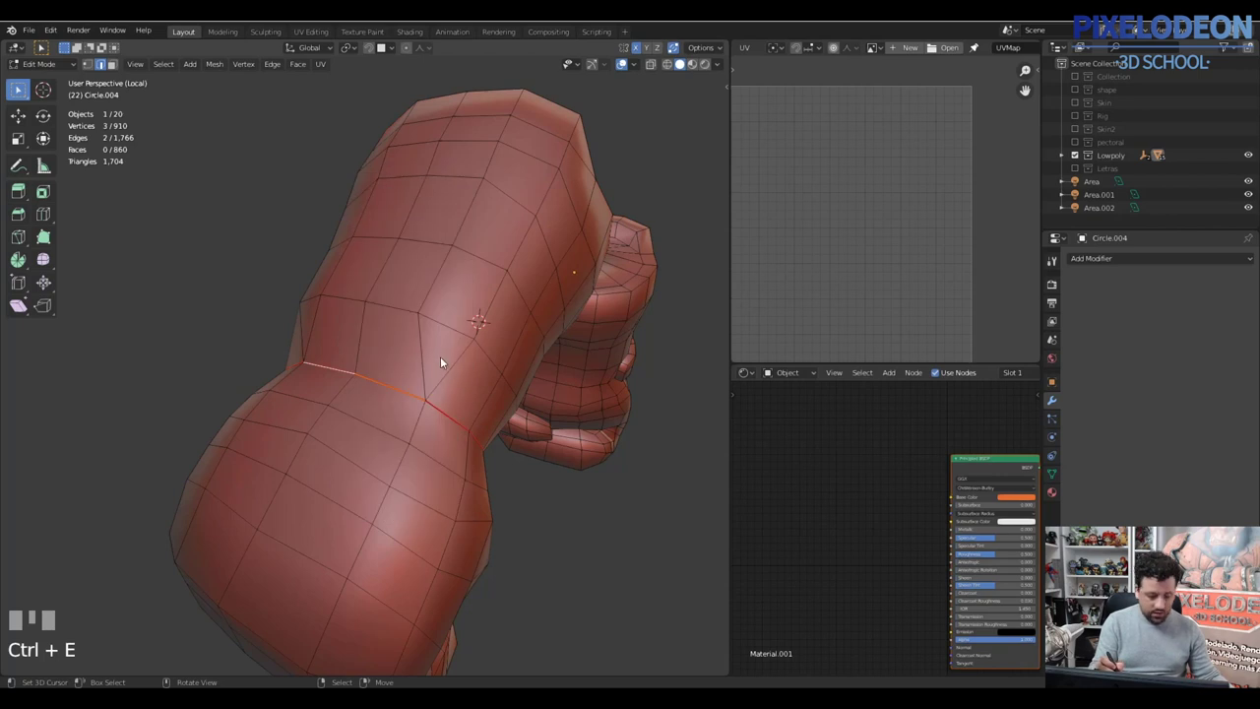
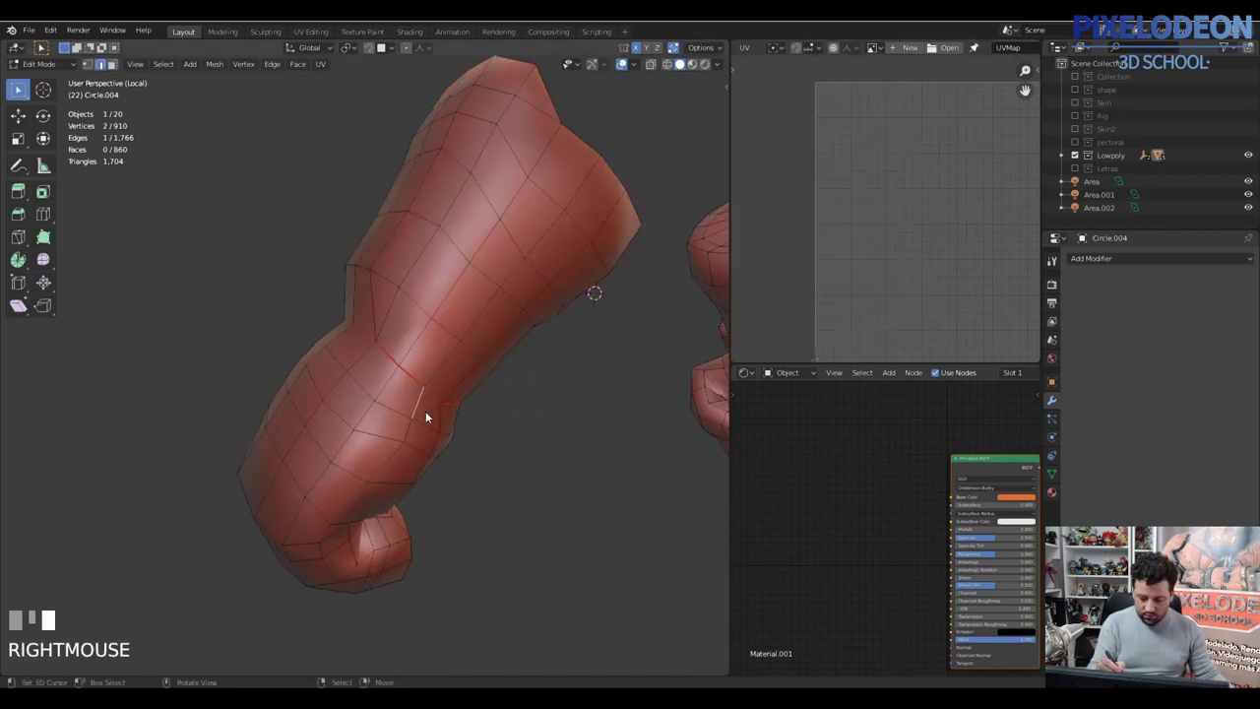
# Step: Select the next loop of seam edges around the arm's far side
pyautogui.moveTo(438, 362); pyautogui.dragTo(331, 591)
pyautogui.rightClick(331, 590)
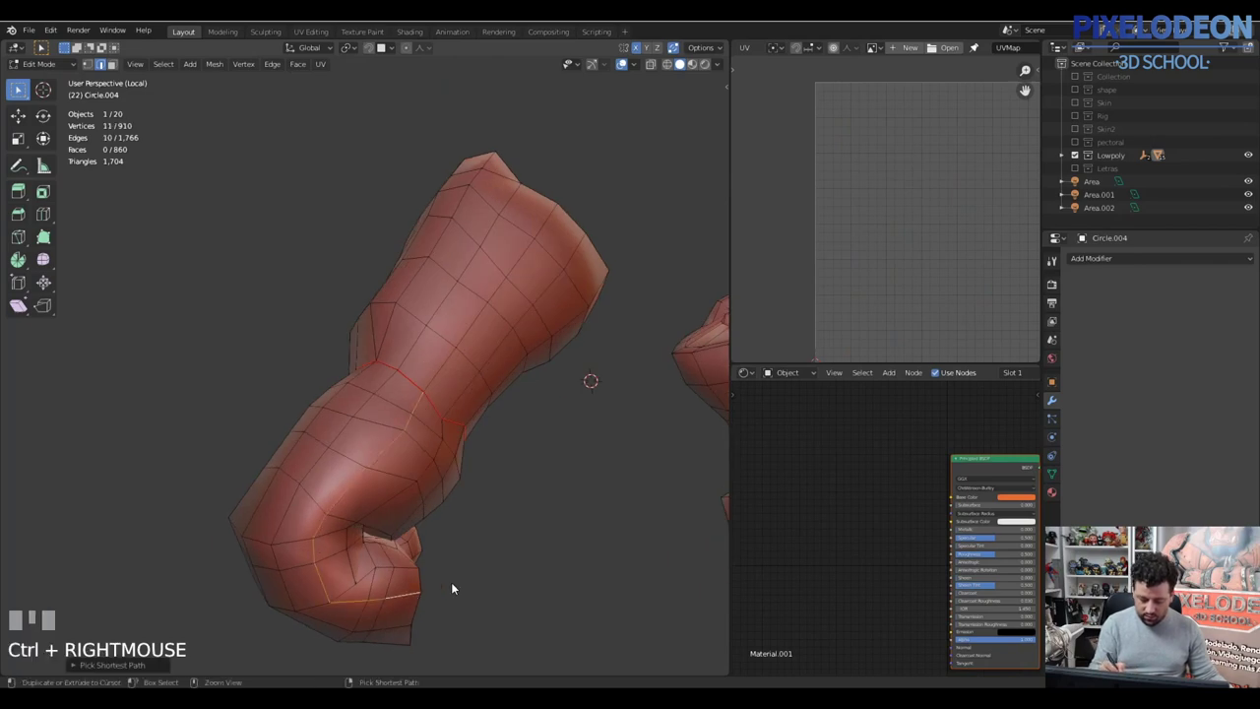
pyautogui.moveTo(389, 584); pyautogui.dragTo(371, 501)
pyautogui.moveTo(371, 501); pyautogui.dragTo(451, 516)
pyautogui.moveTo(441, 522); pyautogui.dragTo(303, 295)
pyautogui.moveTo(303, 295); pyautogui.dragTo(316, 327)
pyautogui.moveTo(390, 254); pyautogui.dragTo(274, 361)
pyautogui.moveTo(274, 361); pyautogui.dragTo(288, 325)
pyautogui.moveTo(288, 325); pyautogui.dragTo(338, 355)
pyautogui.rightClick(338, 355)
# Step: Undo a wrong pick and select the cut edges along the glove area
pyautogui.moveTo(364, 356); pyautogui.dragTo(373, 286)
pyautogui.moveTo(373, 286); pyautogui.dragTo(359, 303)
pyautogui.moveTo(360, 302); pyautogui.dragTo(210, 391)
pyautogui.press('ctrl+z')
pyautogui.moveTo(209, 391); pyautogui.dragTo(221, 353)
pyautogui.moveTo(222, 353); pyautogui.dragTo(373, 304)
pyautogui.rightClick(373, 304)
pyautogui.rightClick(349, 337)
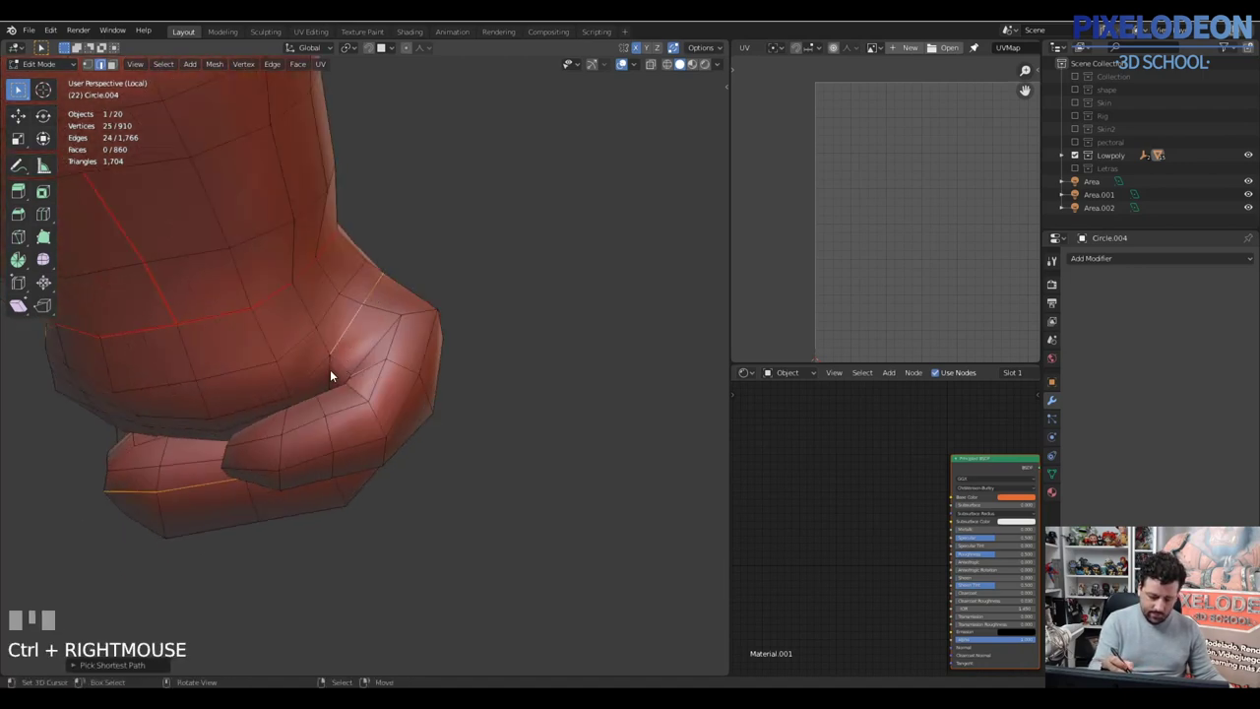
pyautogui.rightClick(335, 374)
# Step: Finish the glove edge selection and mark it as a seam with Ctrl+E
pyautogui.moveTo(365, 301); pyautogui.dragTo(343, 342)
pyautogui.press('z')
pyautogui.press('z')
pyautogui.rightClick(344, 342)
pyautogui.moveTo(355, 366); pyautogui.dragTo(255, 338)
pyautogui.press('z')
pyautogui.rightClick(255, 339)
pyautogui.rightClick(249, 317)
pyautogui.moveTo(403, 299); pyautogui.dragTo(478, 432)
pyautogui.press('ctrl+e')
# Step: Select all of the arm mesh and pick edges to verify the marked seams
pyautogui.press('z')
pyautogui.press('z')
pyautogui.press('a')
pyautogui.rightClick(478, 432)
pyautogui.rightClick(273, 511)
# Step: Select the whole arm mesh with L and unwrap it into UV islands
pyautogui.press('l')
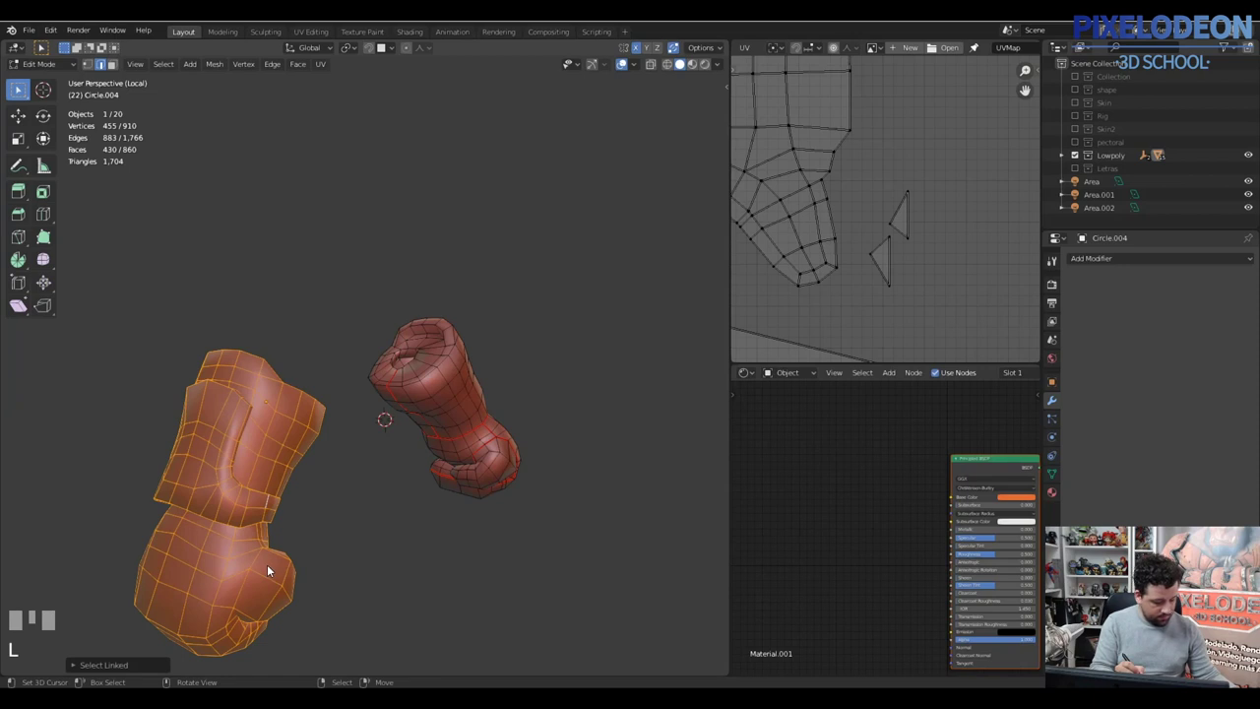
pyautogui.moveTo(404, 467); pyautogui.dragTo(773, 57)
pyautogui.press('alt+h')
pyautogui.click(773, 57)
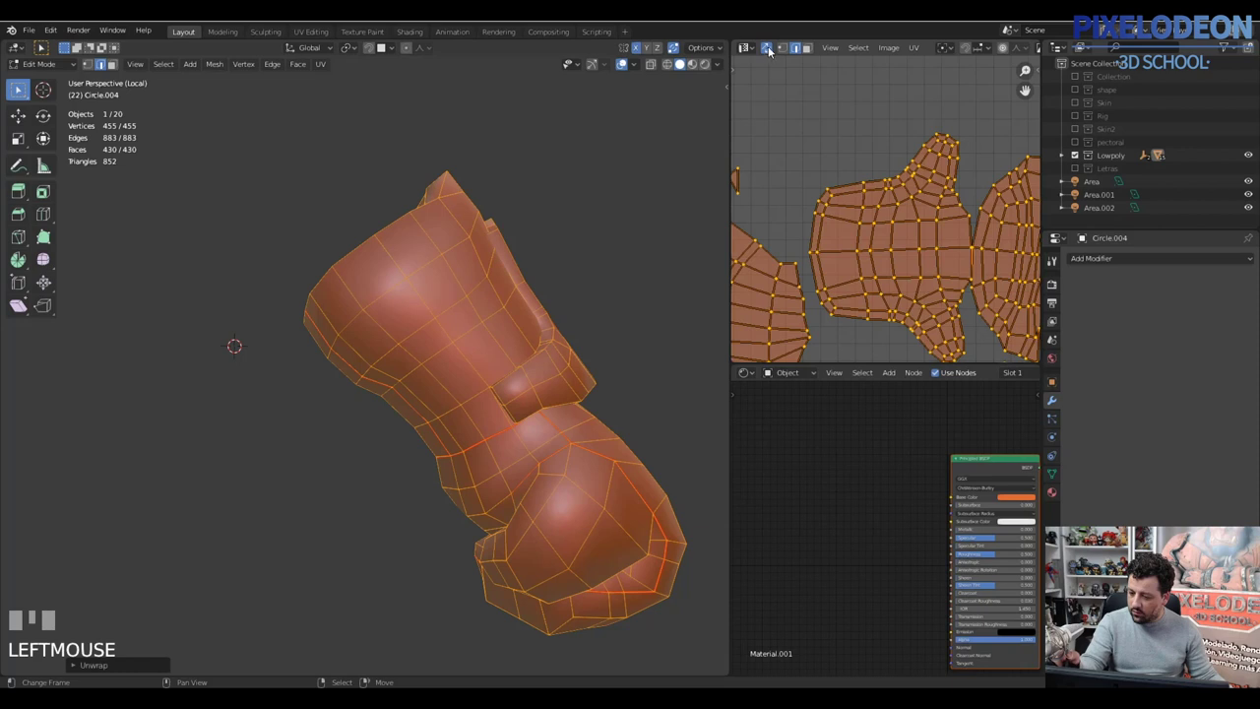
pyautogui.middleClick(935, 220)
# Step: Select the two stray faces on the glove piece and delete them
pyautogui.rightClick(859, 204)
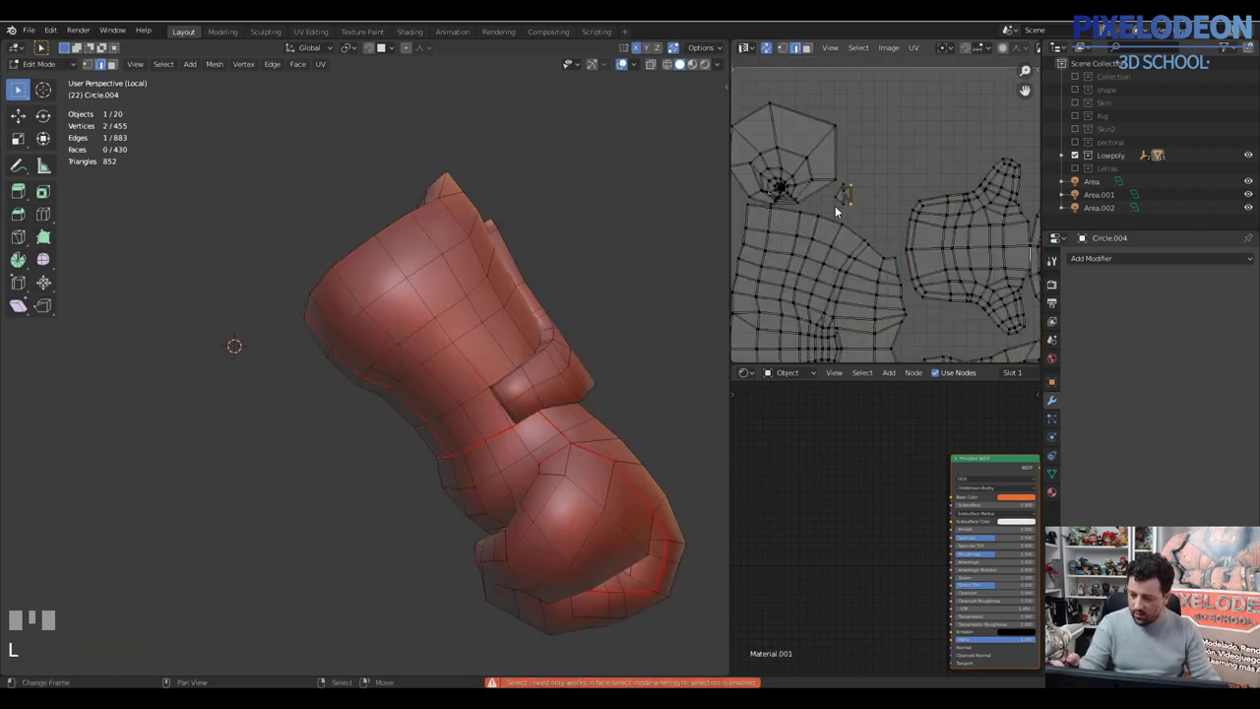
pyautogui.rightClick(851, 196)
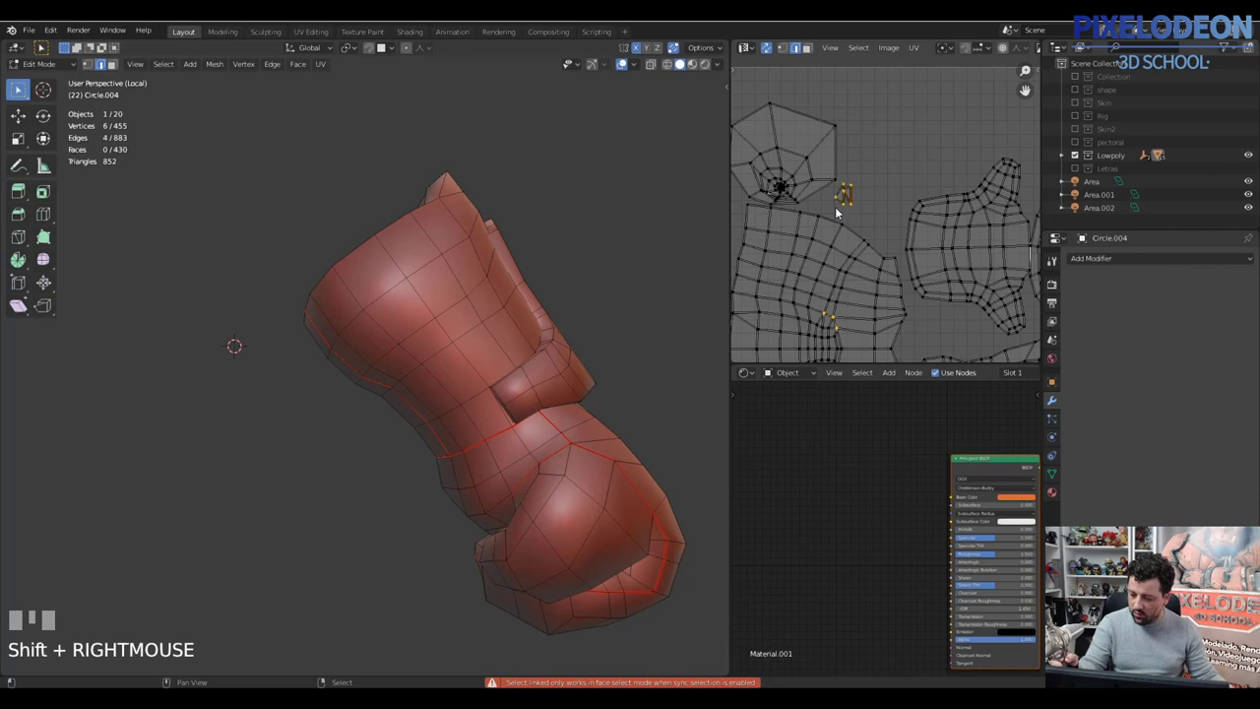
pyautogui.rightClick(840, 203)
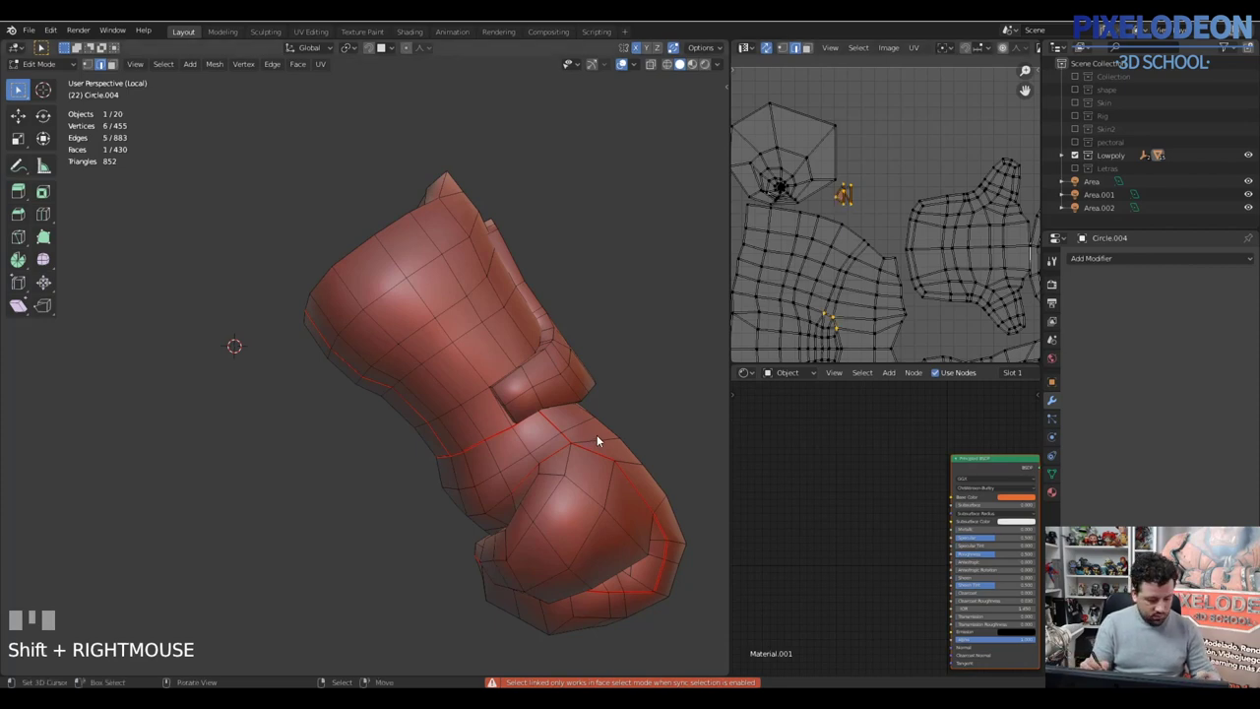
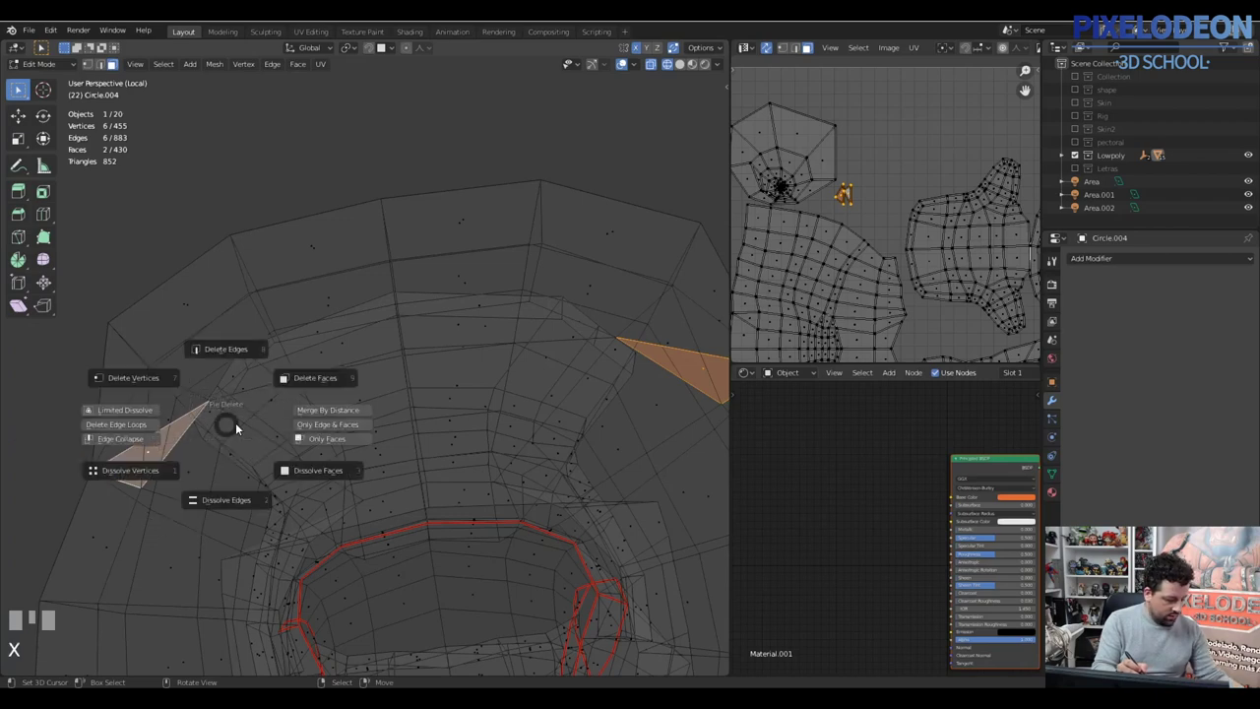
pyautogui.moveTo(535, 380); pyautogui.dragTo(521, 398)
# Step: Return to Object Mode showing the whole football player
pyautogui.press('a')
pyautogui.press('alt+q')
pyautogui.press('Tab')
pyautogui.press('\\')
pyautogui.press('alt+q')
pyautogui.middleClick(587, 323)
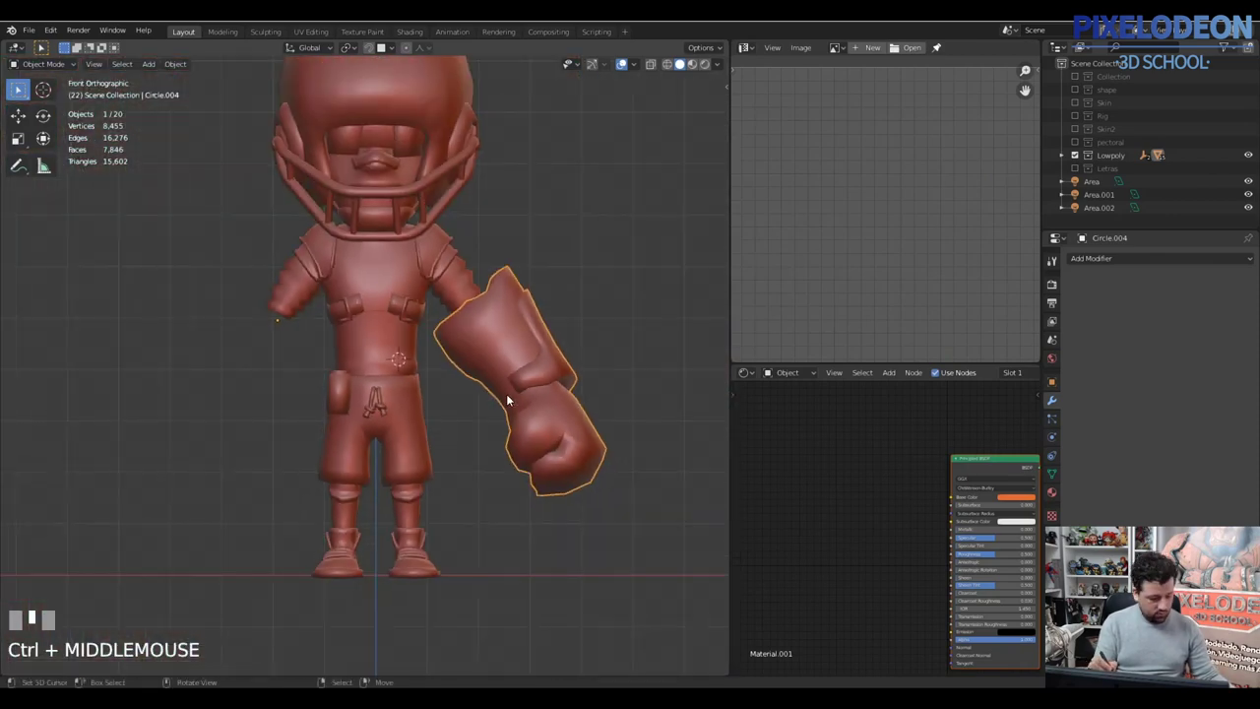
# Step: Recentre the view, move the glove closer to the body and apply its transforms
pyautogui.press('shift+c')
pyautogui.press('KP_Decimal')
pyautogui.moveTo(184, 70); pyautogui.dragTo(407, 387)
pyautogui.moveTo(407, 387); pyautogui.dragTo(184, 73)
pyautogui.moveTo(184, 73); pyautogui.dragTo(542, 451)
pyautogui.press('ctrl+a')
pyautogui.moveTo(542, 451); pyautogui.dragTo(458, 497)
pyautogui.press('ctrl+a')
pyautogui.rightClick(458, 497)
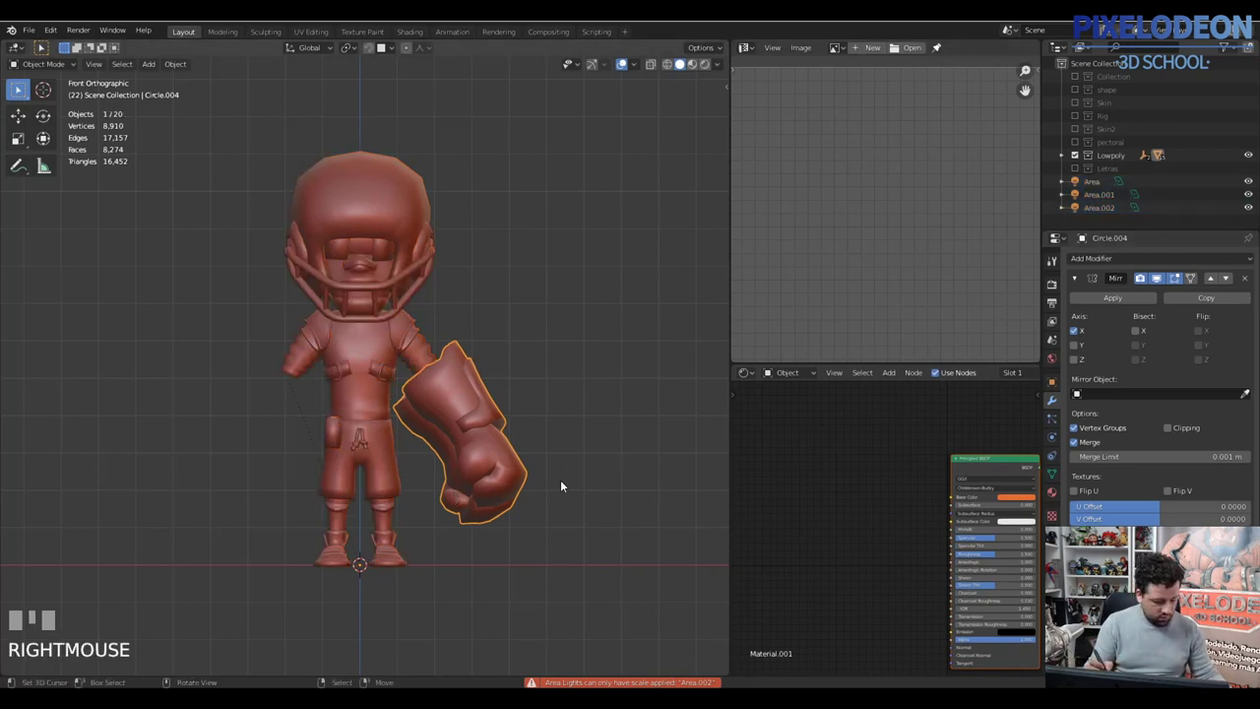
# Step: Add an X-axis Mirror modifier with Merge so the glove appears on both arms, then re-enter Edit Mode
pyautogui.moveTo(727, 91); pyautogui.dragTo(451, 429)
pyautogui.press('a')
pyautogui.moveTo(452, 429); pyautogui.dragTo(517, 452)
pyautogui.press('alt+p')
pyautogui.press('n')
pyautogui.press('ctrl+a')
pyautogui.rightClick(517, 451)
pyautogui.moveTo(1132, 262); pyautogui.dragTo(523, 427)
pyautogui.press('Tab')
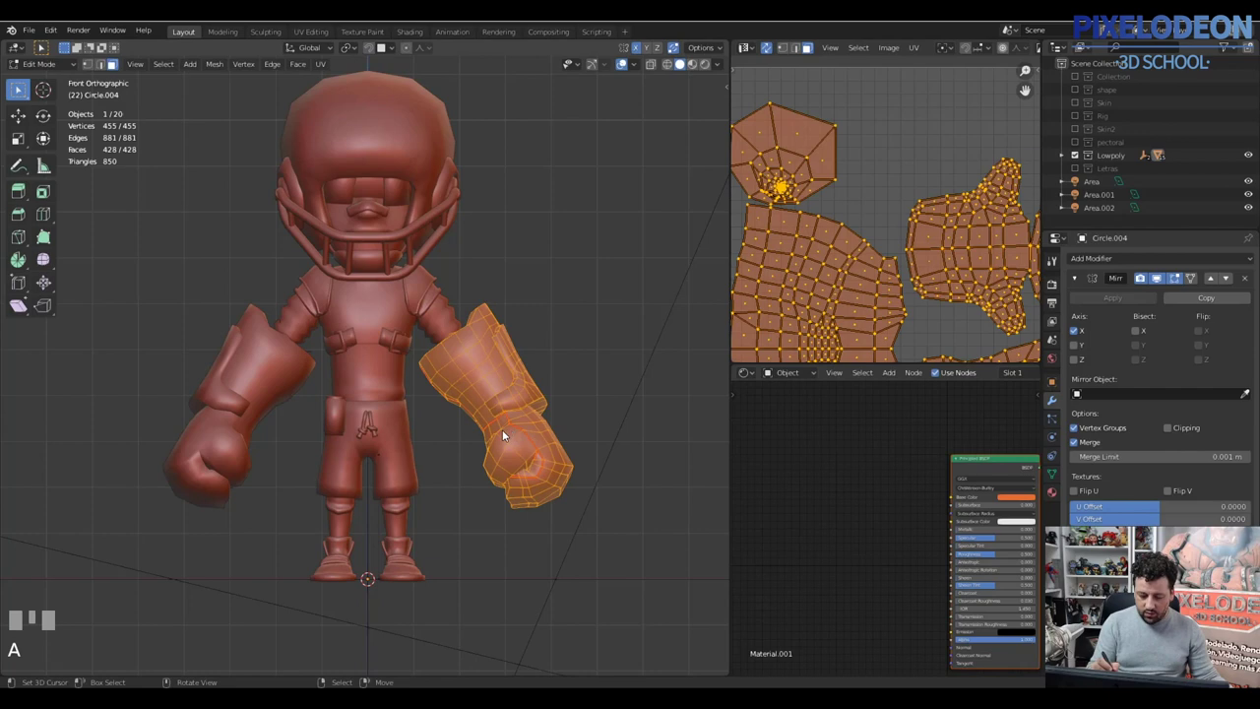
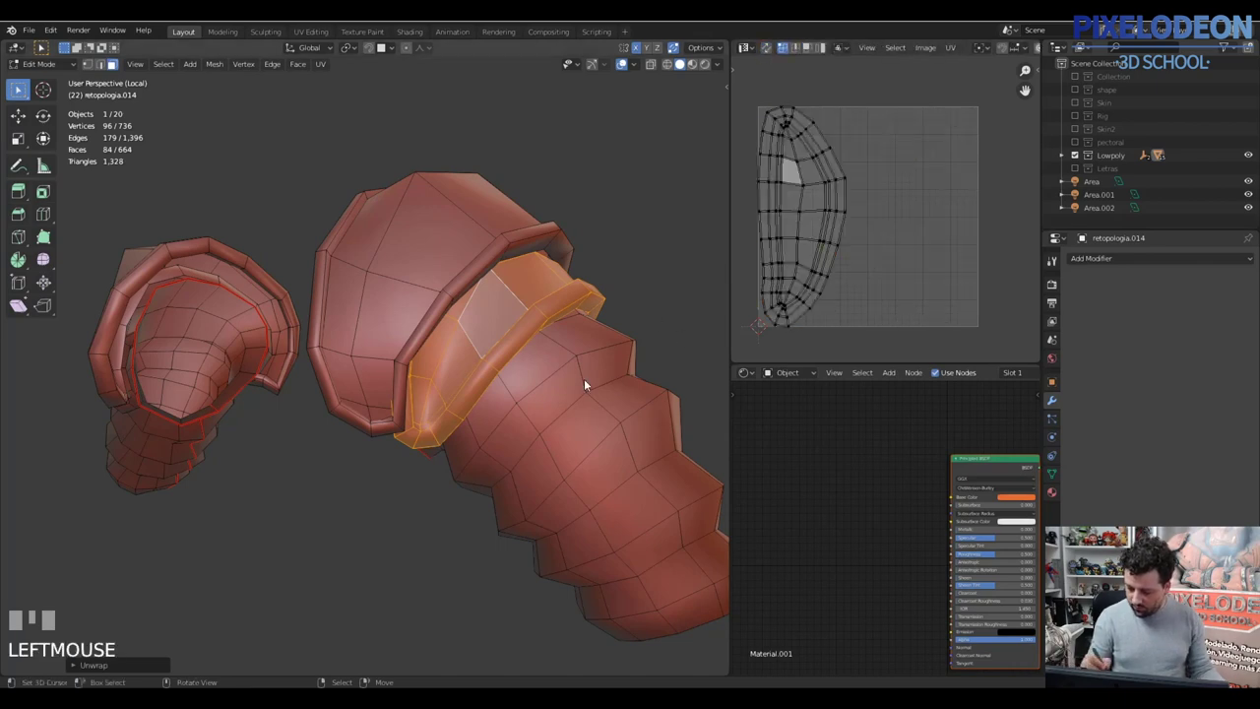
# Step: Mark a seam loop around the arm pad's inner rim, undoing a stray split
pyautogui.moveTo(501, 326); pyautogui.dragTo(505, 311)
pyautogui.rightClick(505, 311)
pyautogui.press('l')
pyautogui.moveTo(532, 277); pyautogui.dragTo(386, 430)
pyautogui.rightClick(386, 429)
pyautogui.press('ctrl+e')
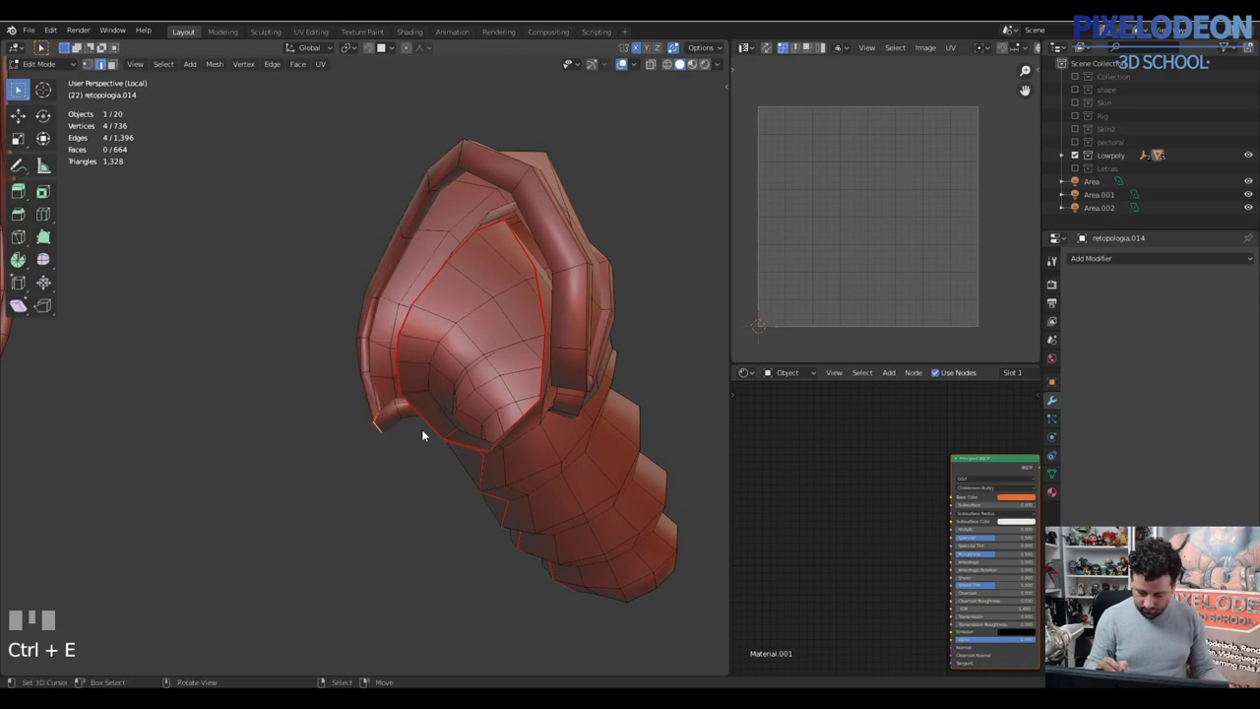
pyautogui.moveTo(427, 421); pyautogui.dragTo(385, 404)
pyautogui.rightClick(385, 404)
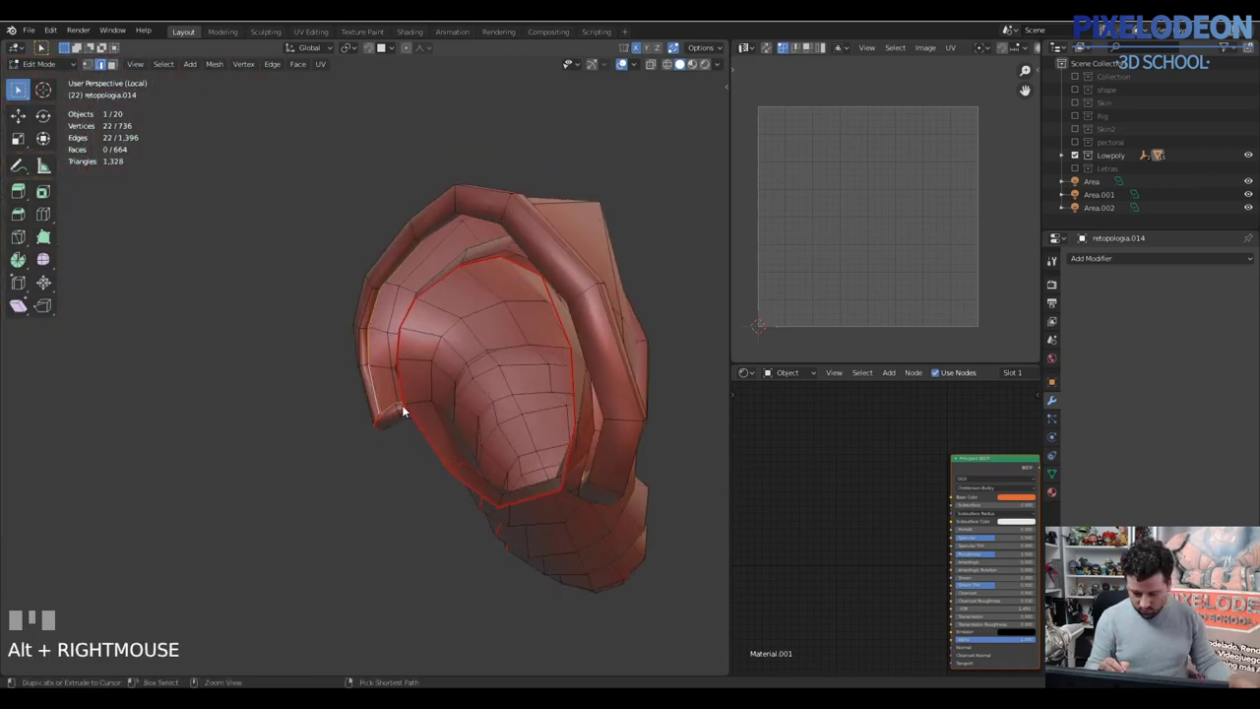
pyautogui.moveTo(388, 406); pyautogui.dragTo(514, 374)
pyautogui.press('a')
pyautogui.press('y')
pyautogui.press('ctrl+z')
# Step: Unwrap the linked inner shell and mark a seam along the outer rim edges
pyautogui.rightClick(514, 374)
pyautogui.press('l')
pyautogui.moveTo(497, 370); pyautogui.dragTo(522, 378)
pyautogui.press('g')
pyautogui.press('u')
pyautogui.moveTo(554, 371); pyautogui.dragTo(582, 457)
pyautogui.rightClick(582, 457)
pyautogui.rightClick(582, 459)
pyautogui.rightClick(578, 467)
pyautogui.rightClick(582, 459)
pyautogui.press('ctrl+e')
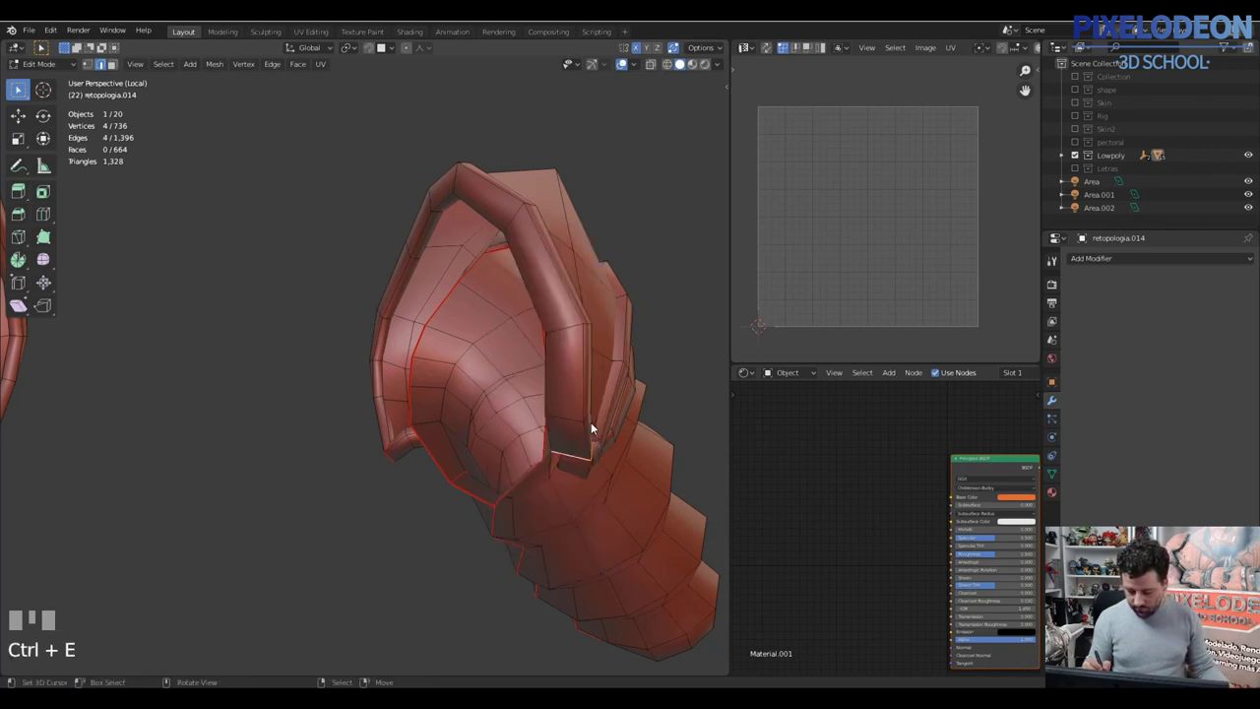
# Step: Unwrap the rim piece, invert to the rest of the pad and seam it, leaving Local View
pyautogui.rightClick(586, 410)
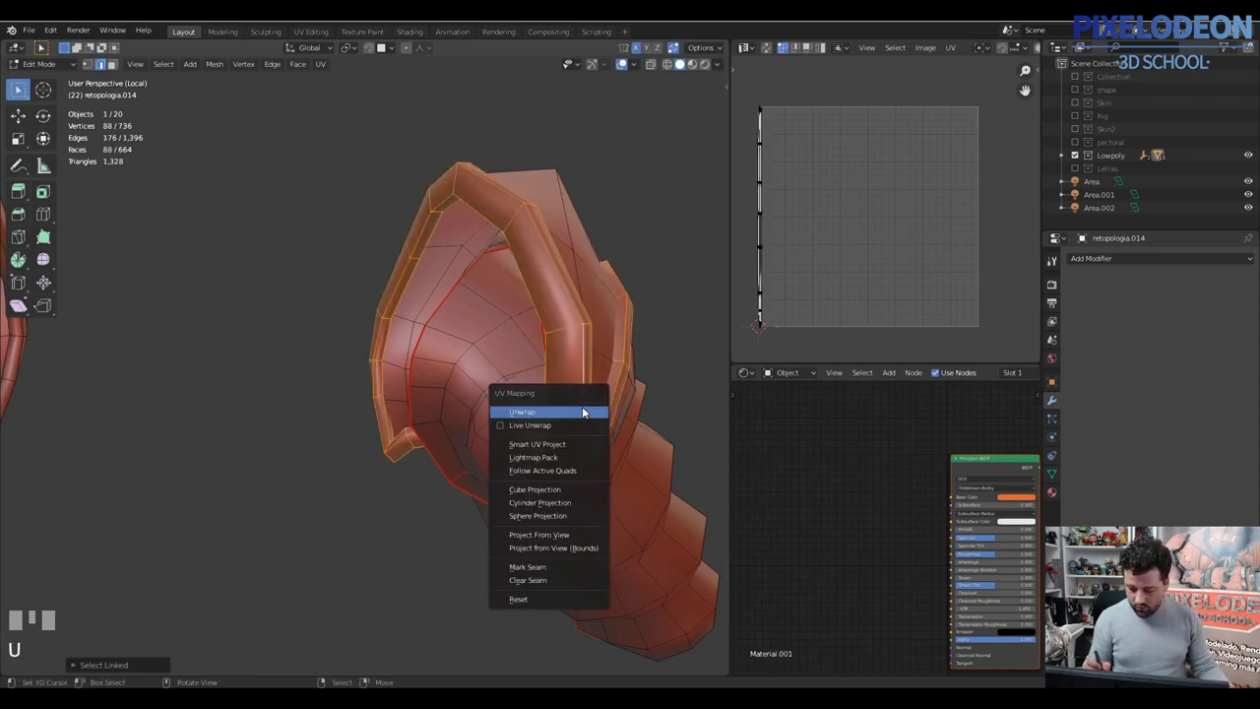
pyautogui.moveTo(583, 399); pyautogui.dragTo(486, 541)
pyautogui.press('ctrl+i')
pyautogui.rightClick(486, 541)
pyautogui.moveTo(555, 452); pyautogui.dragTo(194, 74)
pyautogui.press('ctrl+e')
pyautogui.press('z')
pyautogui.press('\\')
# Step: Isolate the flared waist-band tube in Edit Mode and pick a vertical edge line for seaming
pyautogui.moveTo(194, 74); pyautogui.dragTo(467, 280)
pyautogui.moveTo(466, 280); pyautogui.dragTo(405, 351)
pyautogui.rightClick(406, 352)
pyautogui.press('Tab')
pyautogui.moveTo(401, 325); pyautogui.dragTo(448, 438)
pyautogui.press('2')
pyautogui.press('alt+q')
pyautogui.press('2')
pyautogui.rightClick(448, 438)
pyautogui.moveTo(440, 414); pyautogui.dragTo(430, 270)
pyautogui.moveTo(430, 269); pyautogui.dragTo(462, 315)
pyautogui.press('ctrl+e')
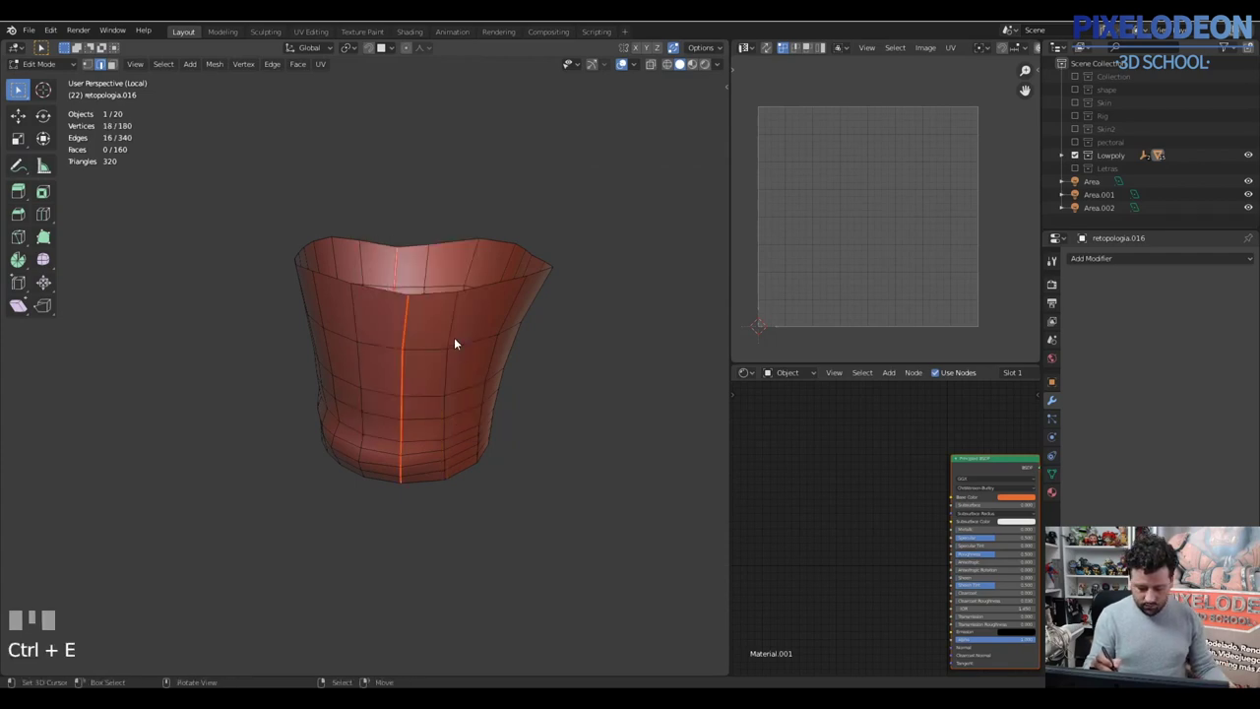
# Step: Mark the vertical seam down the tube's side and unwrap the whole piece
pyautogui.press('\\')
pyautogui.moveTo(439, 354); pyautogui.dragTo(366, 345)
pyautogui.press('Tab')
pyautogui.moveTo(429, 295); pyautogui.dragTo(479, 303)
pyautogui.press('Tab')
pyautogui.moveTo(439, 359); pyautogui.dragTo(366, 414)
pyautogui.press('a')
pyautogui.press('u')
pyautogui.press('Tab')
pyautogui.rightClick(480, 414)
pyautogui.press('Tab')
pyautogui.rightClick(366, 414)
# Step: Isolate the belt straps with buckles in Local View Edit Mode and pick a buckle edge
pyautogui.press('\\')
pyautogui.moveTo(386, 430); pyautogui.dragTo(615, 626)
pyautogui.press('3')
pyautogui.rightClick(615, 626)
pyautogui.moveTo(588, 535); pyautogui.dragTo(573, 598)
pyautogui.press('2')
pyautogui.moveTo(573, 598); pyautogui.dragTo(534, 594)
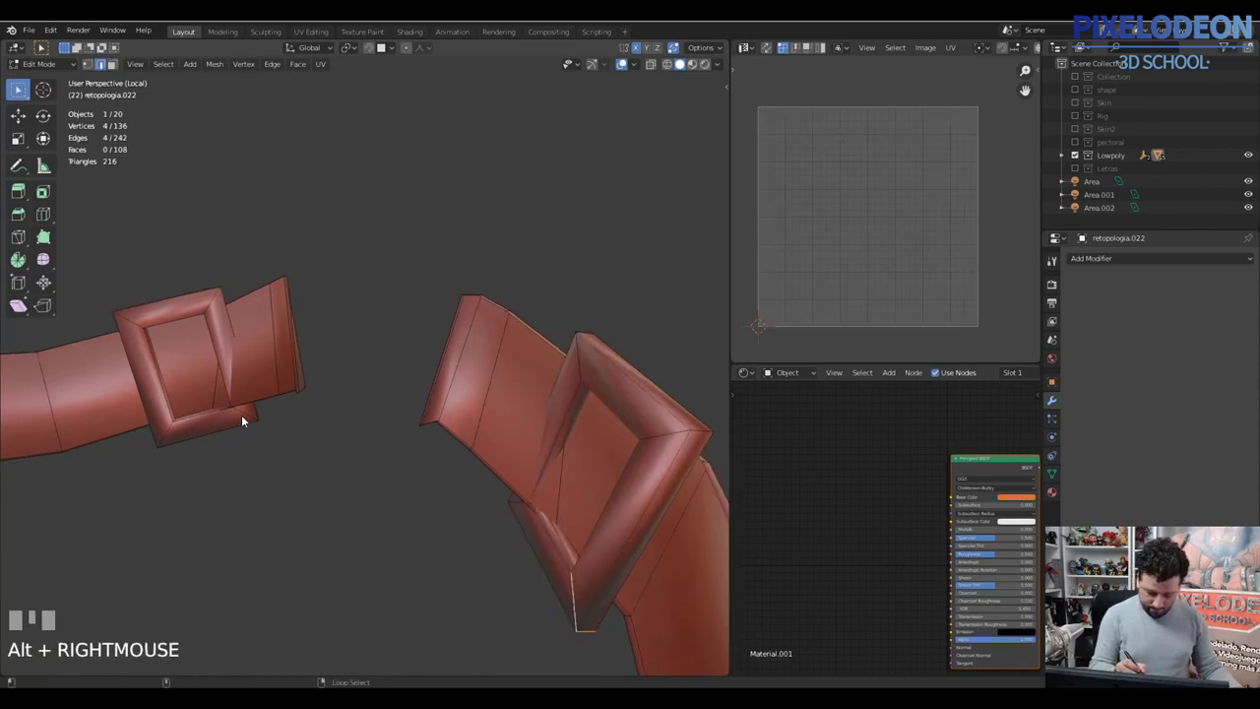
# Step: Mark seams along the strap edges and around the first buckle
pyautogui.rightClick(175, 436)
pyautogui.press('ctrl+e')
pyautogui.rightClick(199, 419)
pyautogui.moveTo(559, 546); pyautogui.dragTo(563, 533)
pyautogui.press('ctrl+e')
pyautogui.moveTo(544, 425); pyautogui.dragTo(414, 261)
pyautogui.press('a')
pyautogui.press('\\')
pyautogui.press('Tab')
pyautogui.moveTo(414, 260); pyautogui.dragTo(457, 313)
pyautogui.press('Tab')
# Step: Seam the remaining buckle edges and unwrap the strap-and-buckle pieces
pyautogui.rightClick(397, 363)
pyautogui.rightClick(388, 176)
pyautogui.moveTo(396, 234); pyautogui.dragTo(464, 318)
pyautogui.press('Tab')
pyautogui.press('u')
pyautogui.moveTo(464, 326); pyautogui.dragTo(408, 333)
pyautogui.press('Tab')
pyautogui.moveTo(414, 356); pyautogui.dragTo(440, 234)
pyautogui.rightClick(440, 234)
pyautogui.moveTo(451, 252); pyautogui.dragTo(447, 403)
pyautogui.press('Tab')
pyautogui.press('a')
pyautogui.press('\\')
pyautogui.press('\\')
pyautogui.press('2')
# Step: Select strap edge runs and grow the selection across the lower straps
pyautogui.rightClick(279, 475)
pyautogui.rightClick(257, 457)
pyautogui.rightClick(447, 402)
pyautogui.moveTo(461, 397); pyautogui.dragTo(472, 373)
pyautogui.press('ctrl+KP_Add')
pyautogui.moveTo(376, 449); pyautogui.dragTo(177, 570)
pyautogui.rightClick(177, 570)
pyautogui.rightClick(174, 555)
pyautogui.moveTo(226, 549); pyautogui.dragTo(175, 590)
pyautogui.moveTo(174, 591); pyautogui.dragTo(331, 483)
pyautogui.moveTo(331, 483); pyautogui.dragTo(430, 272)
# Step: Circle-select and link the strap shells, invert and finish selecting the belt for unwrapping
pyautogui.press('c')
pyautogui.rightClick(187, 430)
pyautogui.press('c')
pyautogui.press('c')
pyautogui.rightClick(312, 471)
pyautogui.press('c')
pyautogui.press('\\')
pyautogui.press('l')
pyautogui.press('l')
pyautogui.press('ctrl+i')
pyautogui.press('a')
pyautogui.press('2')
# Step: Isolate the headgear, seam its chin pad and pick an edge line over the crown
pyautogui.rightClick(430, 272)
pyautogui.moveTo(429, 313); pyautogui.dragTo(383, 387)
pyautogui.rightClick(383, 388)
pyautogui.moveTo(374, 359); pyautogui.dragTo(362, 371)
pyautogui.press('ctrl+e')
pyautogui.rightClick(362, 371)
pyautogui.moveTo(372, 315); pyautogui.dragTo(353, 390)
pyautogui.rightClick(353, 390)
pyautogui.moveTo(365, 382); pyautogui.dragTo(352, 210)
pyautogui.rightClick(351, 210)
pyautogui.moveTo(359, 254); pyautogui.dragTo(360, 155)
# Step: Mark the first ring of boot edges as a seam around the ankle opening
pyautogui.moveTo(360, 154); pyautogui.dragTo(376, 179)
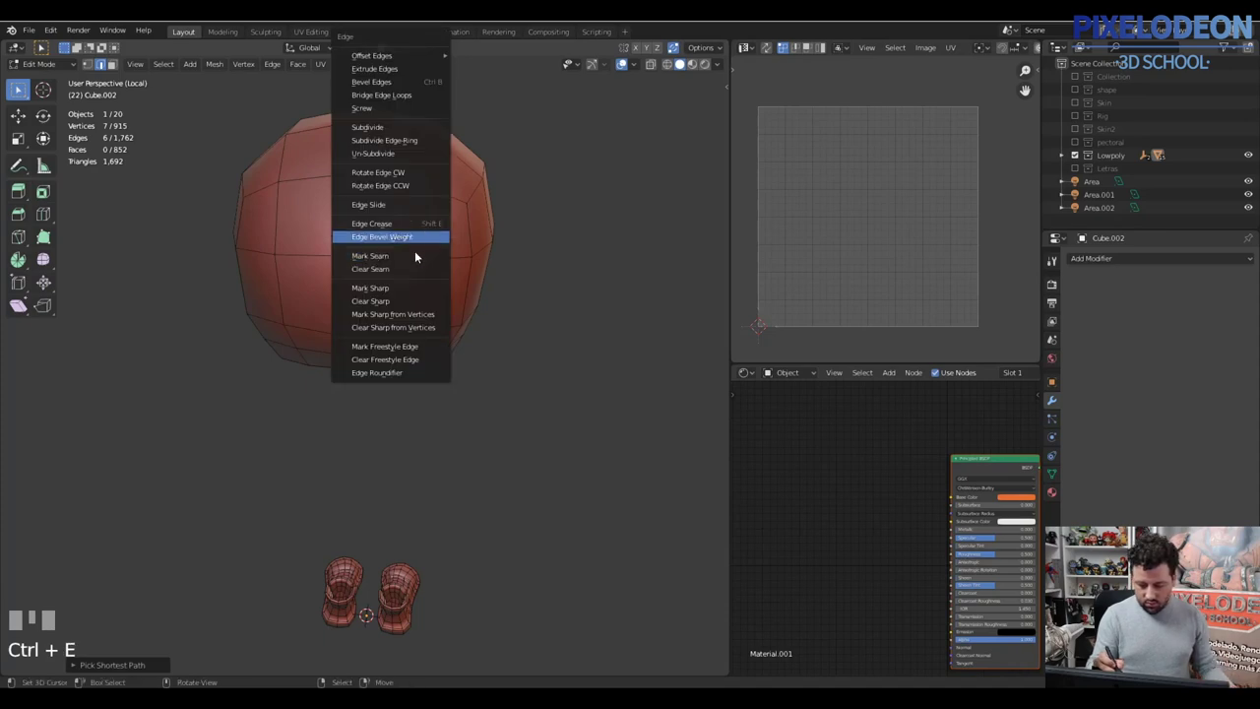
pyautogui.moveTo(437, 282); pyautogui.dragTo(441, 346)
pyautogui.rightClick(440, 347)
pyautogui.moveTo(444, 360); pyautogui.dragTo(464, 336)
pyautogui.press('ctrl+e')
pyautogui.rightClick(464, 335)
pyautogui.moveTo(539, 352); pyautogui.dragTo(382, 288)
pyautogui.rightClick(382, 288)
pyautogui.moveTo(572, 312); pyautogui.dragTo(571, 280)
pyautogui.moveTo(571, 280); pyautogui.dragTo(587, 258)
pyautogui.moveTo(586, 258); pyautogui.dragTo(369, 353)
pyautogui.press('\\')
pyautogui.press('ctrl+e')
pyautogui.press('\\')
# Step: Select the edge run down the side of the boot for the next seam
pyautogui.rightClick(369, 354)
pyautogui.press('ctrl+w')
pyautogui.moveTo(413, 428); pyautogui.dragTo(526, 317)
pyautogui.rightClick(526, 318)
pyautogui.press('KP_Decimal')
pyautogui.moveTo(477, 366); pyautogui.dragTo(507, 202)
pyautogui.rightClick(507, 201)
pyautogui.moveTo(489, 244); pyautogui.dragTo(513, 355)
pyautogui.moveTo(513, 355); pyautogui.dragTo(487, 350)
pyautogui.moveTo(486, 349); pyautogui.dragTo(308, 550)
pyautogui.rightClick(308, 550)
pyautogui.rightClick(325, 408)
pyautogui.moveTo(406, 399); pyautogui.dragTo(440, 393)
pyautogui.rightClick(440, 393)
pyautogui.rightClick(454, 368)
# Step: Mark the side and sole edge runs of the boot as seams
pyautogui.moveTo(516, 366); pyautogui.dragTo(262, 355)
pyautogui.rightClick(261, 354)
pyautogui.moveTo(225, 309); pyautogui.dragTo(283, 322)
pyautogui.moveTo(360, 301); pyautogui.dragTo(267, 355)
pyautogui.rightClick(266, 355)
pyautogui.moveTo(349, 329); pyautogui.dragTo(473, 334)
pyautogui.rightClick(473, 334)
pyautogui.press('ctrl+e')
pyautogui.moveTo(476, 371); pyautogui.dragTo(480, 308)
pyautogui.moveTo(480, 308); pyautogui.dragTo(400, 281)
pyautogui.moveTo(468, 293); pyautogui.dragTo(373, 267)
pyautogui.moveTo(373, 267); pyautogui.dragTo(452, 309)
pyautogui.press('ctrl+e')
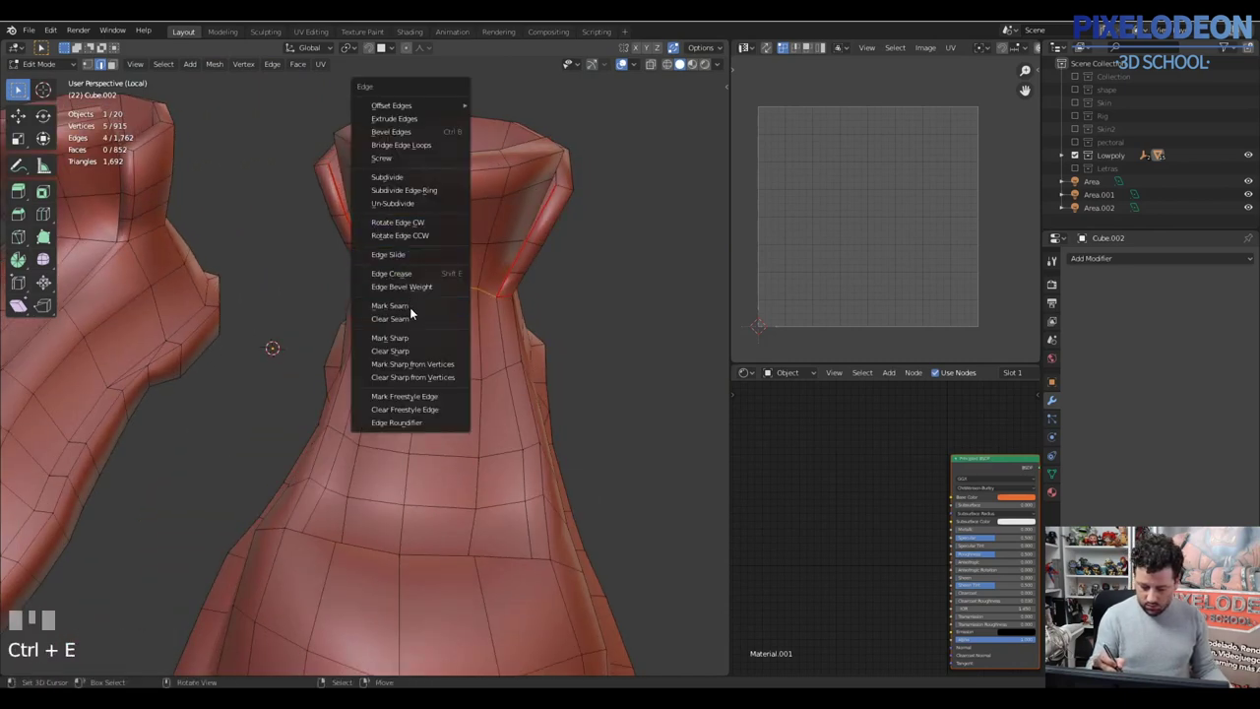
# Step: Mark the last boot seam and unwrap the boot into three UV islands
pyautogui.moveTo(444, 324); pyautogui.dragTo(403, 421)
pyautogui.rightClick(403, 421)
pyautogui.moveTo(454, 404); pyautogui.dragTo(405, 512)
pyautogui.rightClick(404, 512)
pyautogui.moveTo(421, 482); pyautogui.dragTo(470, 348)
pyautogui.press('ctrl+e')
pyautogui.rightClick(471, 347)
pyautogui.press('l')
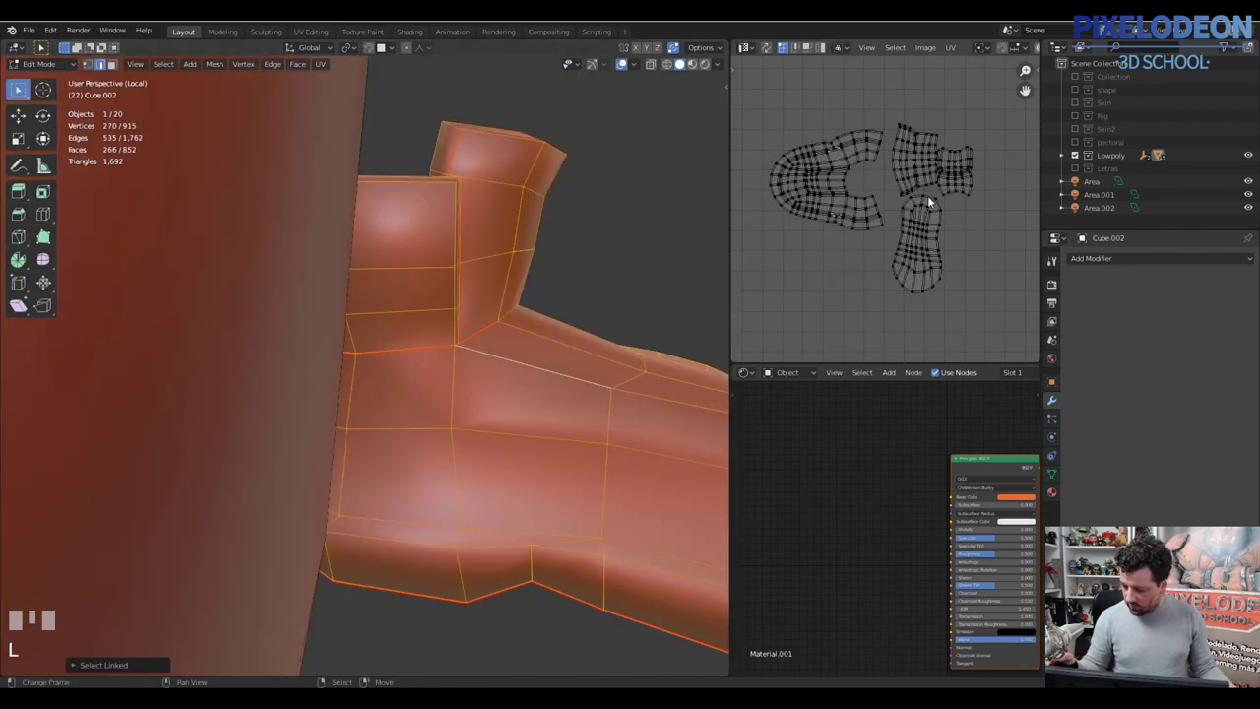
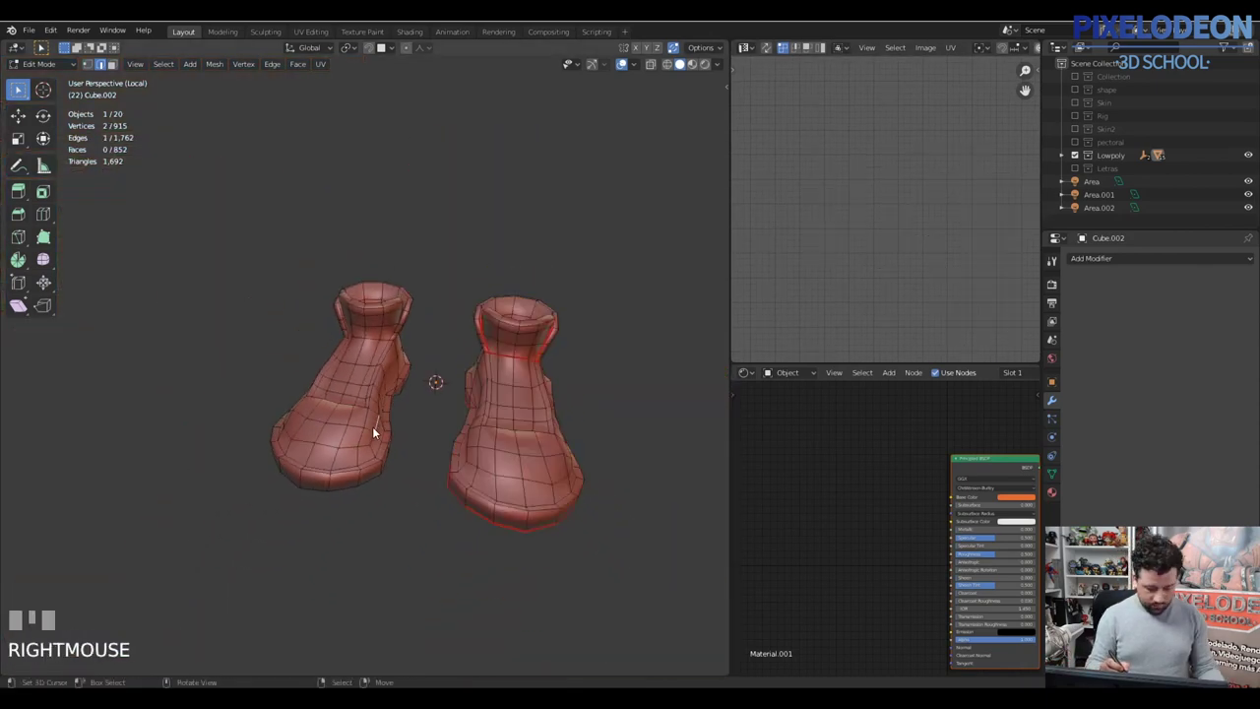
# Step: Separate the unwrapped shoe faces into their own object and return to Object Mode
pyautogui.moveTo(499, 384); pyautogui.dragTo(671, 63)
pyautogui.press('a')
pyautogui.press('.')
pyautogui.moveTo(672, 63); pyautogui.dragTo(547, 332)
pyautogui.press('shift+d')
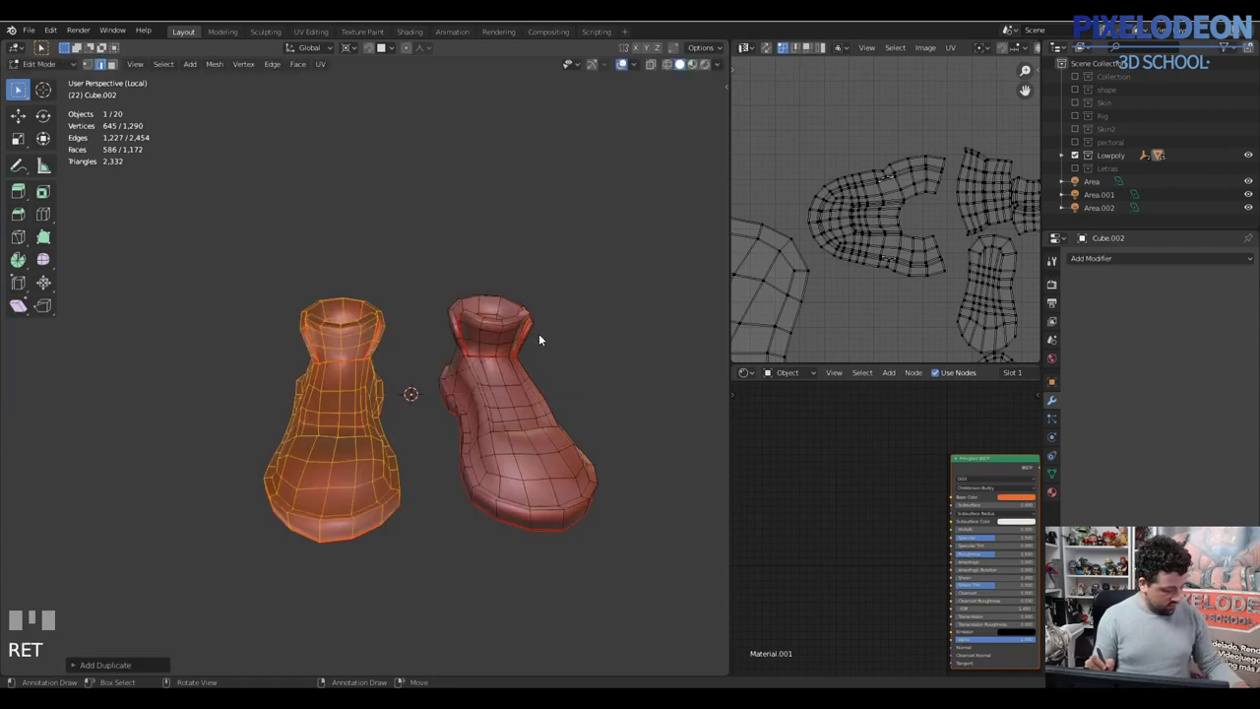
pyautogui.moveTo(526, 331); pyautogui.dragTo(486, 548)
pyautogui.press('\\')
pyautogui.press('Tab')
pyautogui.press('Tab')
pyautogui.press('x')
# Step: Select the knee-band piece and enter Edit Mode on its mesh
pyautogui.rightClick(486, 548)
pyautogui.moveTo(498, 451); pyautogui.dragTo(474, 474)
pyautogui.press('Tab')
pyautogui.rightClick(473, 474)
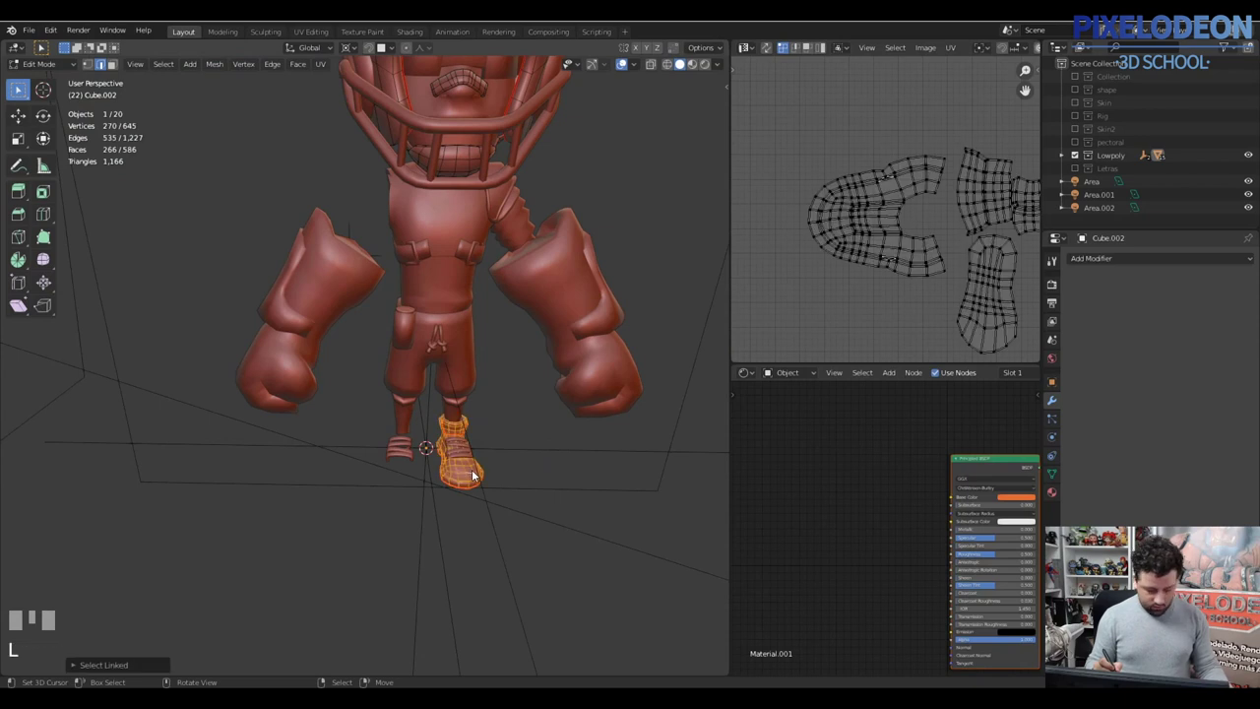
pyautogui.rightClick(470, 485)
pyautogui.moveTo(1107, 274); pyautogui.dragTo(457, 436)
pyautogui.moveTo(457, 436); pyautogui.dragTo(490, 360)
pyautogui.rightClick(490, 360)
pyautogui.moveTo(487, 403); pyautogui.dragTo(383, 404)
pyautogui.press('Tab')
pyautogui.rightClick(382, 404)
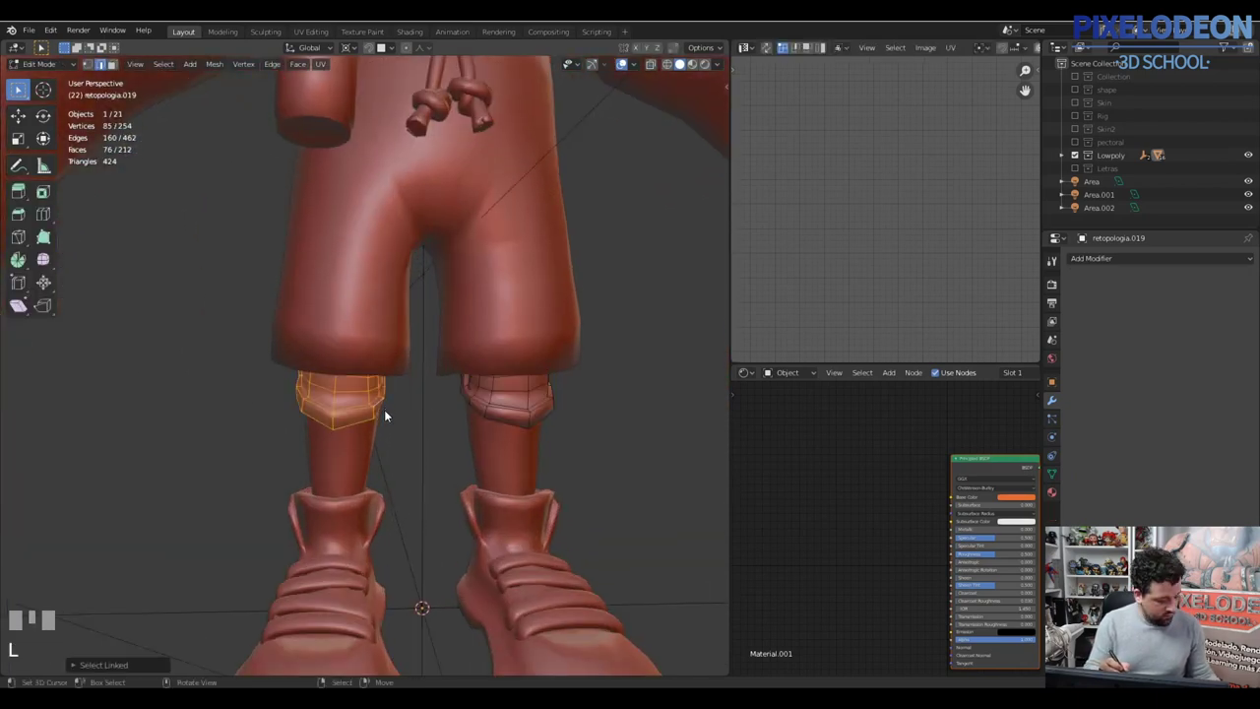
# Step: Select the knee-band rings and toggle the full selection for trimming
pyautogui.moveTo(516, 386); pyautogui.dragTo(382, 381)
pyautogui.press('a')
pyautogui.rightClick(382, 381)
pyautogui.rightClick(377, 386)
pyautogui.press('a')
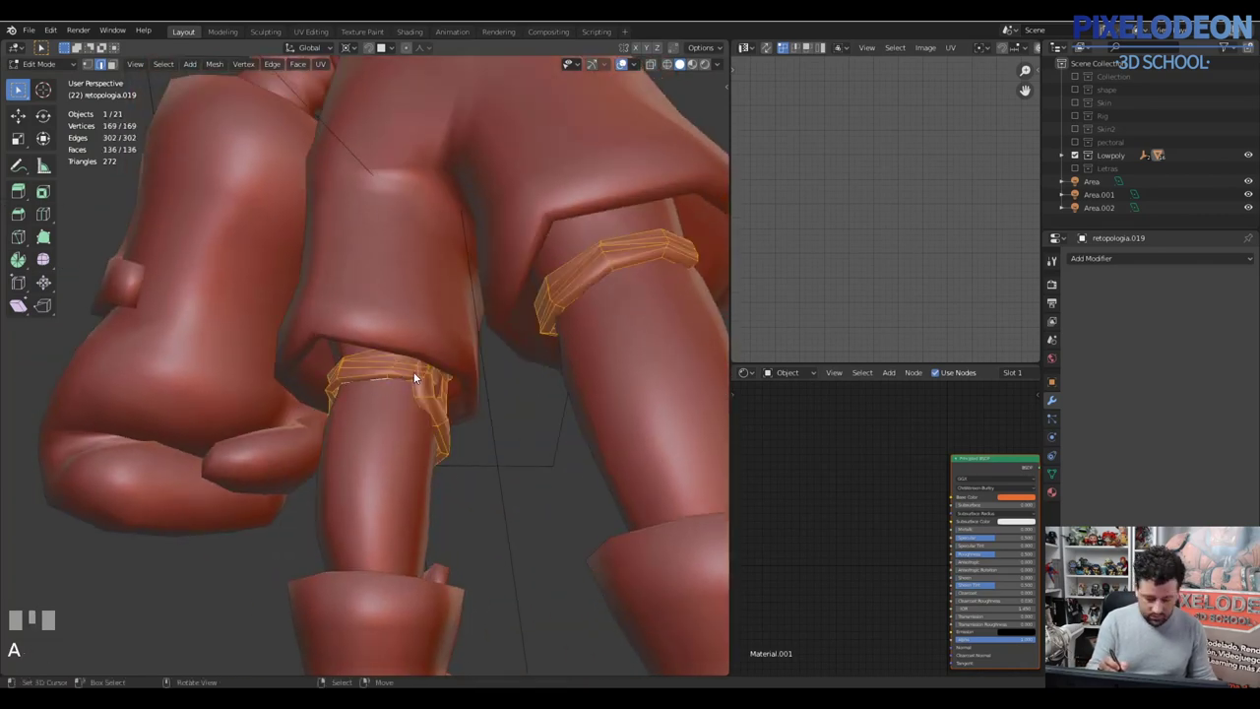
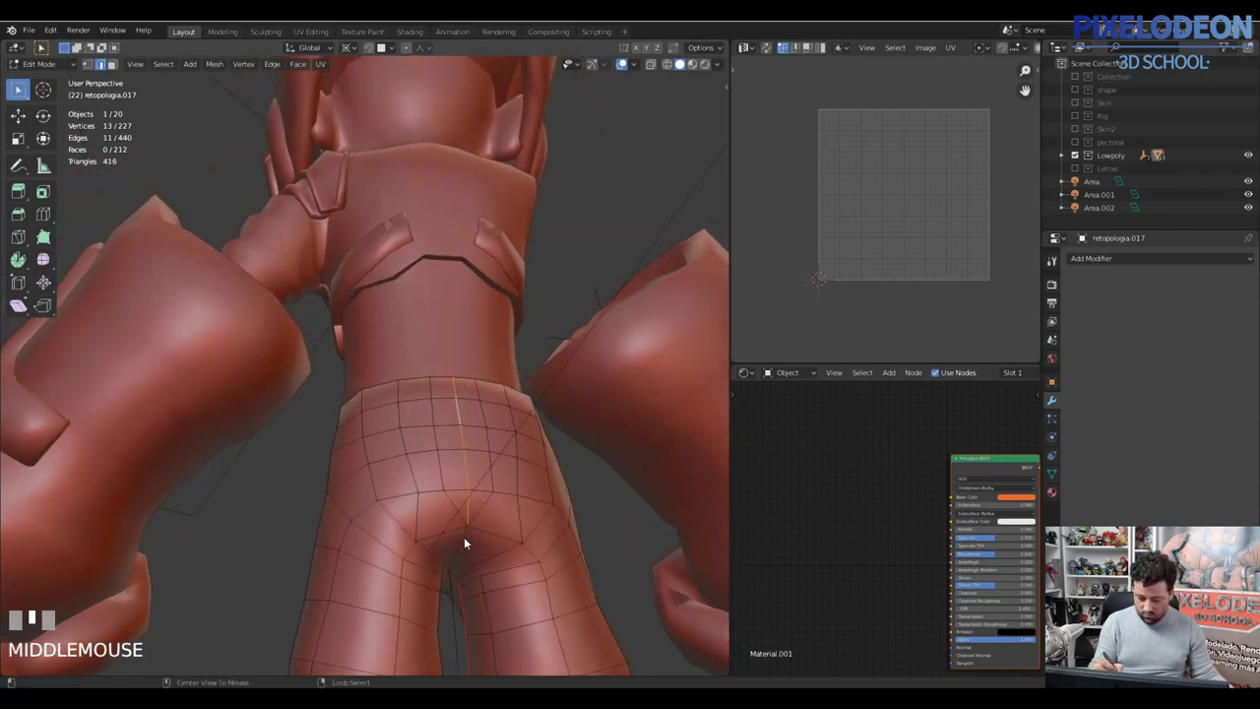
# Step: Select Cube.004's shorts faces in Edit Mode and pick the front portion to separate
pyautogui.rightClick(467, 544)
pyautogui.moveTo(480, 513); pyautogui.dragTo(444, 518)
pyautogui.press('v')
pyautogui.rightClick(413, 518)
pyautogui.press('l')
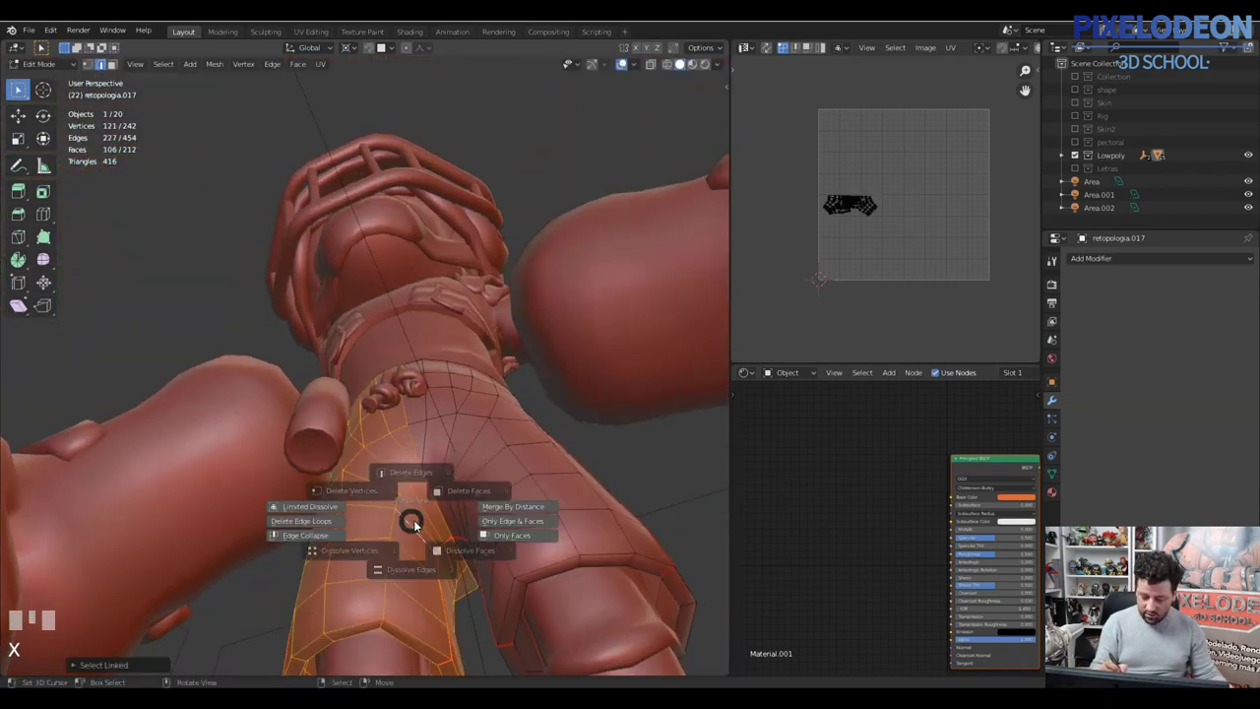
pyautogui.moveTo(542, 457); pyautogui.dragTo(576, 502)
pyautogui.press('Tab')
pyautogui.rightClick(576, 502)
pyautogui.press('ctrl+j')
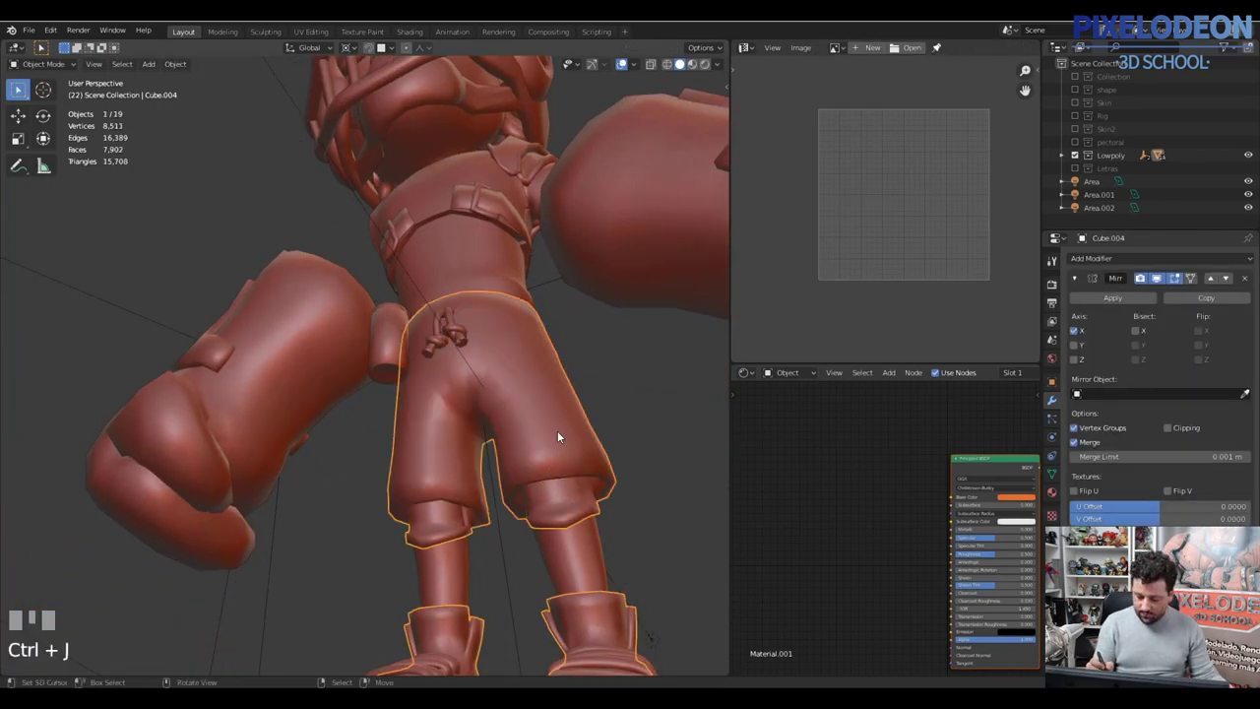
pyautogui.rightClick(589, 445)
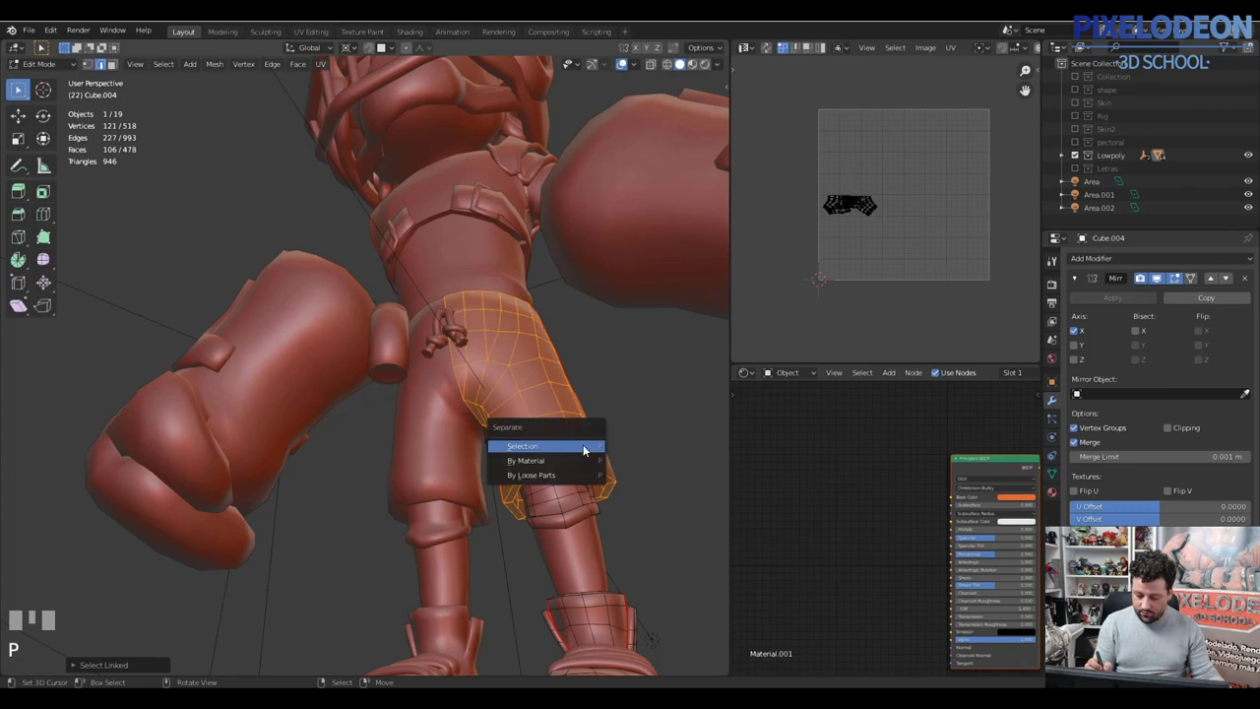
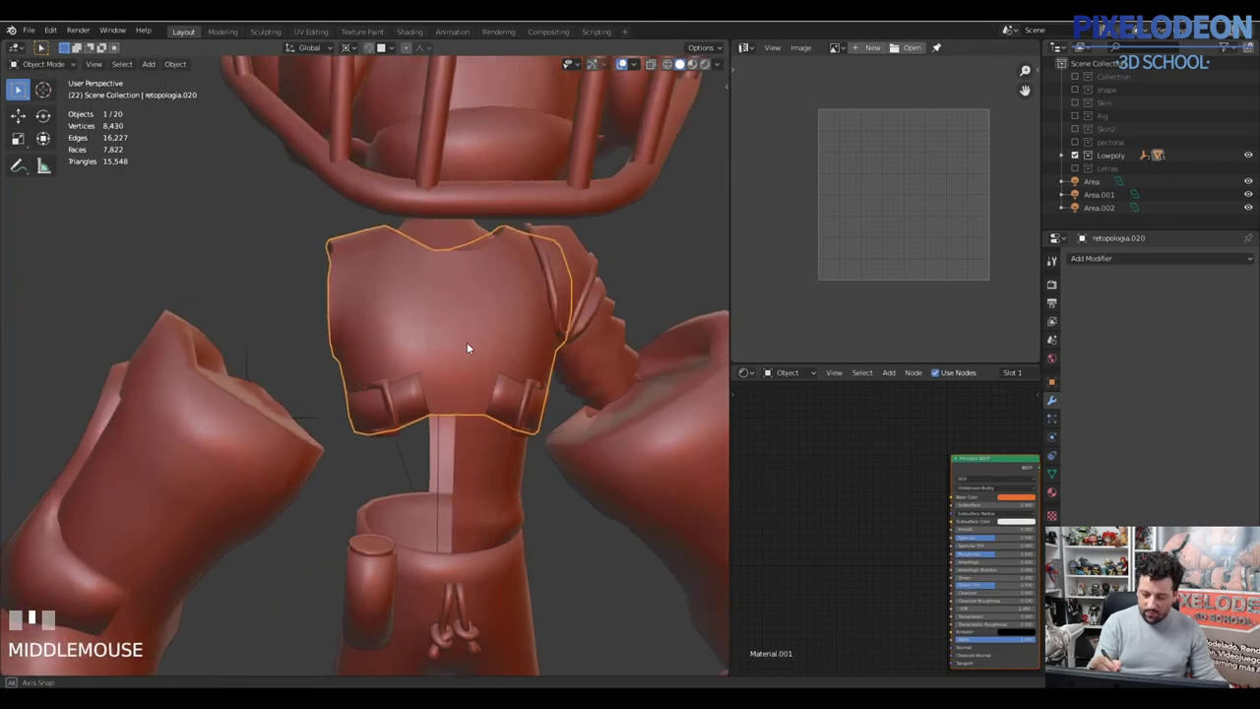
# Step: Join the chest strap, buckle and small pieces into the main body mesh
pyautogui.press('Tab')
pyautogui.rightClick(460, 371)
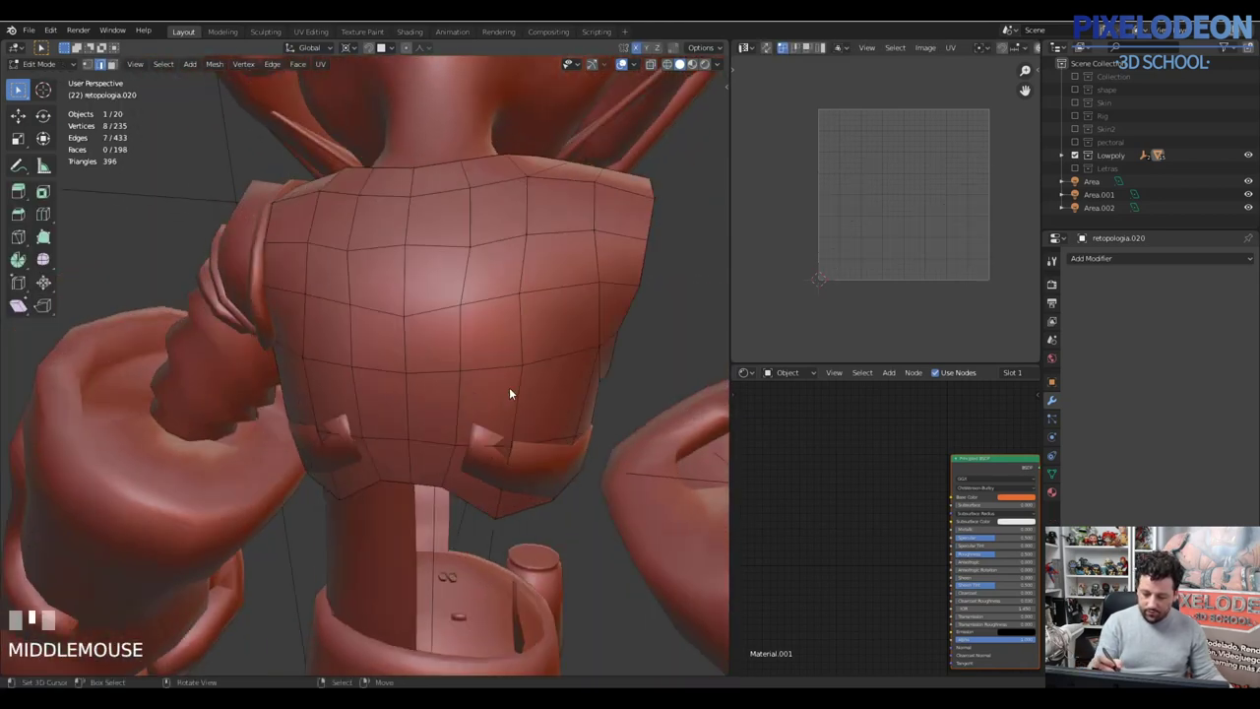
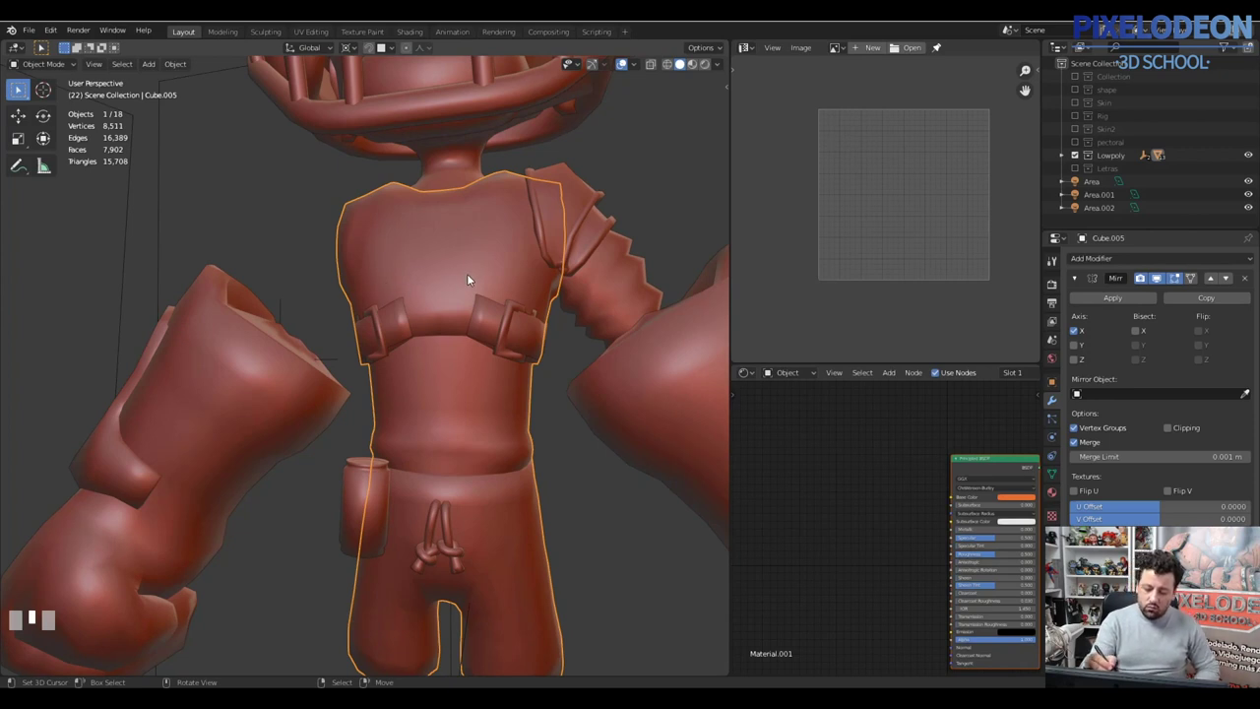
pyautogui.moveTo(502, 383); pyautogui.dragTo(493, 354)
pyautogui.rightClick(494, 354)
pyautogui.moveTo(541, 362); pyautogui.dragTo(557, 369)
pyautogui.press('Tab')
pyautogui.rightClick(491, 367)
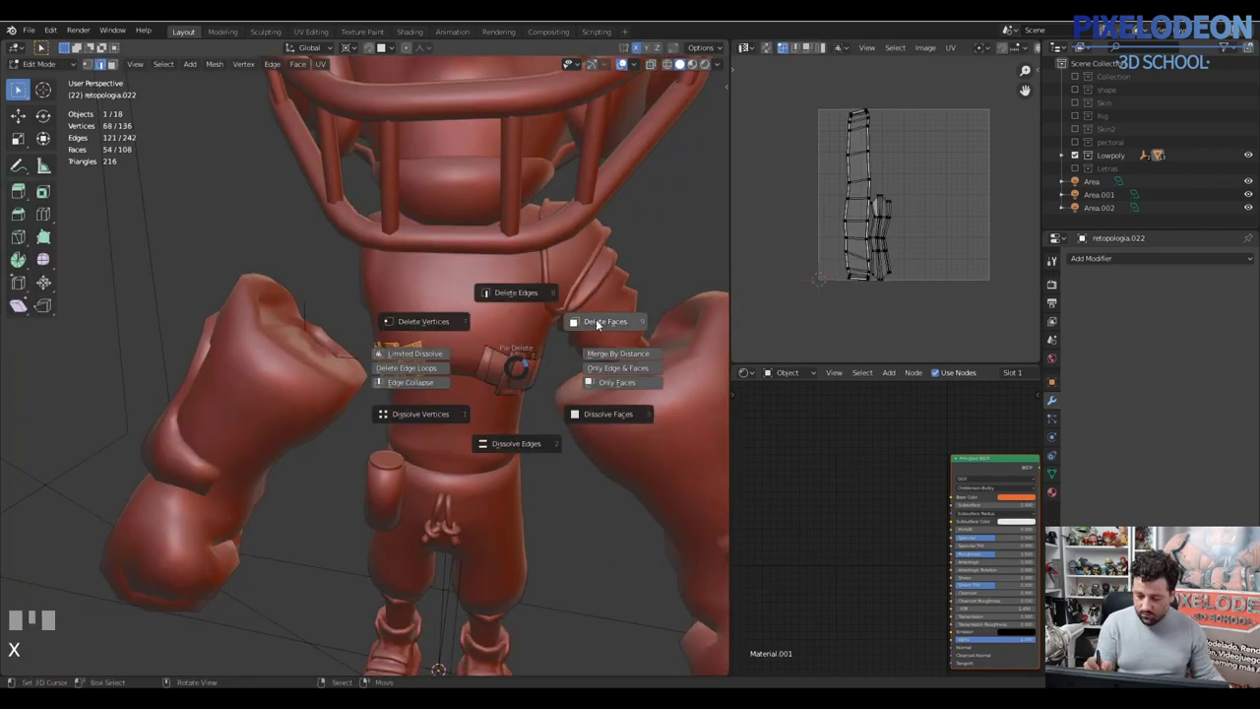
pyautogui.moveTo(537, 366); pyautogui.dragTo(503, 384)
pyautogui.press('Tab')
pyautogui.moveTo(528, 384); pyautogui.dragTo(554, 314)
pyautogui.rightClick(553, 314)
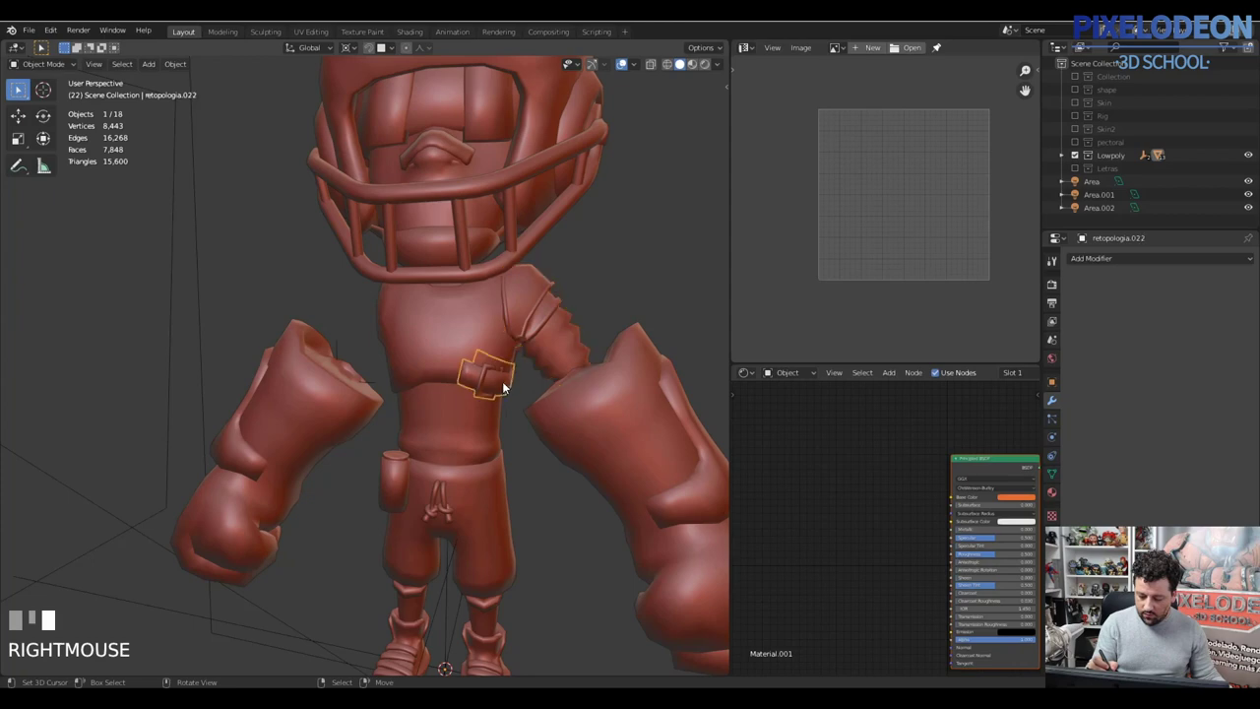
pyautogui.moveTo(546, 349); pyautogui.dragTo(502, 364)
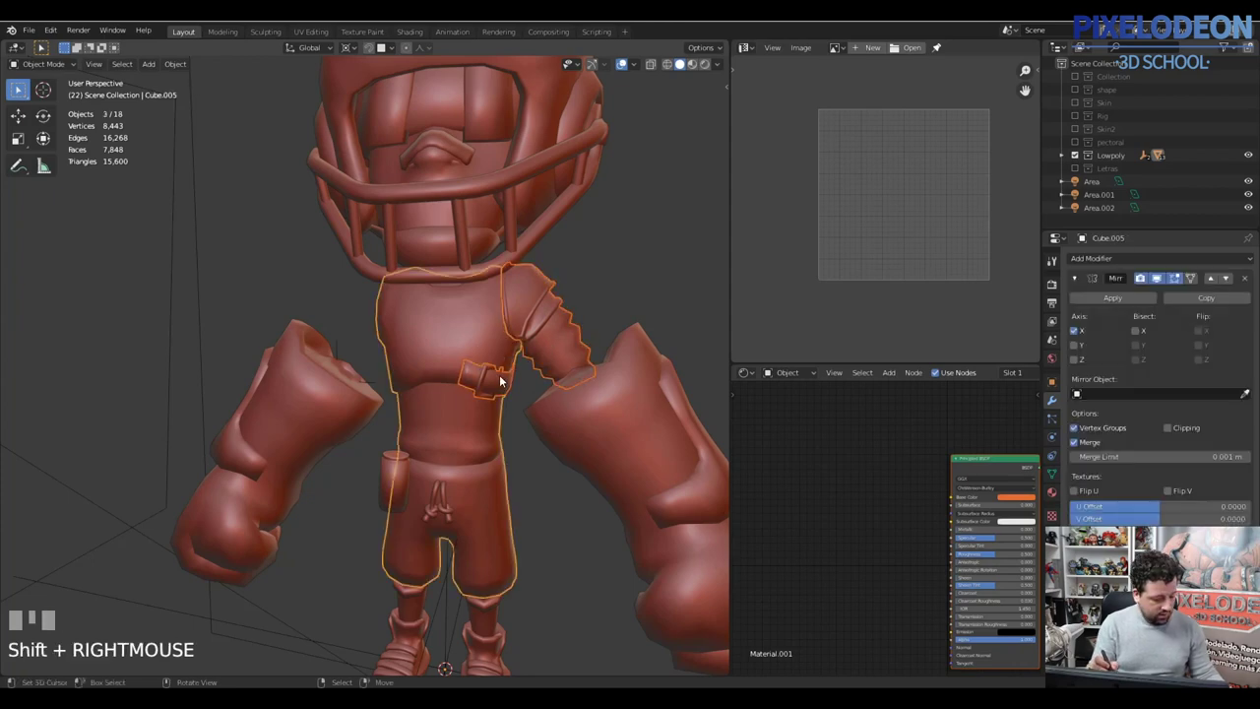
pyautogui.press('ctrl+j')
# Step: Select the shoulder pad, chest strap and torso strip as linked islands for separating
pyautogui.moveTo(540, 352); pyautogui.dragTo(557, 245)
pyautogui.press('Tab')
pyautogui.rightClick(557, 244)
pyautogui.press('l')
pyautogui.moveTo(589, 278); pyautogui.dragTo(506, 405)
pyautogui.press('l')
pyautogui.press('l')
pyautogui.press('l')
pyautogui.press('p')
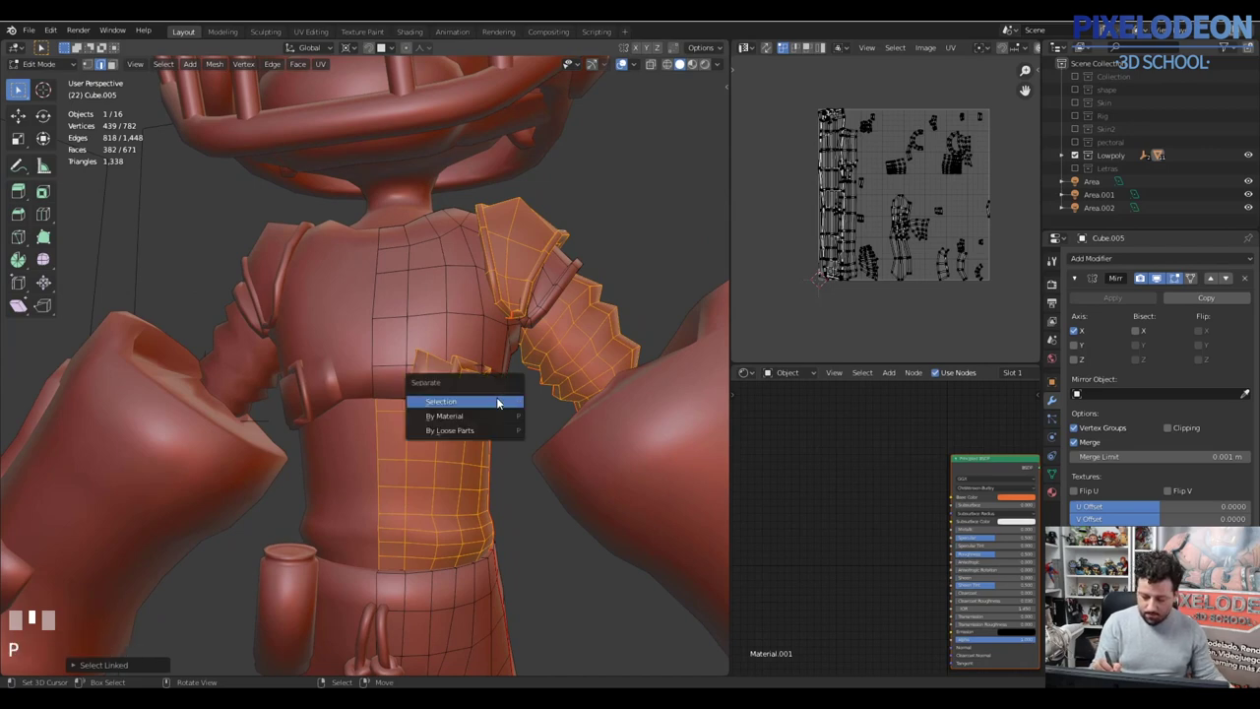
# Step: Separate the torso and sleeve sections out of Cube.005 into their own object
pyautogui.moveTo(506, 423); pyautogui.dragTo(495, 411)
pyautogui.press('Tab')
pyautogui.moveTo(489, 413); pyautogui.dragTo(494, 340)
pyautogui.rightClick(494, 340)
pyautogui.moveTo(550, 290); pyautogui.dragTo(559, 307)
pyautogui.press('Tab')
pyautogui.rightClick(565, 266)
pyautogui.press('l')
pyautogui.moveTo(574, 256); pyautogui.dragTo(476, 362)
pyautogui.rightClick(476, 362)
# Step: Edit the lower-leg band object and mark a seam edge on it
pyautogui.moveTo(505, 338); pyautogui.dragTo(438, 290)
pyautogui.rightClick(438, 290)
pyautogui.moveTo(491, 278); pyautogui.dragTo(488, 494)
pyautogui.rightClick(488, 494)
pyautogui.press('Tab')
pyautogui.moveTo(497, 389); pyautogui.dragTo(475, 397)
pyautogui.rightClick(476, 396)
pyautogui.moveTo(508, 362); pyautogui.dragTo(504, 405)
pyautogui.press('ctrl+e')
pyautogui.rightClick(504, 406)
pyautogui.press('l')
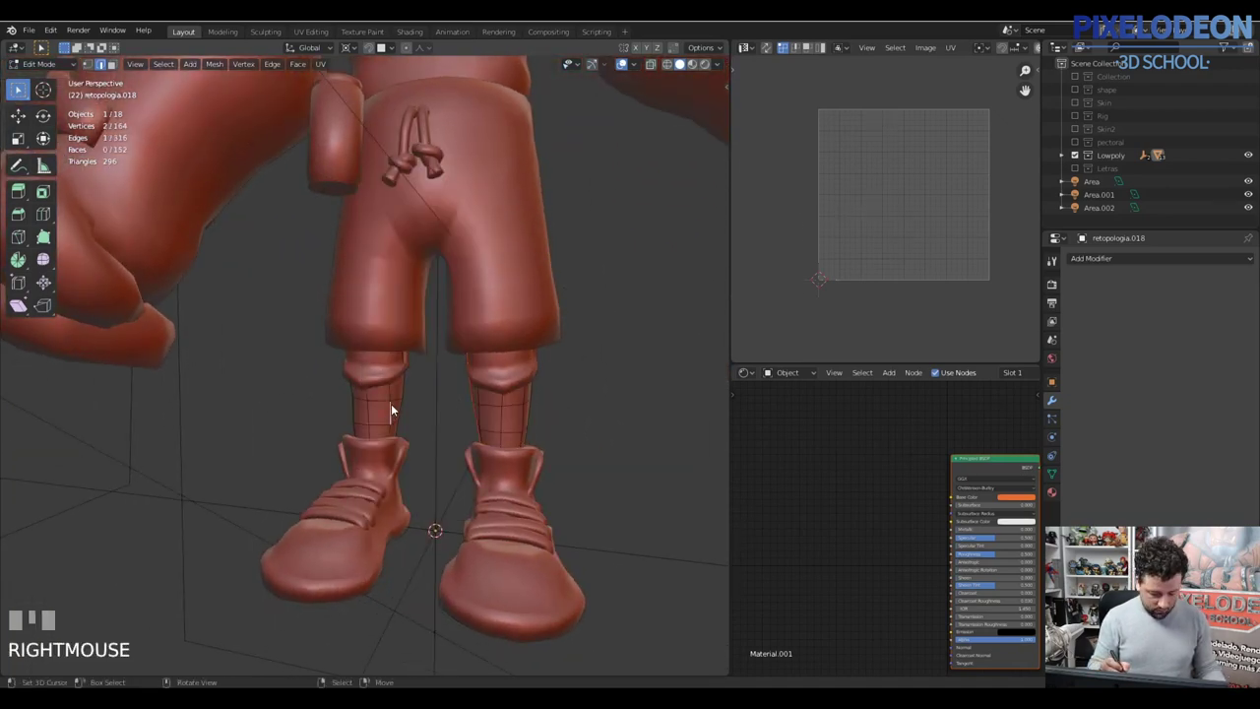
# Step: Join the shin mesh into the shorts/torso object with Ctrl+J, leaving 17 objects
pyautogui.press('l')
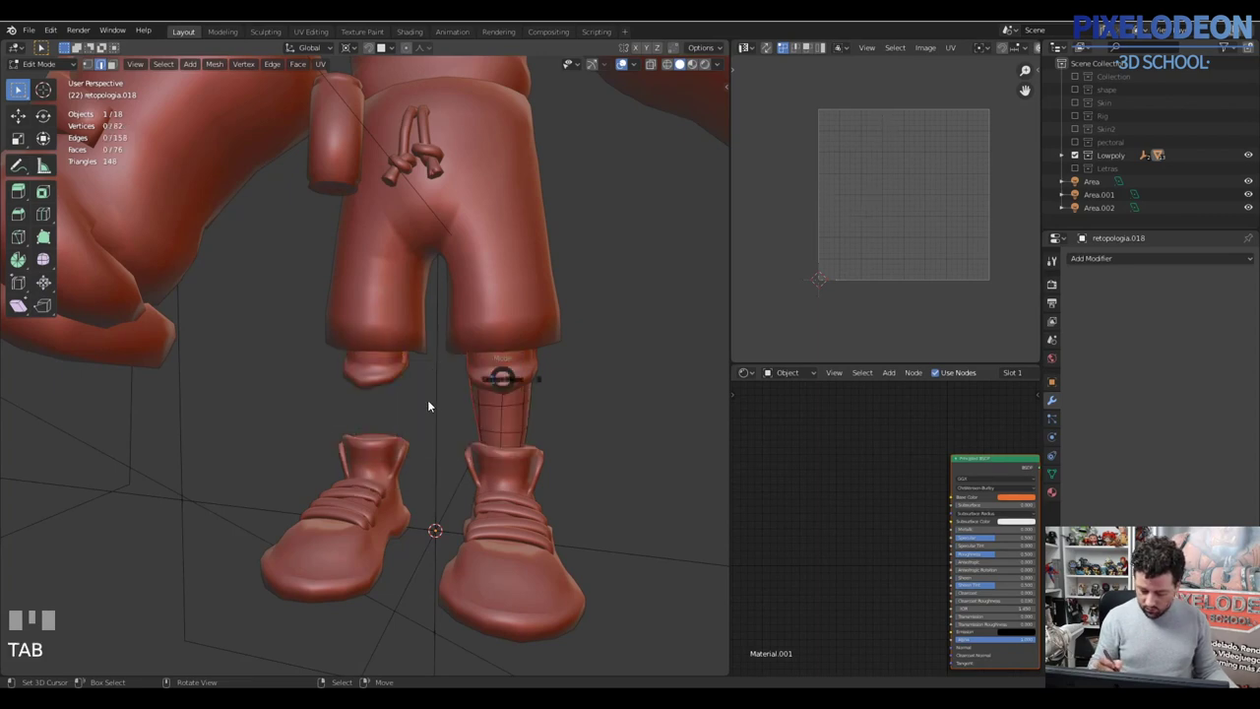
pyautogui.moveTo(520, 409); pyautogui.dragTo(552, 325)
pyautogui.moveTo(552, 325); pyautogui.dragTo(363, 363)
pyautogui.press('ctrl+j')
pyautogui.moveTo(363, 364); pyautogui.dragTo(389, 381)
# Step: Select the helmet Circle.005 and open its ear rings for mesh editing
pyautogui.rightClick(564, 299)
pyautogui.moveTo(564, 321); pyautogui.dragTo(548, 272)
pyautogui.rightClick(548, 271)
pyautogui.moveTo(532, 266); pyautogui.dragTo(560, 197)
pyautogui.moveTo(560, 197); pyautogui.dragTo(496, 290)
pyautogui.moveTo(496, 290); pyautogui.dragTo(276, 287)
pyautogui.press('Tab')
pyautogui.rightClick(276, 288)
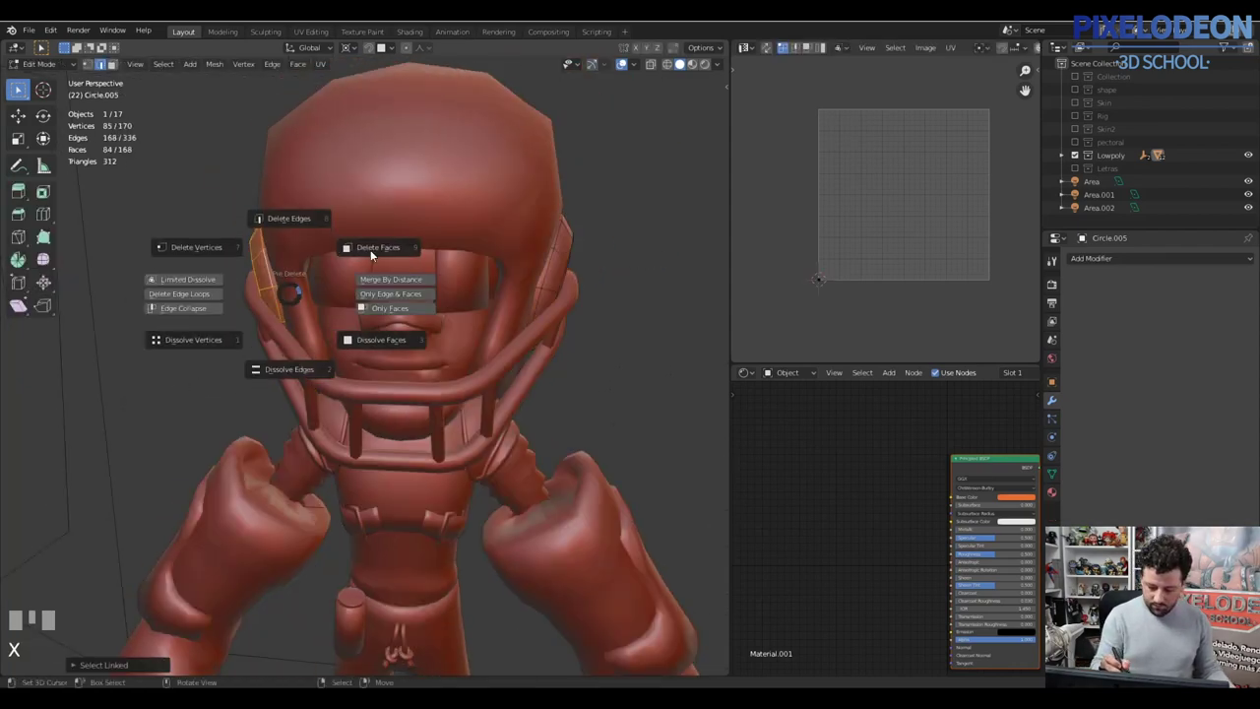
# Step: Join the cage-like bar piece into its neighbour with Ctrl+J and enter Edit Mode on it
pyautogui.moveTo(567, 274); pyautogui.dragTo(498, 269)
pyautogui.moveTo(498, 269); pyautogui.dragTo(500, 260)
pyautogui.moveTo(500, 260); pyautogui.dragTo(491, 400)
pyautogui.press('a')
pyautogui.press('Tab')
pyautogui.rightClick(491, 400)
pyautogui.press('ctrl+j')
pyautogui.moveTo(503, 317); pyautogui.dragTo(480, 321)
pyautogui.moveTo(480, 321); pyautogui.dragTo(511, 323)
pyautogui.press('Tab')
# Step: Mark seams along the bar's length edge loops via Ctrl+E Mark Seam
pyautogui.moveTo(466, 317); pyautogui.dragTo(456, 311)
pyautogui.press('\\')
pyautogui.moveTo(456, 311); pyautogui.dragTo(482, 313)
pyautogui.moveTo(482, 313); pyautogui.dragTo(626, 337)
pyautogui.rightClick(626, 337)
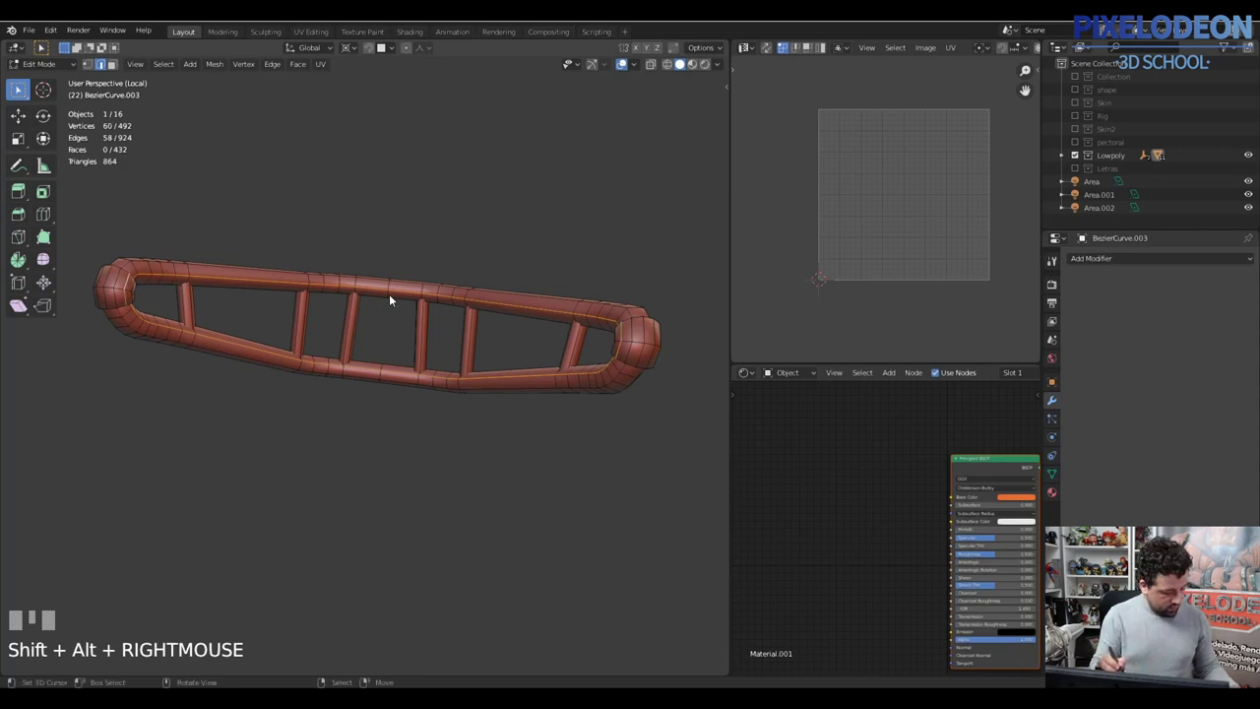
pyautogui.press('ctrl+e')
pyautogui.moveTo(197, 307); pyautogui.dragTo(472, 344)
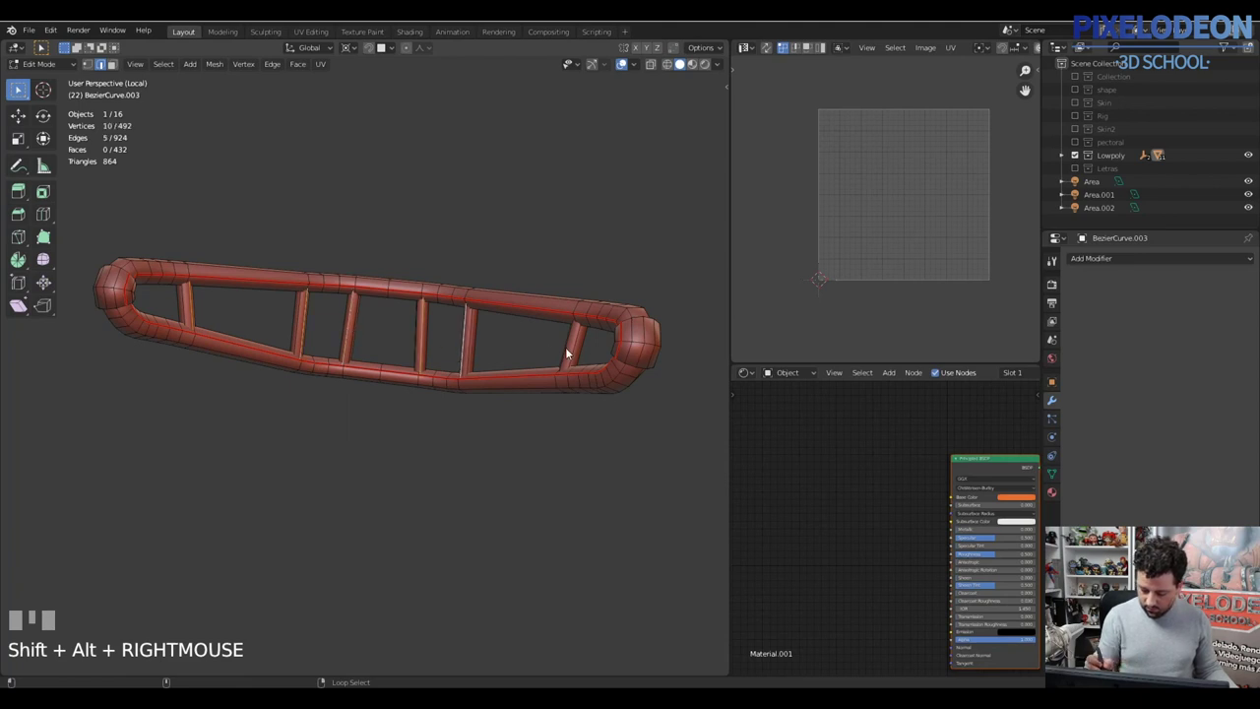
pyautogui.press('ctrl+e')
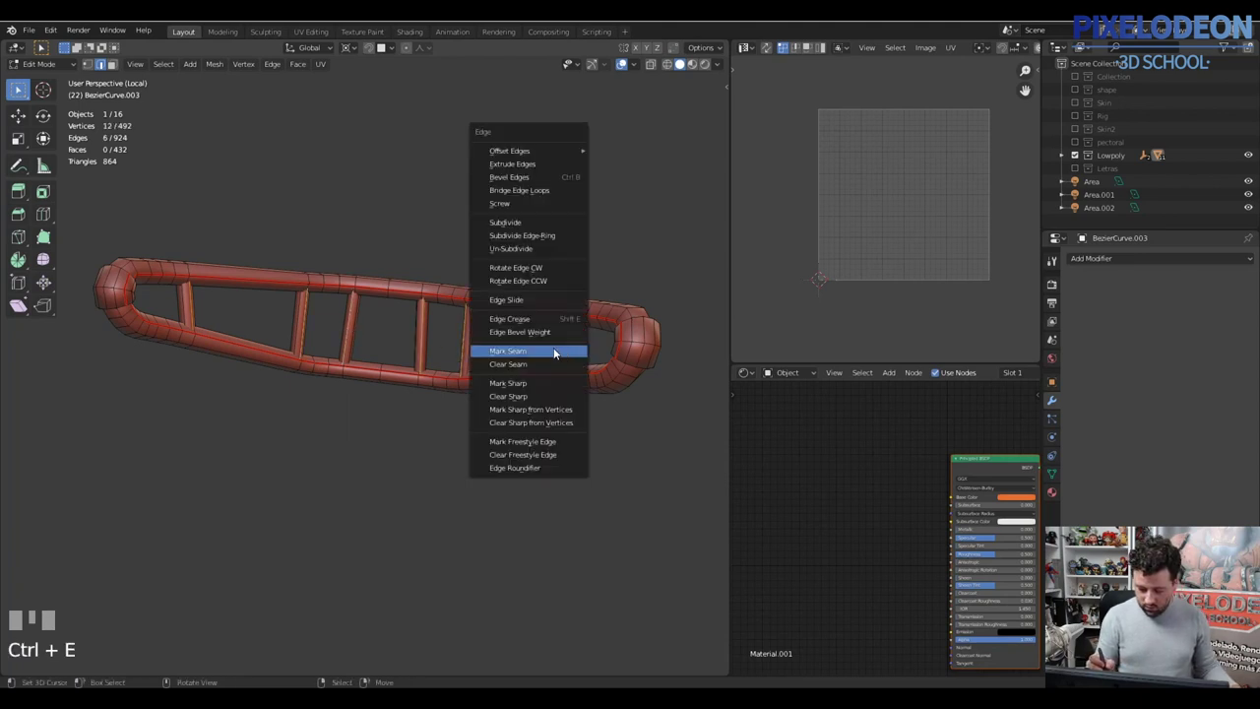
pyautogui.moveTo(390, 300); pyautogui.dragTo(390, 382)
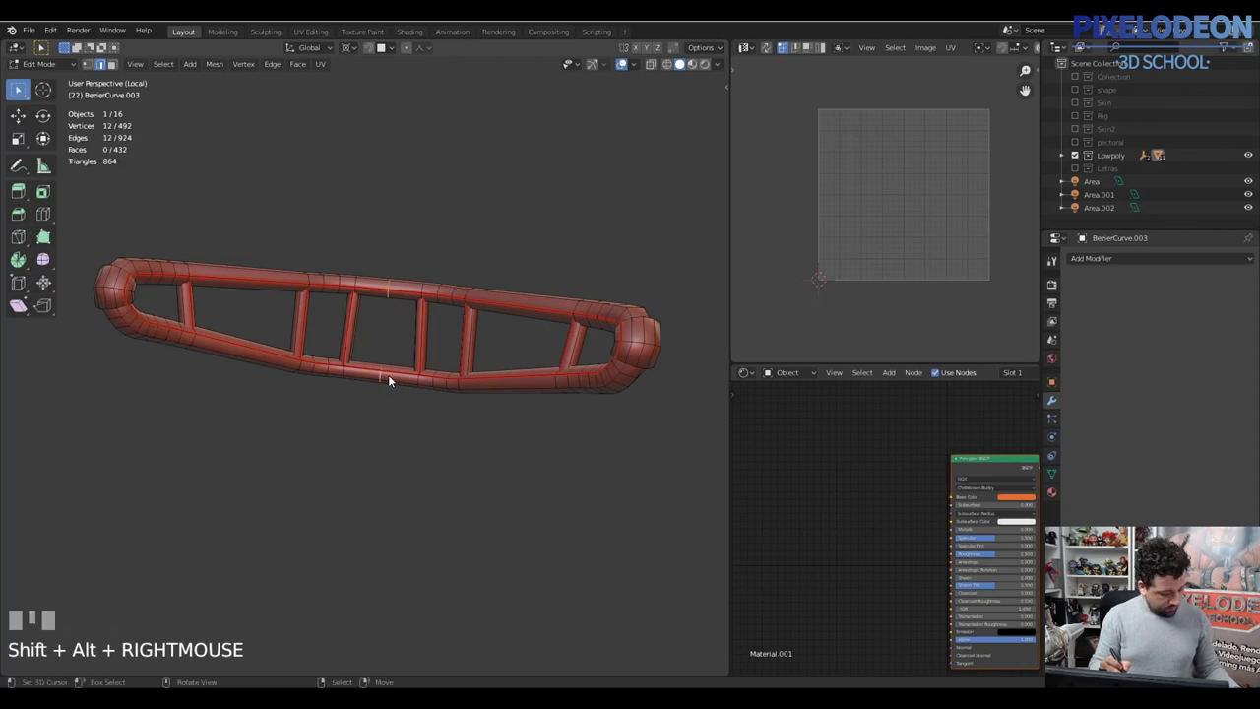
# Step: Unwrap one half of the bar and hide that finished half
pyautogui.press('v')
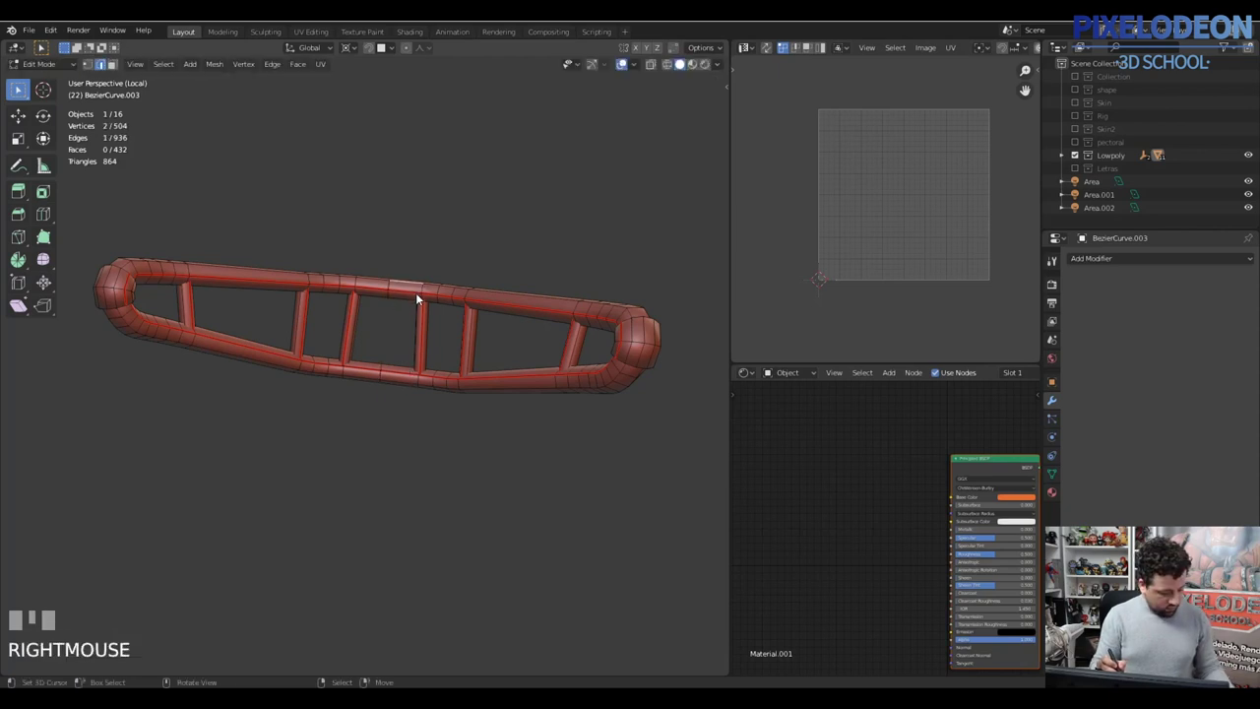
pyautogui.press('l')
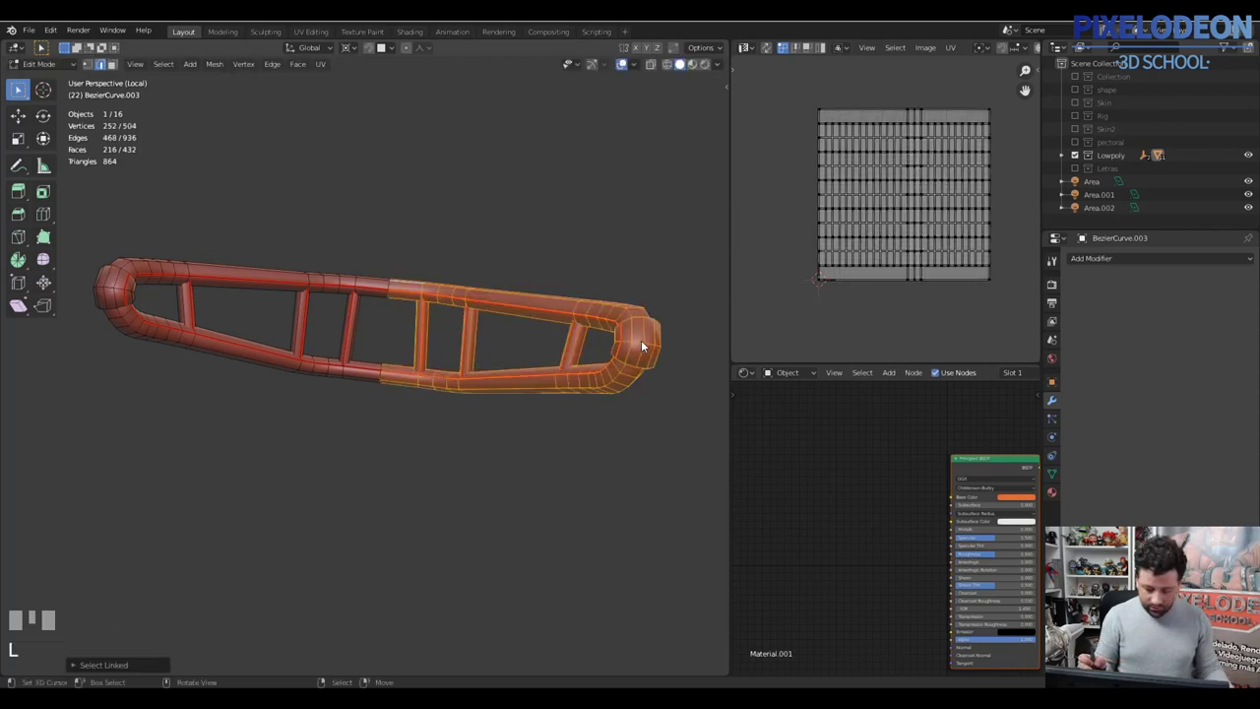
pyautogui.moveTo(501, 357); pyautogui.dragTo(120, 255)
pyautogui.rightClick(120, 255)
pyautogui.press('ctrl+e')
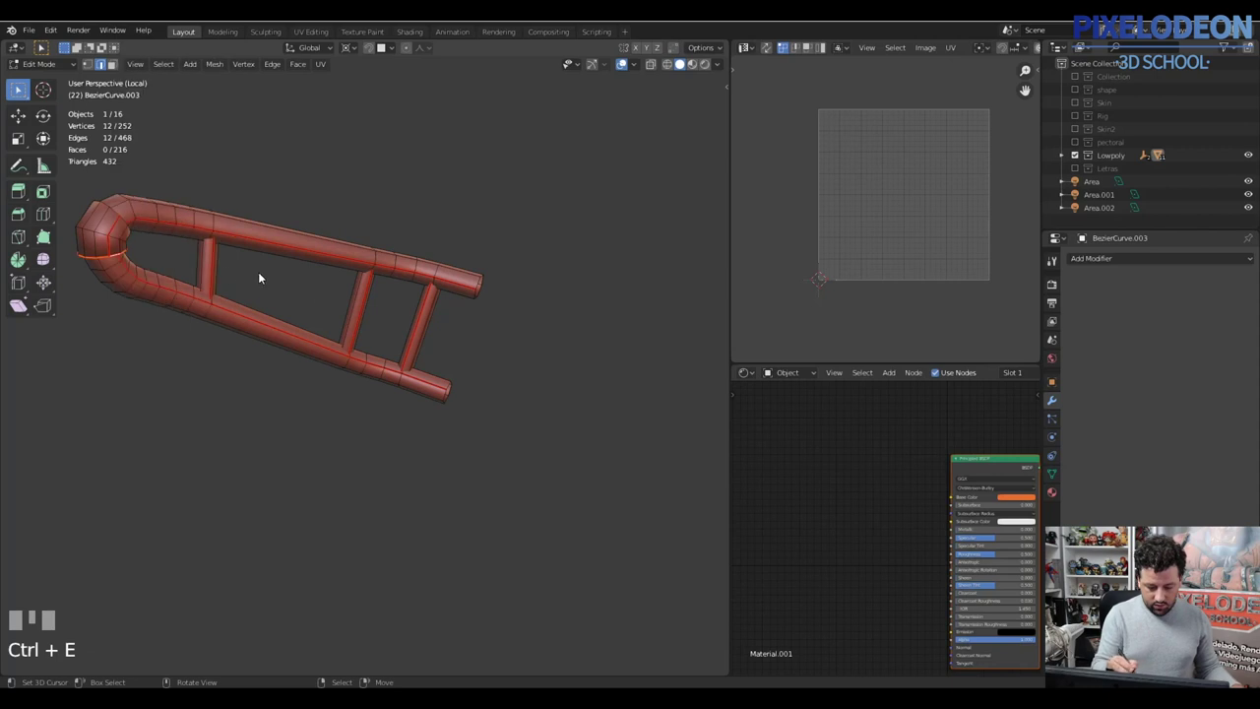
# Step: Adjust vertices at the curved end and unwrap the bar's curved corner section
pyautogui.moveTo(335, 350); pyautogui.dragTo(347, 291)
pyautogui.press('a')
pyautogui.press('z')
pyautogui.rightClick(347, 291)
pyautogui.middleClick(379, 299)
pyautogui.press('g')
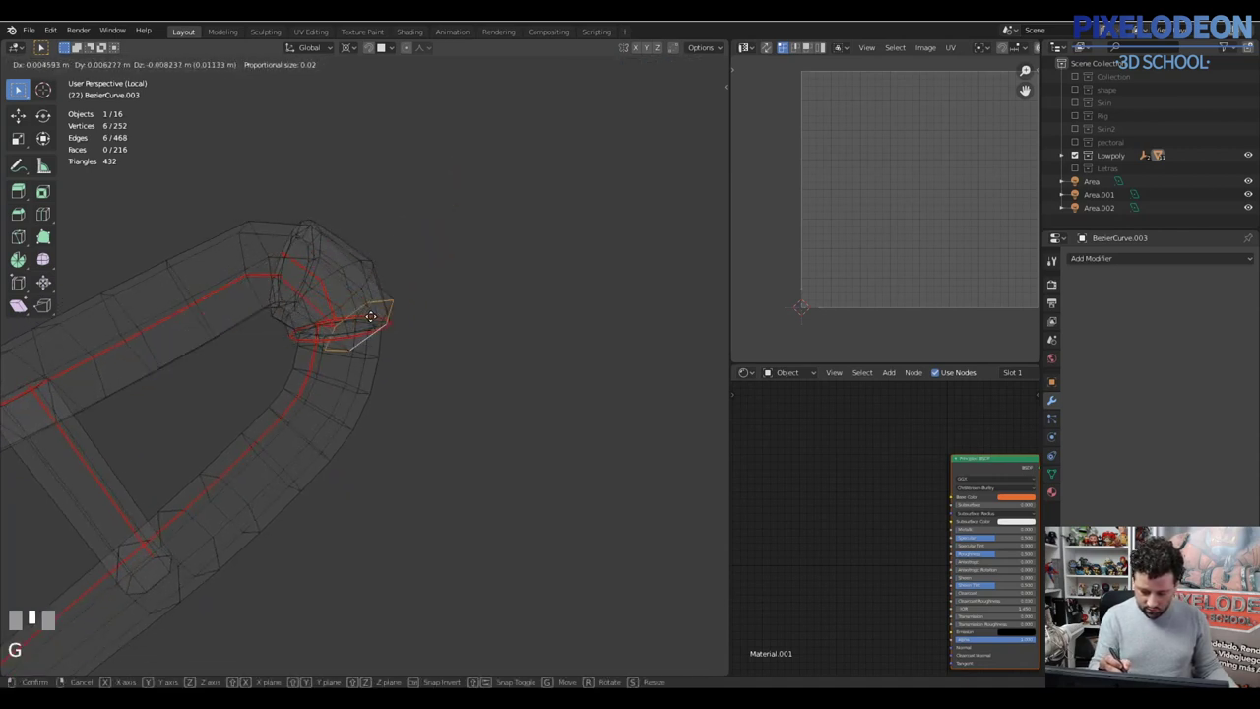
pyautogui.rightClick(410, 296)
pyautogui.press('ctrl+KP_Add')
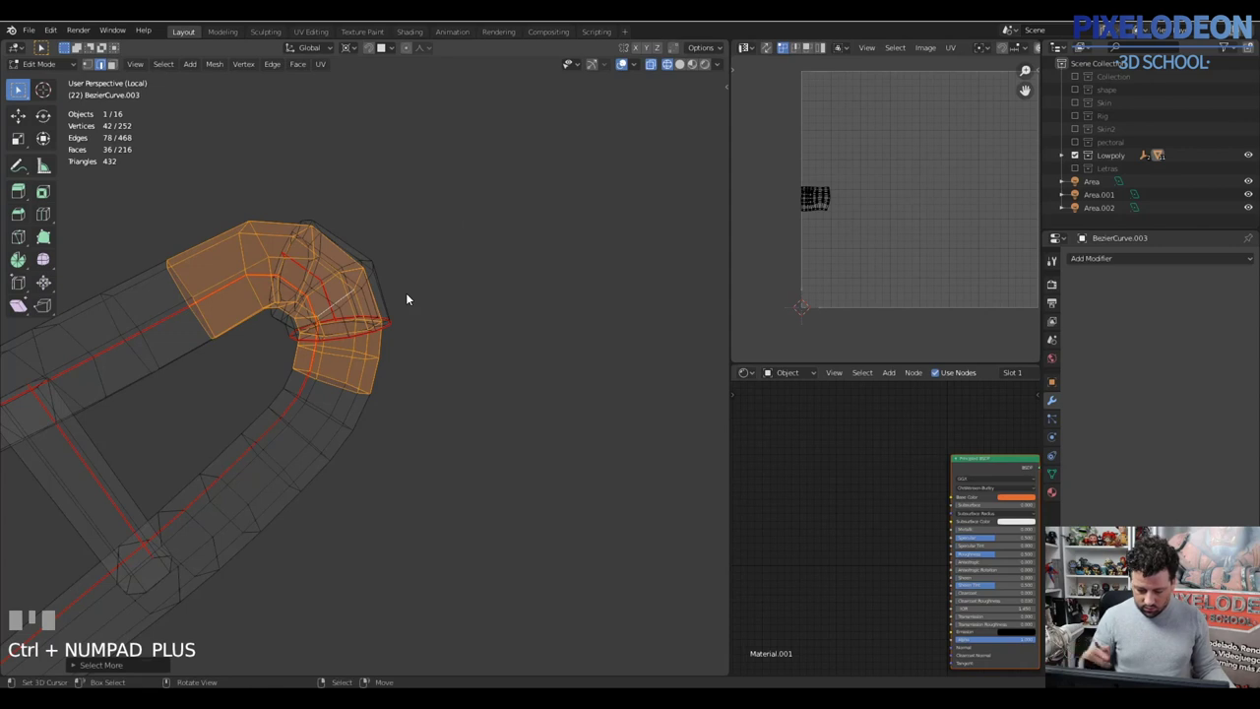
pyautogui.press('ctrl+z')
pyautogui.moveTo(379, 297); pyautogui.dragTo(489, 322)
pyautogui.press('\\')
pyautogui.middleClick(456, 317)
pyautogui.press('z')
pyautogui.moveTo(489, 300); pyautogui.dragTo(428, 370)
pyautogui.press('Tab')
pyautogui.rightClick(429, 370)
pyautogui.press('ctrl+j')
pyautogui.moveTo(546, 341); pyautogui.dragTo(396, 480)
pyautogui.press('a')
pyautogui.rightClick(396, 479)
pyautogui.moveTo(391, 609); pyautogui.dragTo(448, 399)
pyautogui.moveTo(448, 398); pyautogui.dragTo(482, 397)
pyautogui.press('Tab')
pyautogui.moveTo(1250, 281); pyautogui.dragTo(443, 468)
pyautogui.press('Tab')
pyautogui.moveTo(444, 467); pyautogui.dragTo(434, 522)
pyautogui.press('Tab')
pyautogui.press('Tab')
pyautogui.press('Tab')
pyautogui.press('x')
pyautogui.rightClick(434, 522)
pyautogui.moveTo(451, 493); pyautogui.dragTo(464, 447)
pyautogui.press('a')
pyautogui.press('b')
pyautogui.rightClick(464, 446)
pyautogui.moveTo(459, 516); pyautogui.dragTo(485, 478)
pyautogui.rightClick(485, 479)
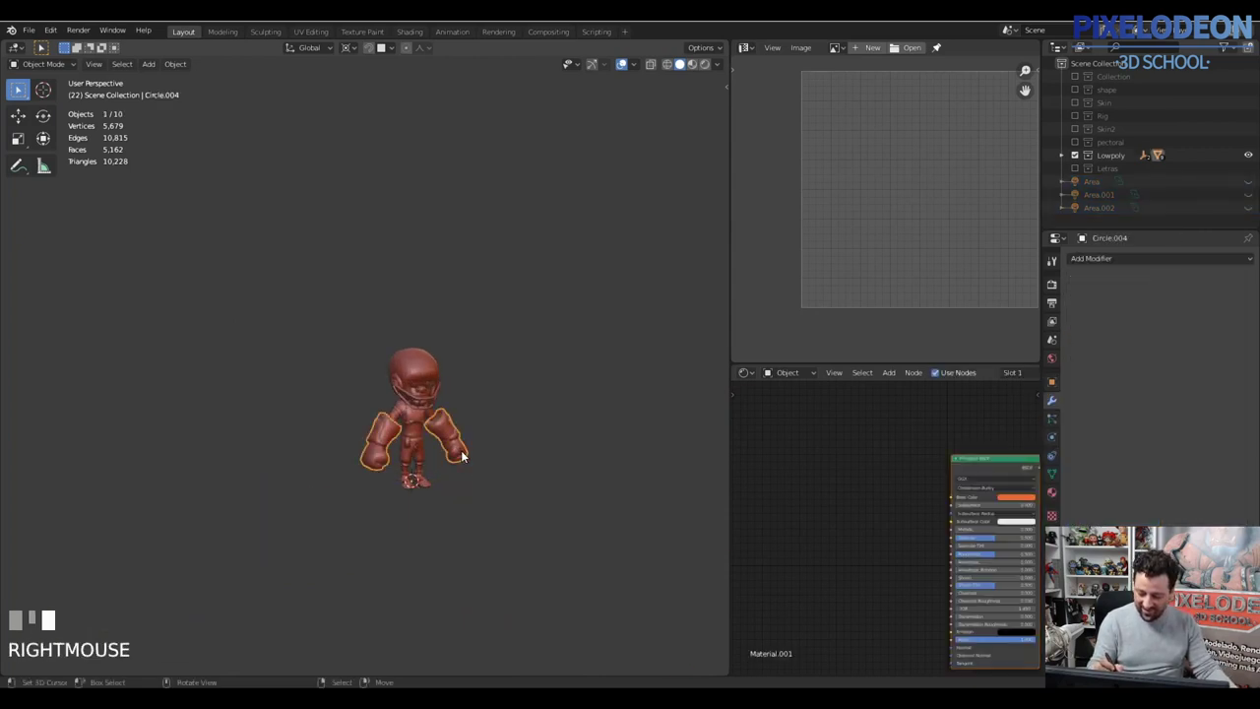
# Step: Select the remaining player pieces together and enter Edit Mode on them
pyautogui.moveTo(466, 479); pyautogui.dragTo(330, 476)
pyautogui.press('a')
pyautogui.press('Tab')
pyautogui.rightClick(330, 476)
pyautogui.moveTo(335, 554); pyautogui.dragTo(337, 498)
pyautogui.rightClick(338, 498)
# Step: Pick the cylindrical hip pouch's top rim loop and mark a side seam on it
pyautogui.moveTo(324, 511); pyautogui.dragTo(411, 413)
pyautogui.rightClick(411, 414)
pyautogui.moveTo(386, 458); pyautogui.dragTo(402, 403)
pyautogui.press('ctrl+e')
pyautogui.rightClick(403, 403)
pyautogui.moveTo(400, 401); pyautogui.dragTo(401, 407)
pyautogui.rightClick(401, 407)
pyautogui.press('ctrl+e')
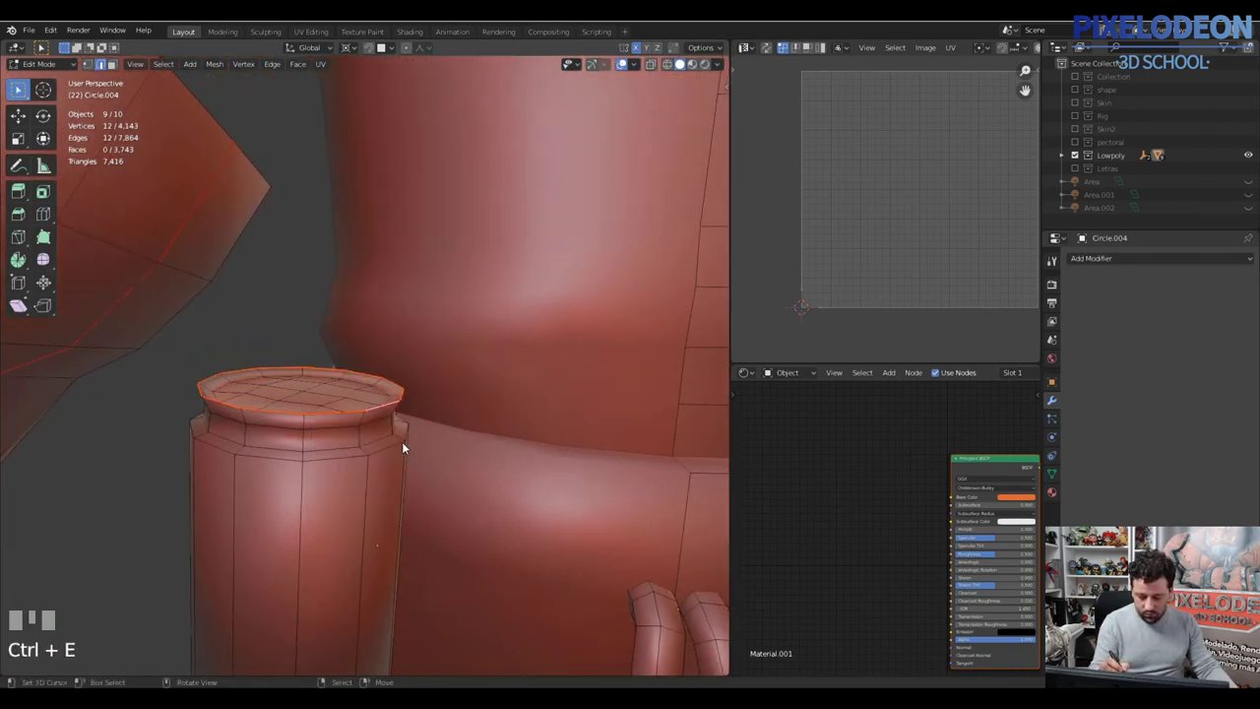
# Step: Mark seams around the cylinder's top and bottom rim loops
pyautogui.moveTo(390, 436); pyautogui.dragTo(397, 415)
pyautogui.moveTo(398, 414); pyautogui.dragTo(435, 465)
pyautogui.moveTo(435, 466); pyautogui.dragTo(399, 469)
pyautogui.rightClick(398, 469)
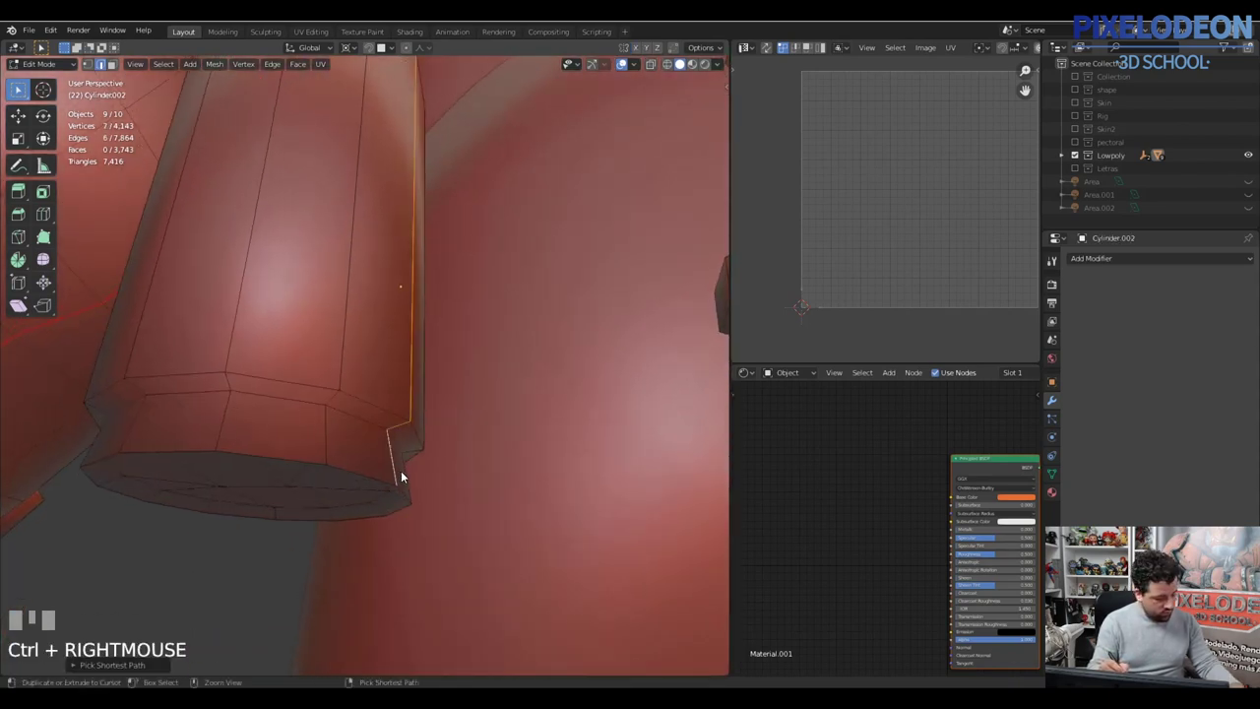
pyautogui.press('ctrl+e')
pyautogui.rightClick(395, 483)
pyautogui.moveTo(409, 449); pyautogui.dragTo(388, 445)
pyautogui.rightClick(389, 445)
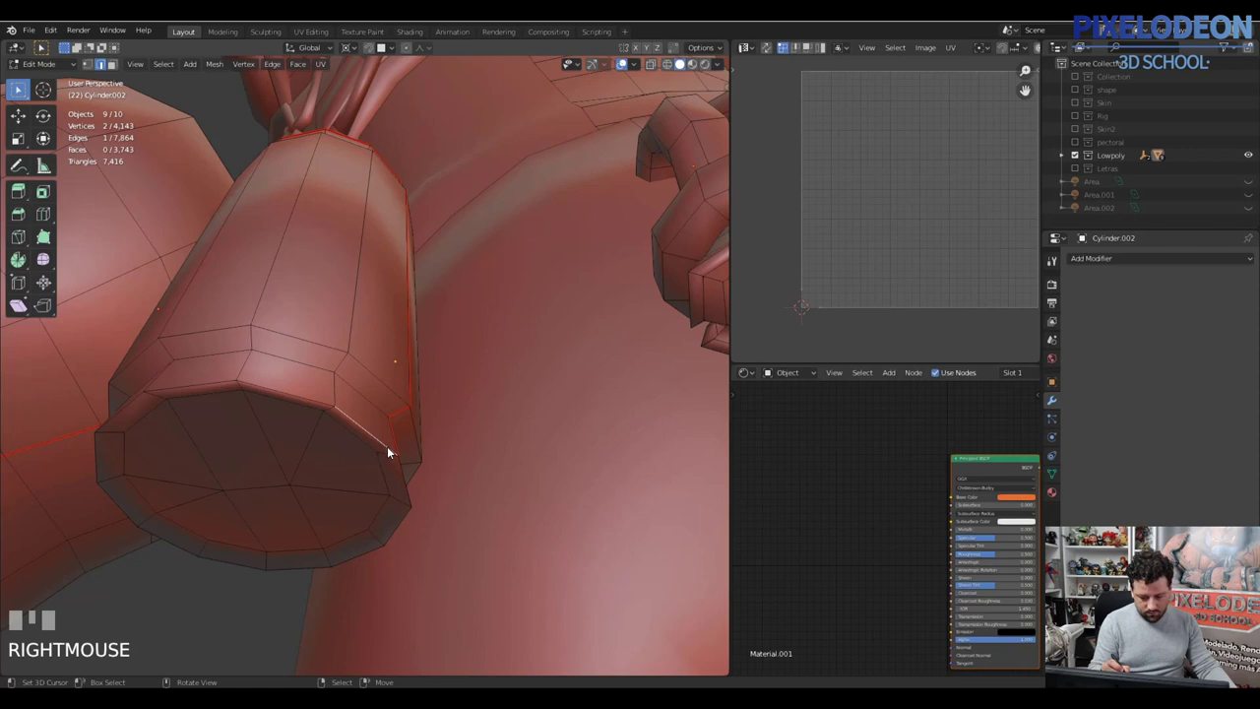
pyautogui.rightClick(392, 450)
pyautogui.rightClick(391, 447)
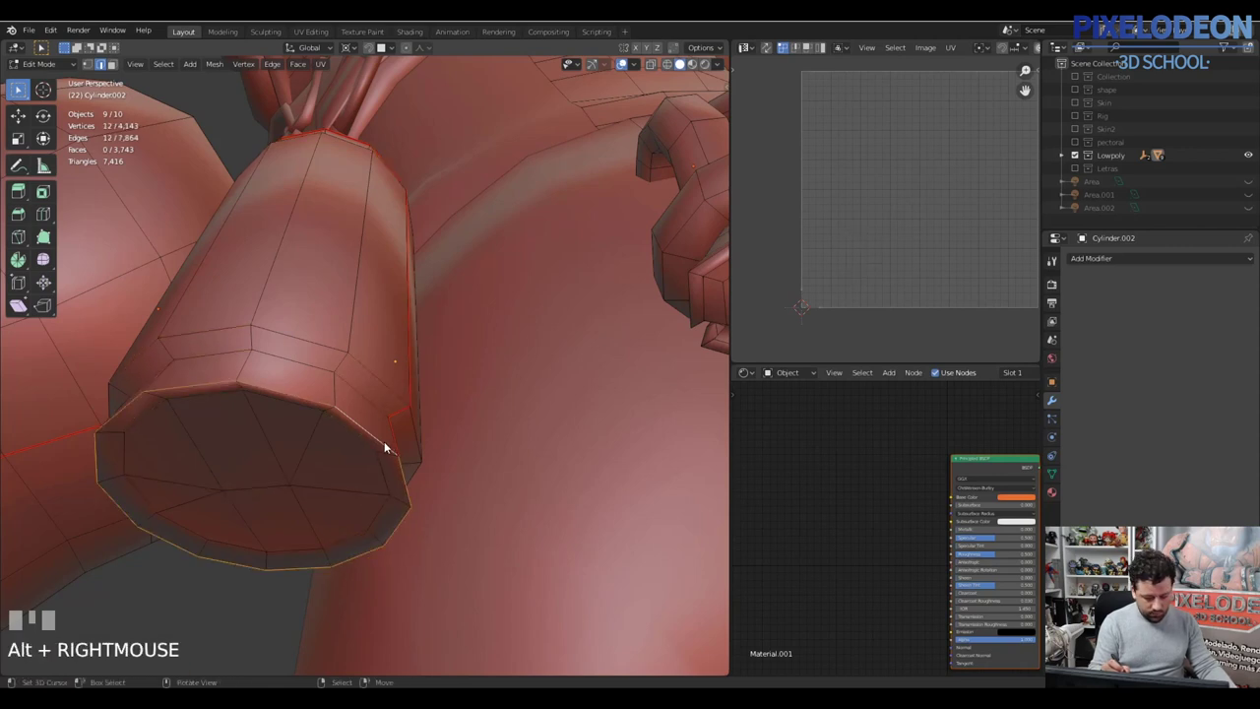
# Step: Seam a vertical edge down the cylinder's side and unwrap it into a strip plus two caps
pyautogui.moveTo(407, 454); pyautogui.dragTo(385, 339)
pyautogui.moveTo(384, 338); pyautogui.dragTo(377, 349)
pyautogui.press('ctrl+z')
pyautogui.moveTo(371, 343); pyautogui.dragTo(371, 346)
pyautogui.moveTo(385, 448); pyautogui.dragTo(387, 119)
pyautogui.press('ctrl+e')
pyautogui.rightClick(387, 119)
pyautogui.press('ctrl+e')
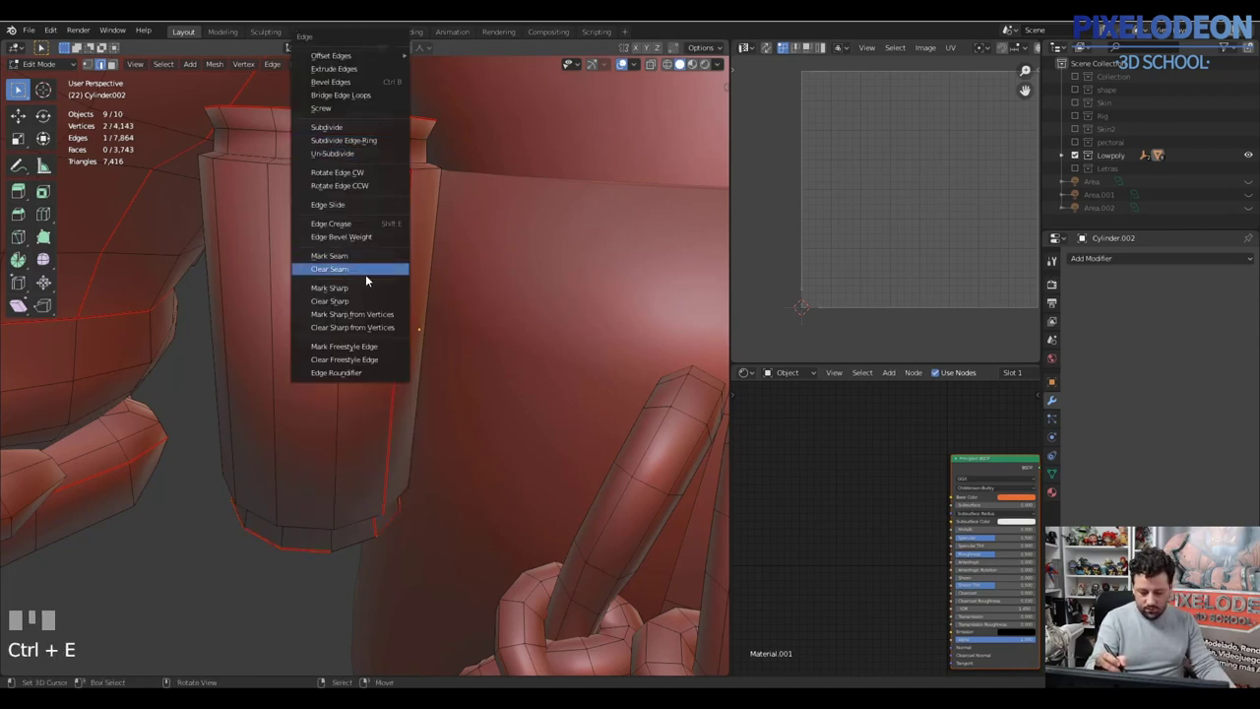
pyautogui.moveTo(424, 470); pyautogui.dragTo(361, 406)
pyautogui.rightClick(361, 405)
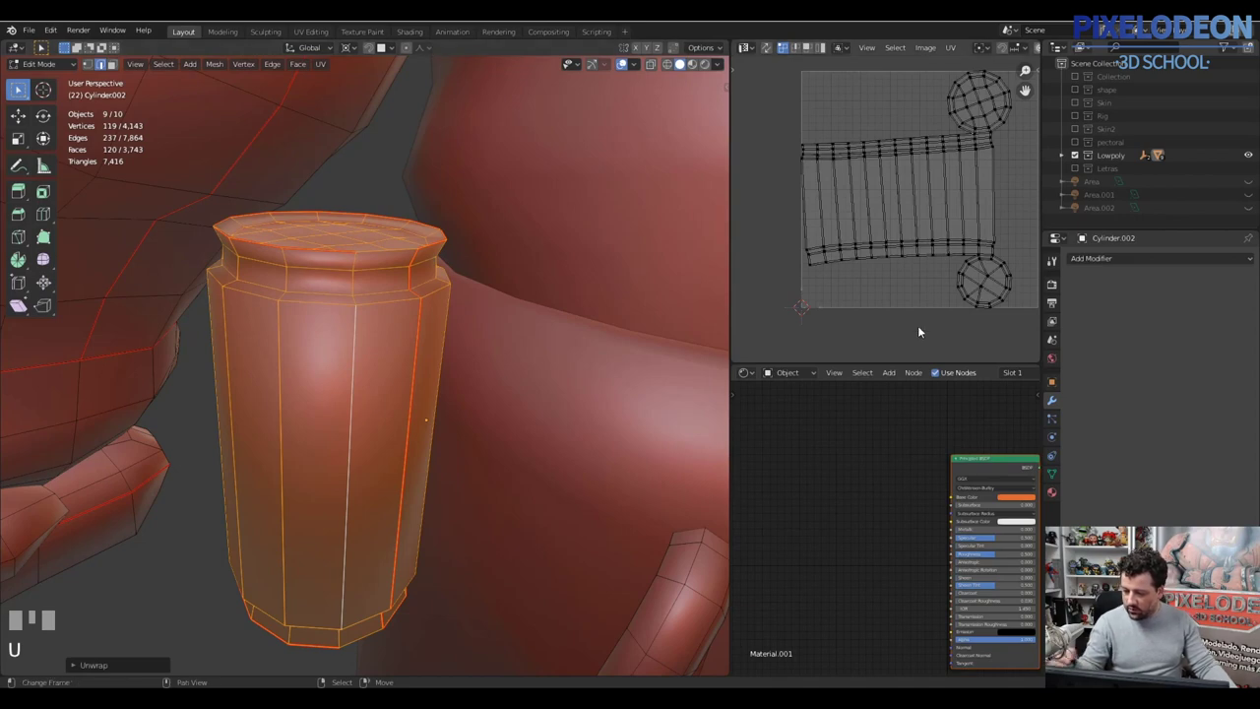
# Step: Re-enter Edit Mode and frame the pair of dangling laces in the viewport
pyautogui.moveTo(422, 430); pyautogui.dragTo(445, 406)
pyautogui.press('Tab')
pyautogui.press('Tab')
pyautogui.moveTo(445, 406); pyautogui.dragTo(446, 399)
pyautogui.moveTo(446, 398); pyautogui.dragTo(424, 402)
pyautogui.moveTo(424, 401); pyautogui.dragTo(433, 404)
pyautogui.moveTo(433, 404); pyautogui.dragTo(470, 427)
pyautogui.moveTo(469, 427); pyautogui.dragTo(492, 414)
pyautogui.moveTo(492, 415); pyautogui.dragTo(473, 487)
# Step: Pick edge loops on the first lace, undoing stray selections until the right loops are chosen
pyautogui.press('ctrl+z')
pyautogui.moveTo(474, 487); pyautogui.dragTo(458, 477)
pyautogui.moveTo(458, 477); pyautogui.dragTo(480, 454)
pyautogui.press('ctrl+z')
pyautogui.moveTo(481, 455); pyautogui.dragTo(489, 449)
pyautogui.moveTo(488, 448); pyautogui.dragTo(469, 436)
pyautogui.press('ctrl+z')
pyautogui.moveTo(469, 436); pyautogui.dragTo(520, 428)
pyautogui.moveTo(521, 428); pyautogui.dragTo(474, 529)
pyautogui.press('ctrl+z')
pyautogui.rightClick(473, 530)
pyautogui.moveTo(465, 525); pyautogui.dragTo(480, 500)
pyautogui.press('ctrl+z')
pyautogui.rightClick(480, 500)
pyautogui.press('ctrl+z')
pyautogui.rightClick(435, 423)
pyautogui.press('ctrl+z')
pyautogui.rightClick(415, 421)
pyautogui.moveTo(471, 436); pyautogui.dragTo(453, 424)
pyautogui.press('ctrl+z')
pyautogui.rightClick(454, 423)
# Step: Add the edge loops along the second lace and its hexagonal ends to the selection
pyautogui.moveTo(491, 397); pyautogui.dragTo(488, 519)
pyautogui.rightClick(488, 519)
pyautogui.moveTo(524, 526); pyautogui.dragTo(264, 590)
pyautogui.rightClick(265, 591)
pyautogui.moveTo(405, 565); pyautogui.dragTo(308, 553)
pyautogui.rightClick(308, 553)
pyautogui.moveTo(469, 576); pyautogui.dragTo(499, 598)
pyautogui.rightClick(499, 599)
pyautogui.rightClick(502, 591)
# Step: Mark the lace loops as seams and select the linked lace geometry for unwrapping
pyautogui.moveTo(500, 513); pyautogui.dragTo(464, 473)
pyautogui.press('ctrl+e')
pyautogui.press('a')
pyautogui.rightClick(465, 473)
pyautogui.press('l')
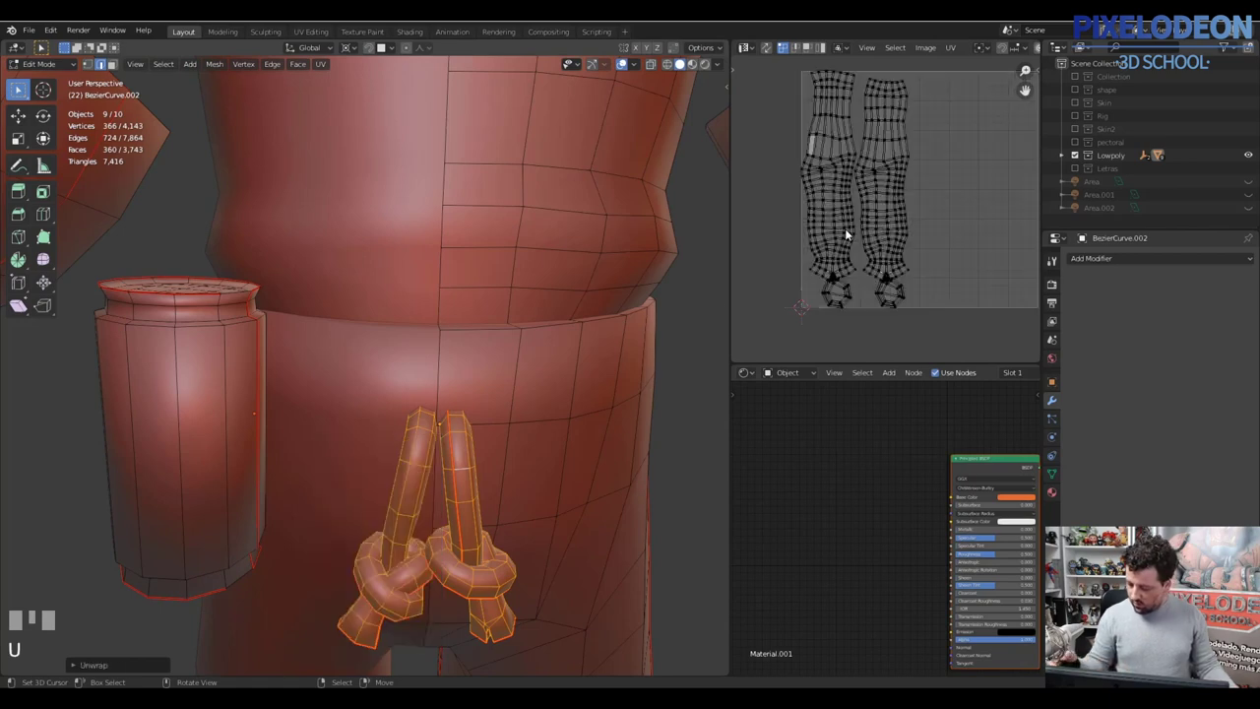
# Step: Enter the face mesh inside the helmet and inspect it in edge select mode
pyautogui.moveTo(499, 481); pyautogui.dragTo(479, 486)
pyautogui.press('Tab')
pyautogui.moveTo(479, 486); pyautogui.dragTo(500, 438)
pyautogui.moveTo(500, 438); pyautogui.dragTo(462, 335)
pyautogui.press('a')
pyautogui.press('a')
pyautogui.press('Tab')
pyautogui.moveTo(462, 335); pyautogui.dragTo(490, 190)
pyautogui.moveTo(502, 198); pyautogui.dragTo(431, 158)
pyautogui.press('Tab')
pyautogui.press('2')
# Step: Mark seams along the face mesh and unwrap it into several scattered islands
pyautogui.rightClick(431, 159)
pyautogui.moveTo(431, 248); pyautogui.dragTo(434, 268)
pyautogui.press('ctrl+z')
pyautogui.moveTo(430, 275); pyautogui.dragTo(430, 258)
pyautogui.rightClick(430, 259)
pyautogui.rightClick(432, 432)
pyautogui.press('v')
pyautogui.rightClick(409, 437)
pyautogui.press('l')
pyautogui.press('x')
# Step: Join the face mesh with the other pieces and pick its short vertical centre edge
pyautogui.moveTo(507, 493); pyautogui.dragTo(523, 366)
pyautogui.rightClick(524, 366)
pyautogui.rightClick(520, 370)
pyautogui.press('ctrl+j')
pyautogui.moveTo(519, 359); pyautogui.dragTo(472, 302)
pyautogui.rightClick(471, 302)
pyautogui.press('Tab')
pyautogui.moveTo(514, 286); pyautogui.dragTo(439, 304)
# Step: Seam below the mouth and unwrap all eight pieces into one packed UV square
pyautogui.rightClick(438, 304)
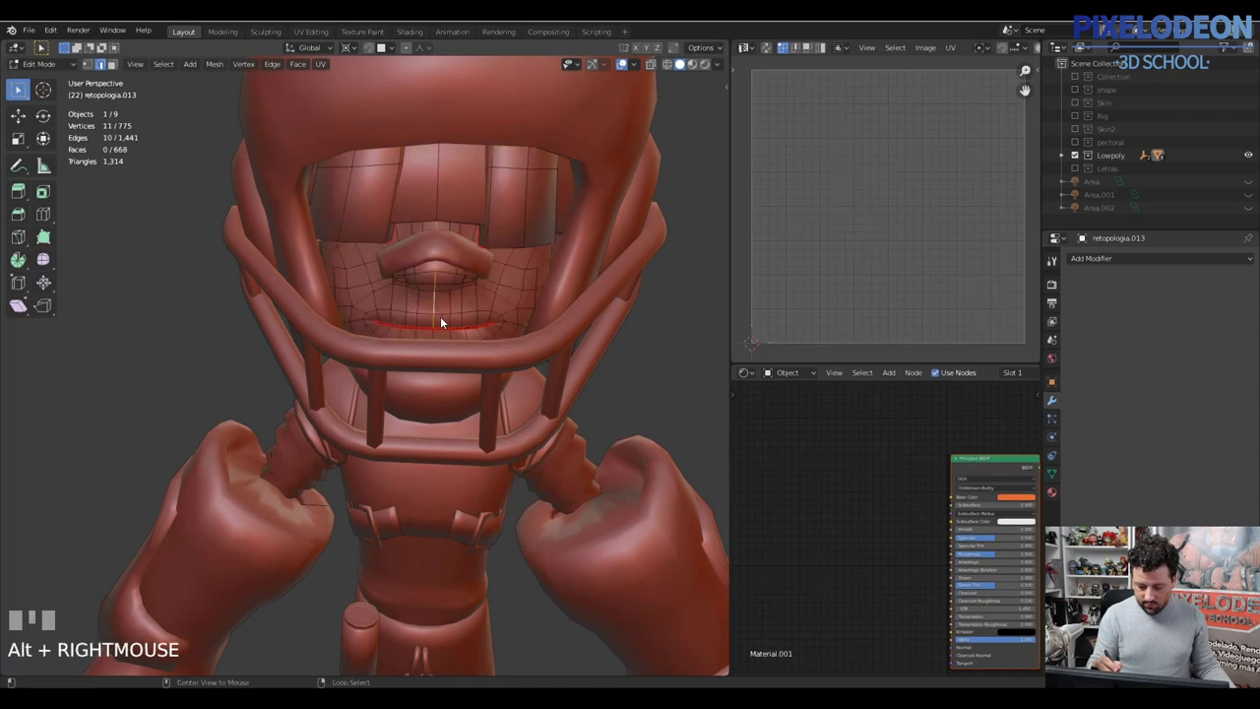
pyautogui.moveTo(463, 306); pyautogui.dragTo(439, 204)
pyautogui.moveTo(439, 203); pyautogui.dragTo(455, 268)
pyautogui.moveTo(454, 269); pyautogui.dragTo(426, 427)
pyautogui.press('a')
pyautogui.press('Tab')
pyautogui.moveTo(426, 427); pyautogui.dragTo(435, 504)
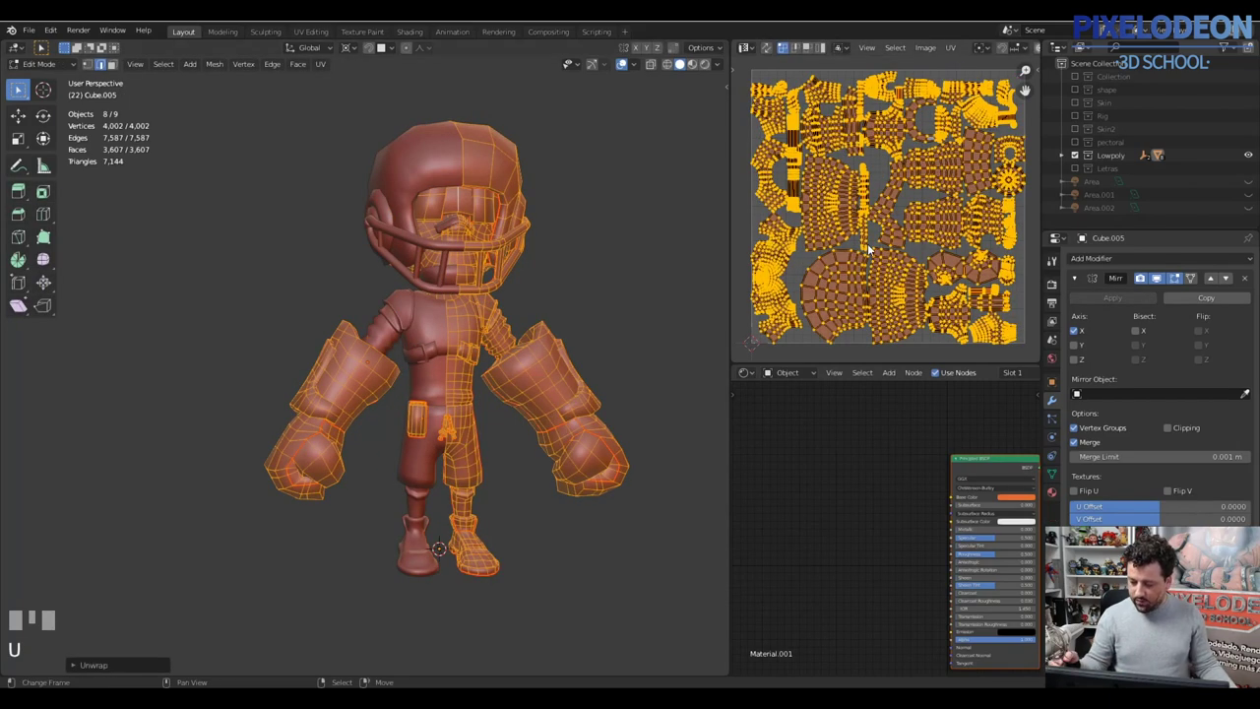
# Step: Return to Object Mode and orbit around the finished armored player to review it
pyautogui.moveTo(485, 347); pyautogui.dragTo(498, 417)
pyautogui.rightClick(498, 416)
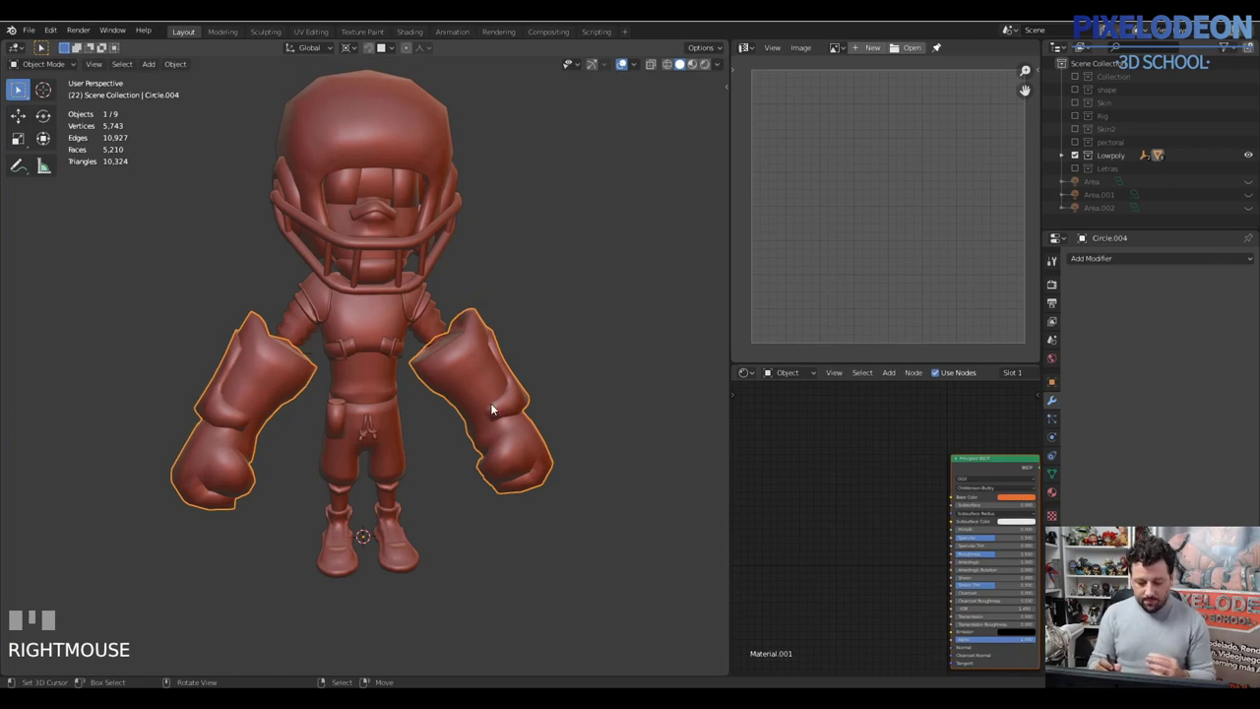
pyautogui.moveTo(437, 315); pyautogui.dragTo(388, 317)
pyautogui.rightClick(391, 379)
pyautogui.rightClick(479, 377)
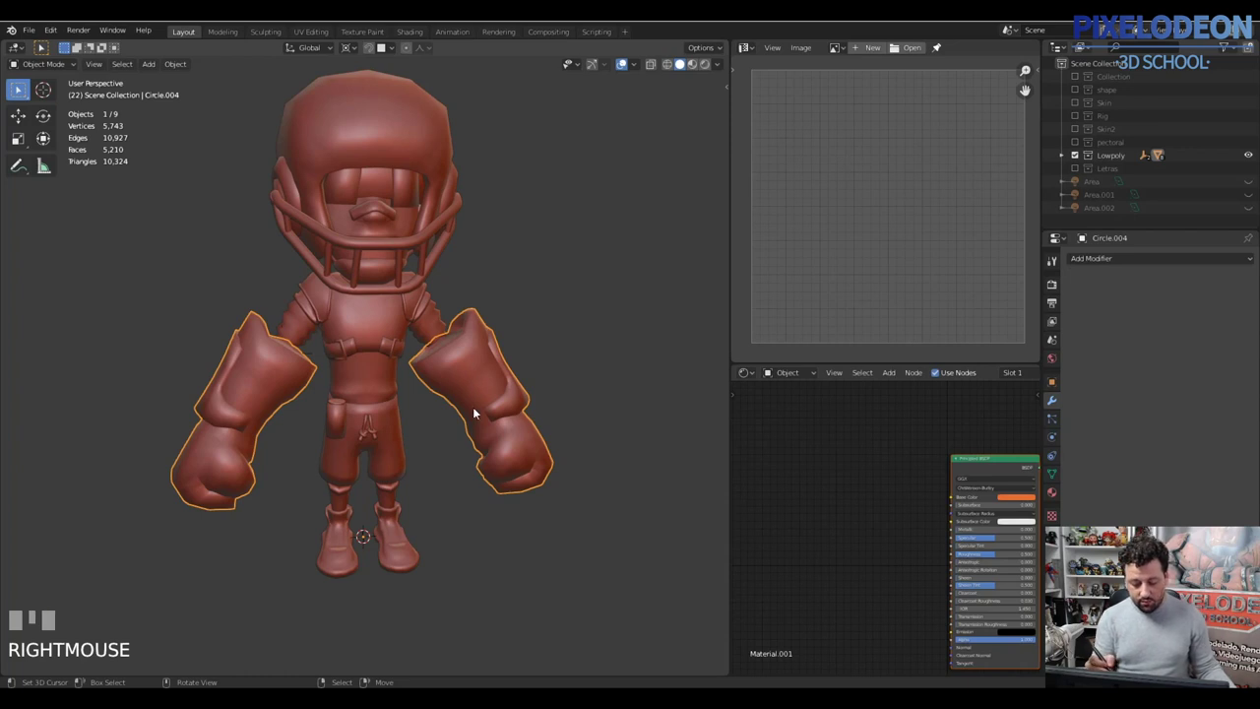